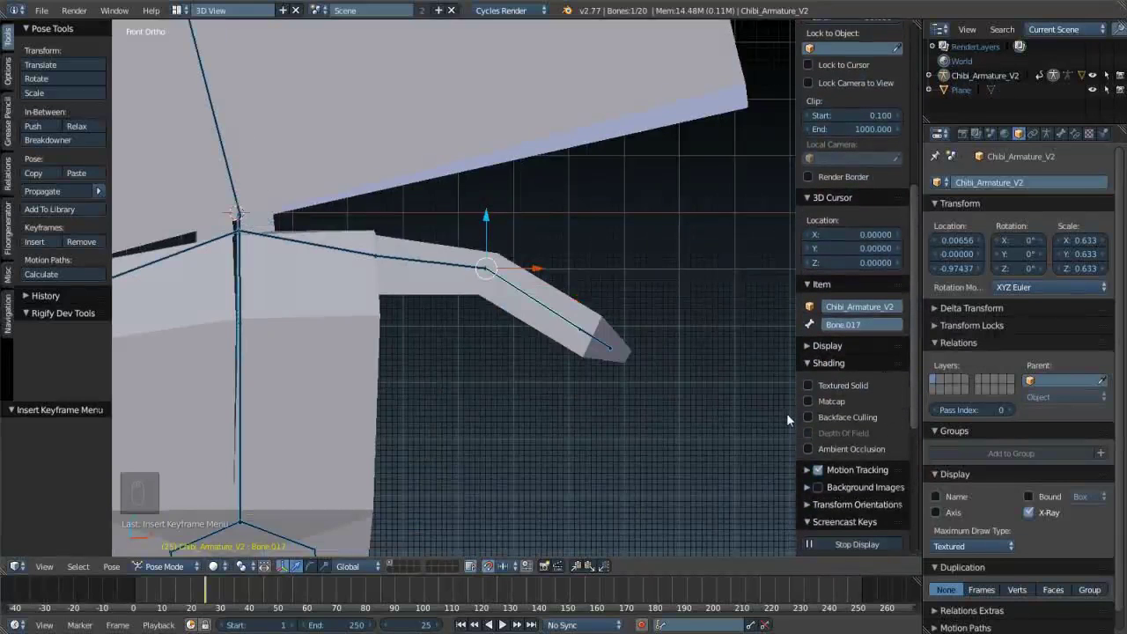
- Raise the chibi's forearm and keyframe its rotation at frame 28
key(n)
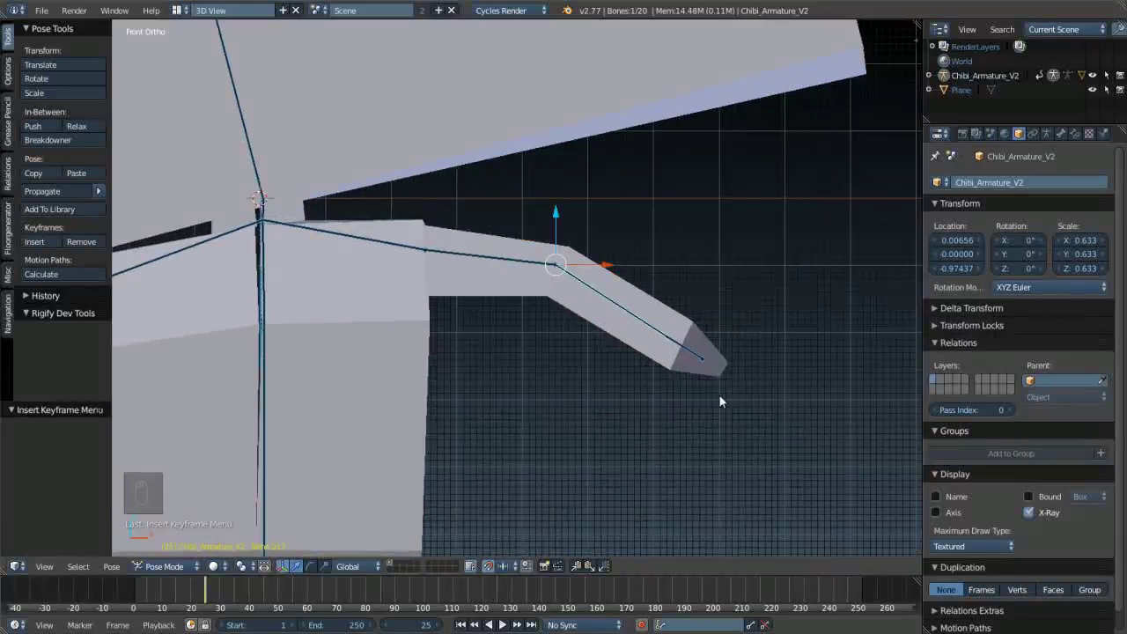
key(Right)
key(Right)
key(Right)
key(Left)
key(Right)
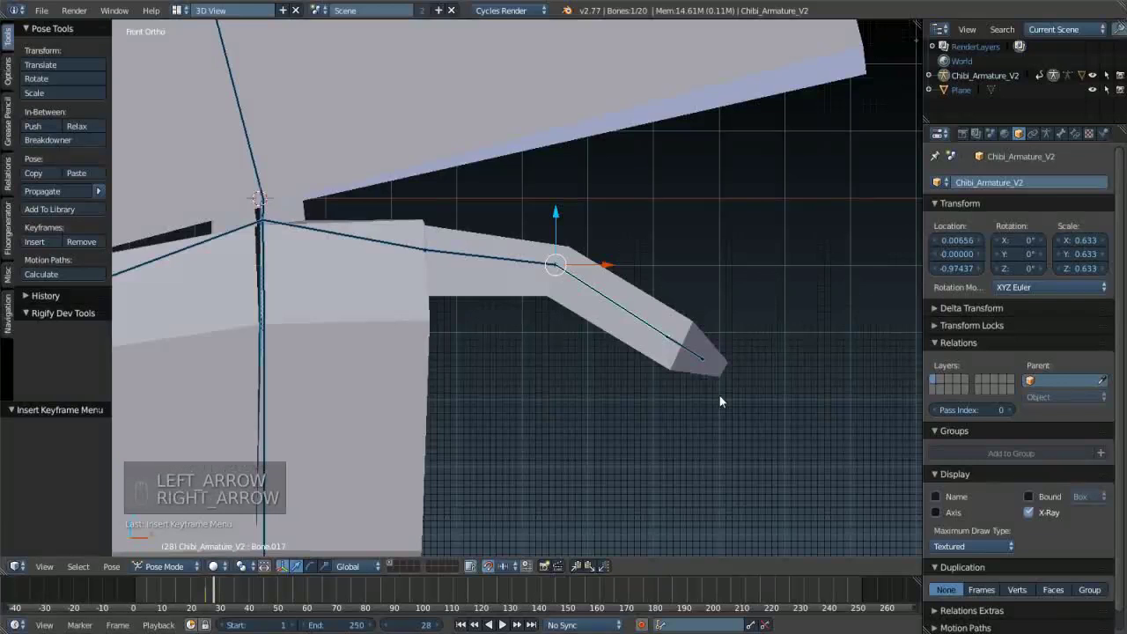
key(r)
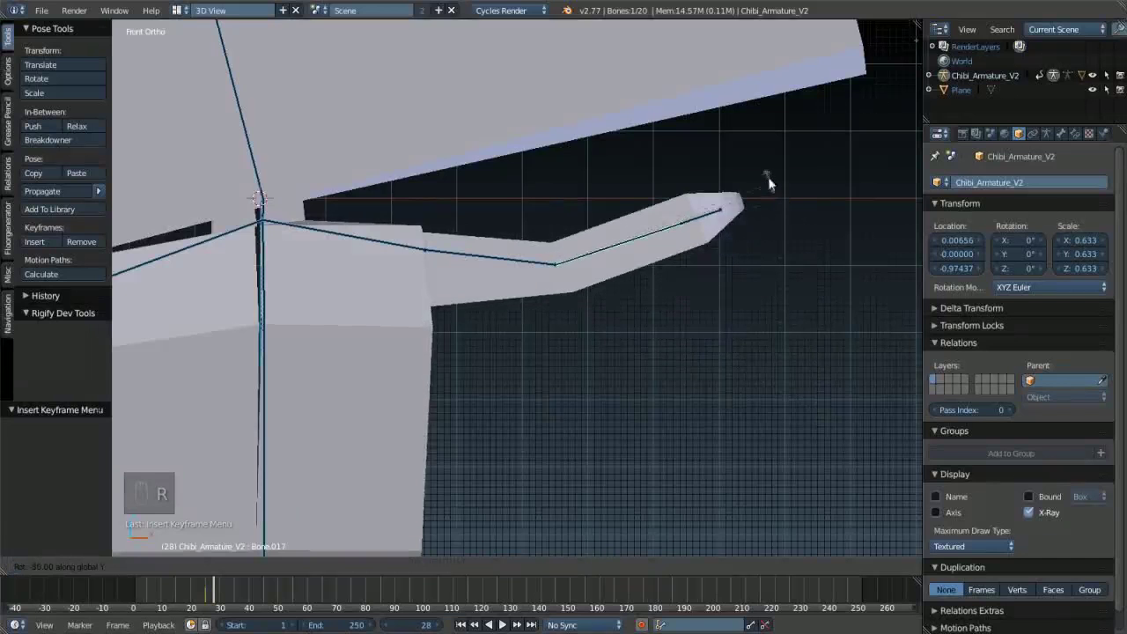
click(714, 138)
right_click(714, 138)
key(i)
click(714, 138)
right_click(714, 138)
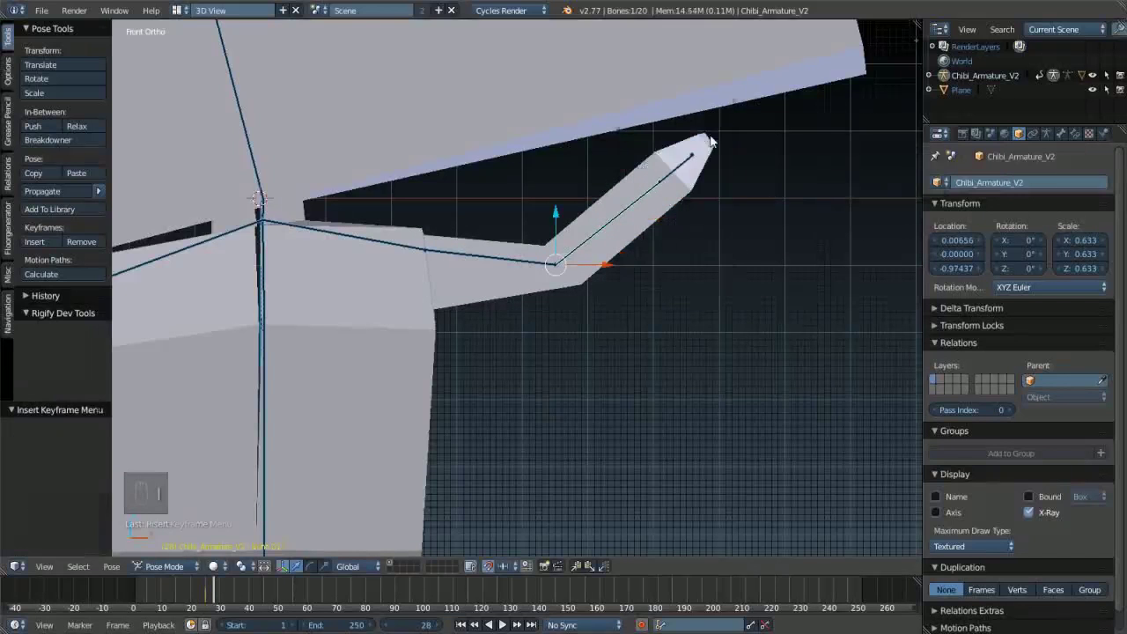
- Rotate the forearm back to level and keyframe it at frame 31
key(Right)
key(Right)
key(Right)
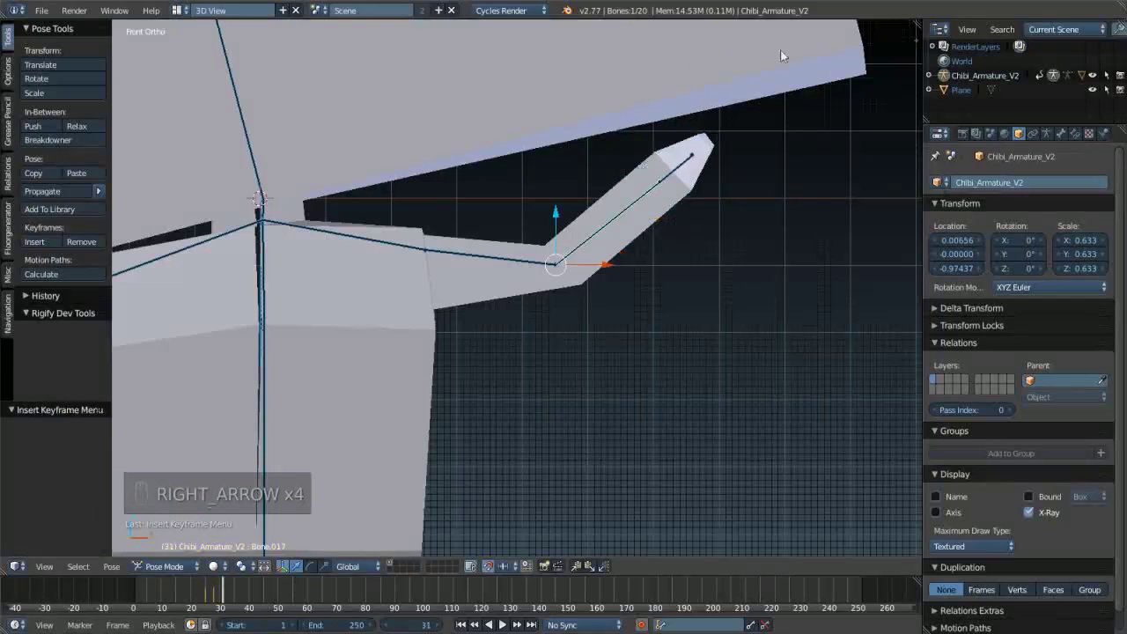
key(r)
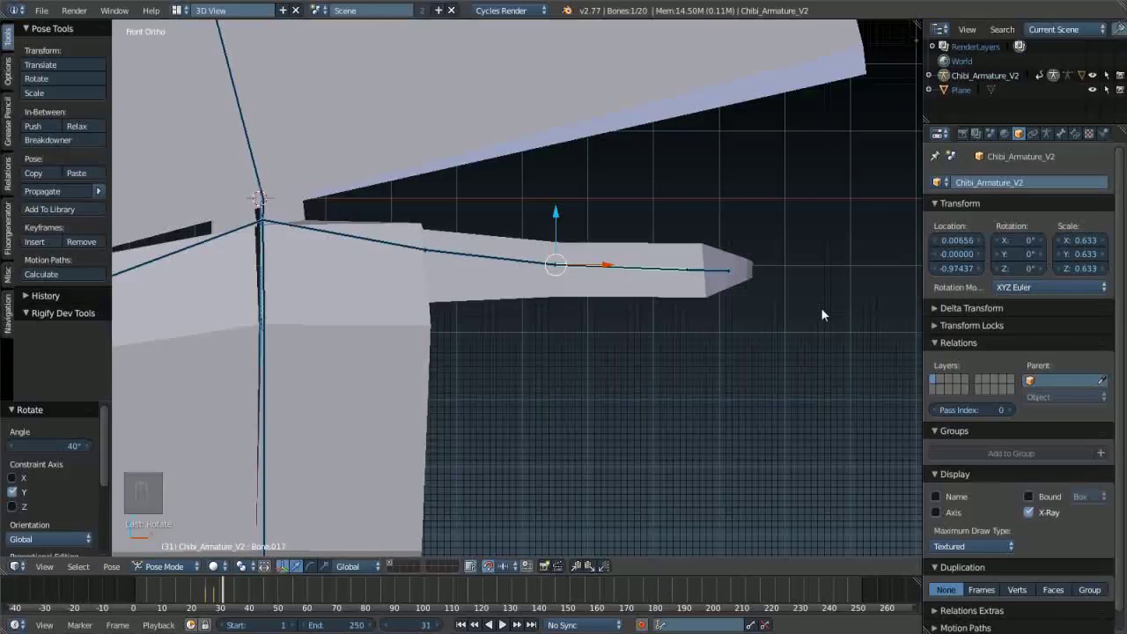
key(u)
key(i)
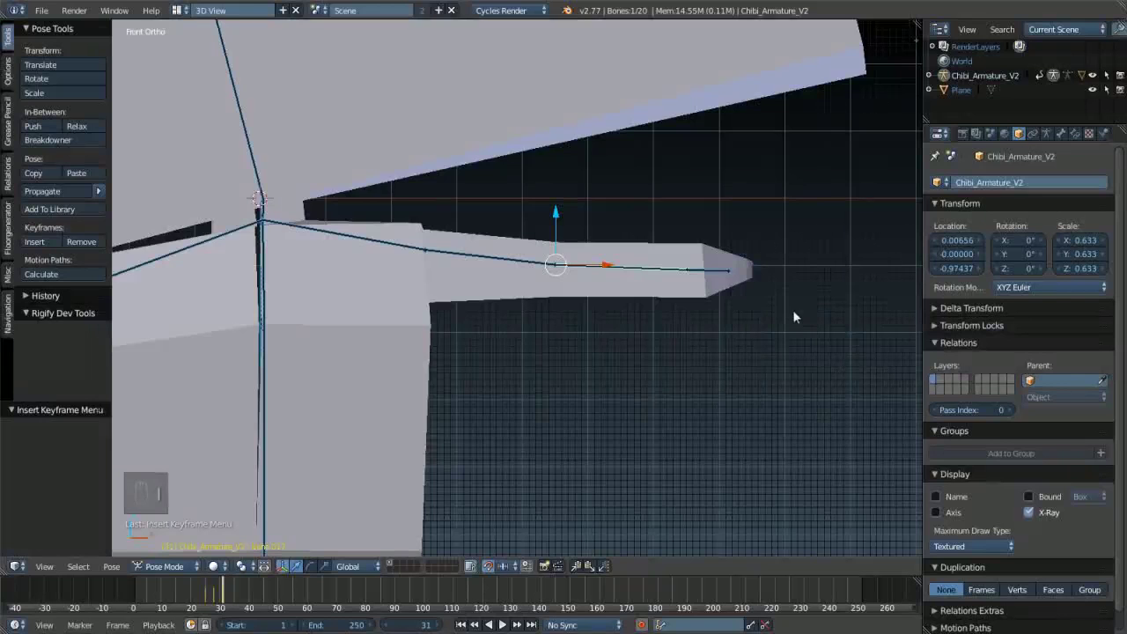
- Raise the forearm again and keyframe the rotation at frame 34
key(Right)
key(Right)
key(r)
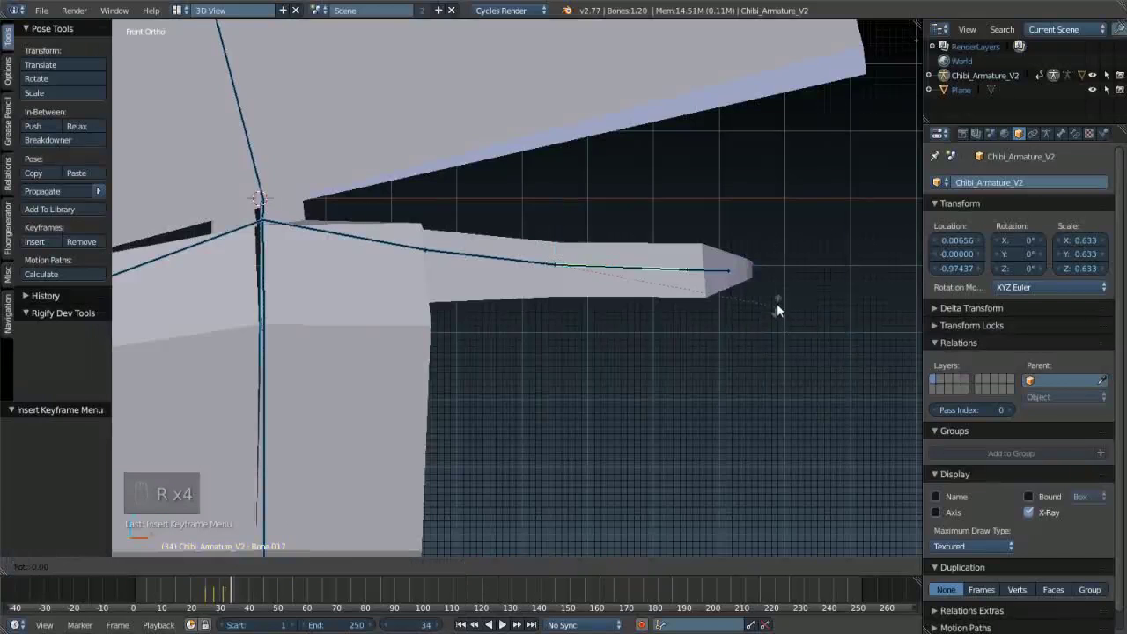
key(i)
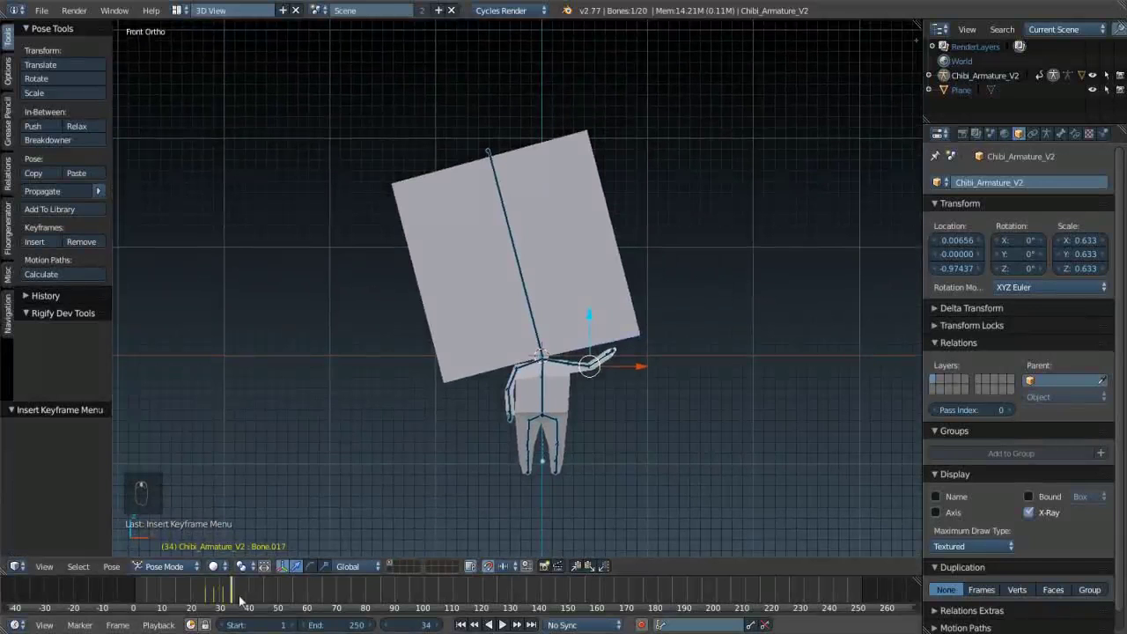
- Rotate the forearm down to level and keyframe it at frame 37
drag(209, 595, 729, 311)
key(alt+a)
key(alt+a)
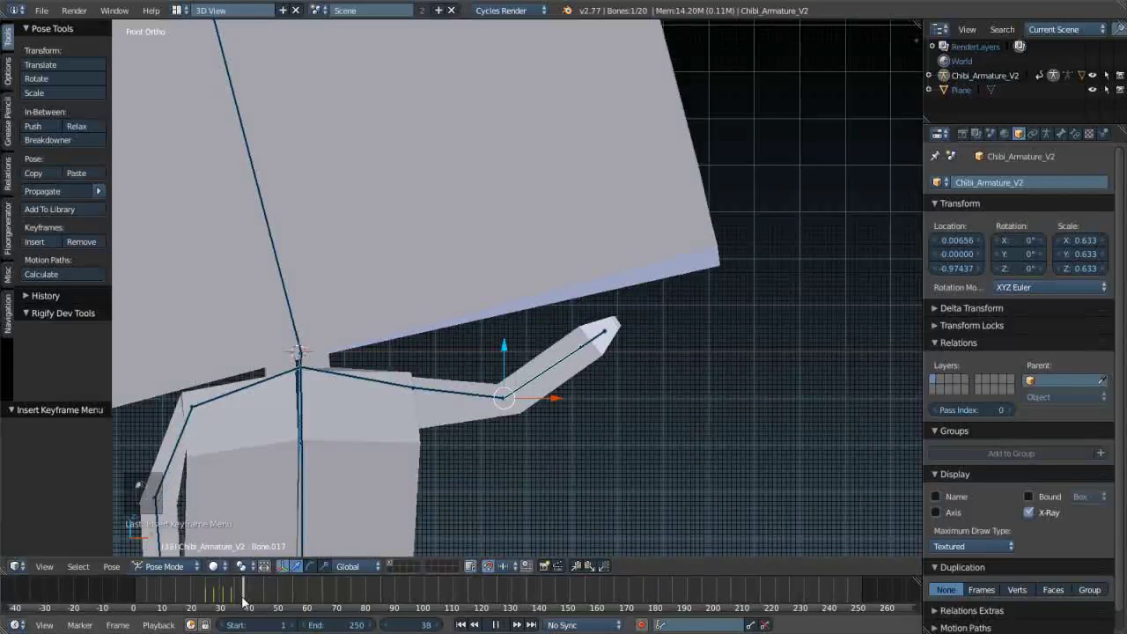
key(Right)
key(Right)
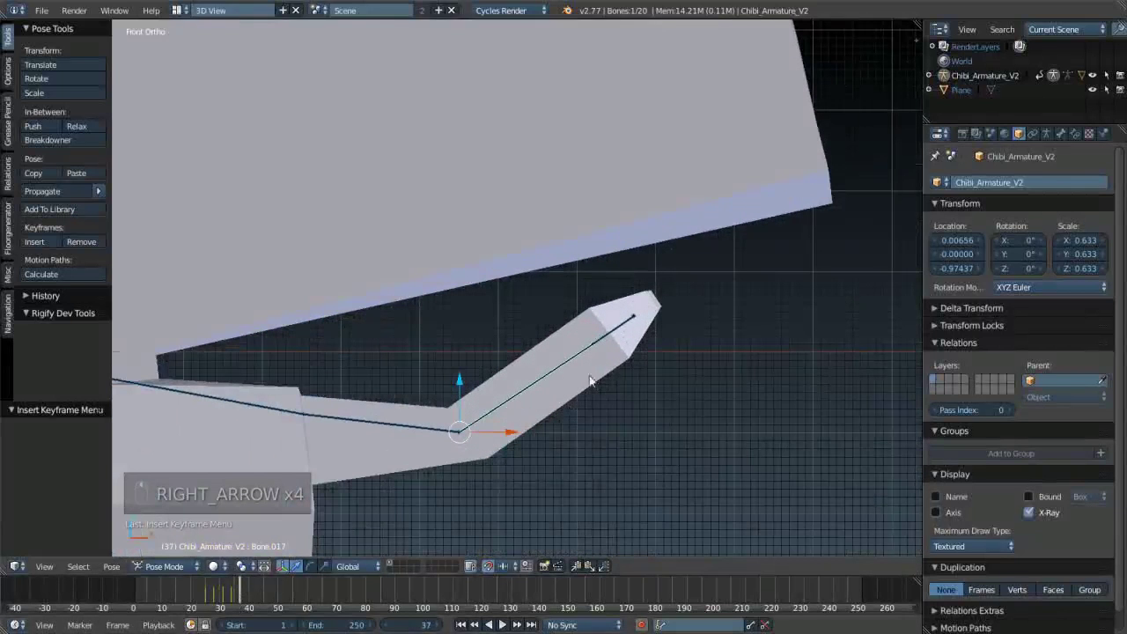
key(r)
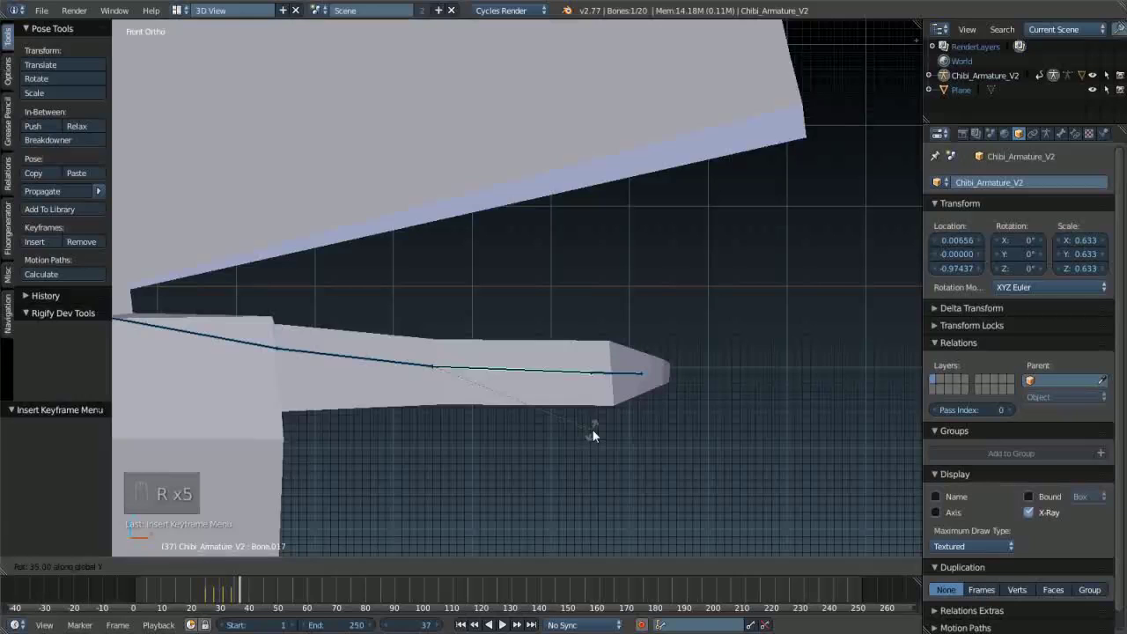
key(i)
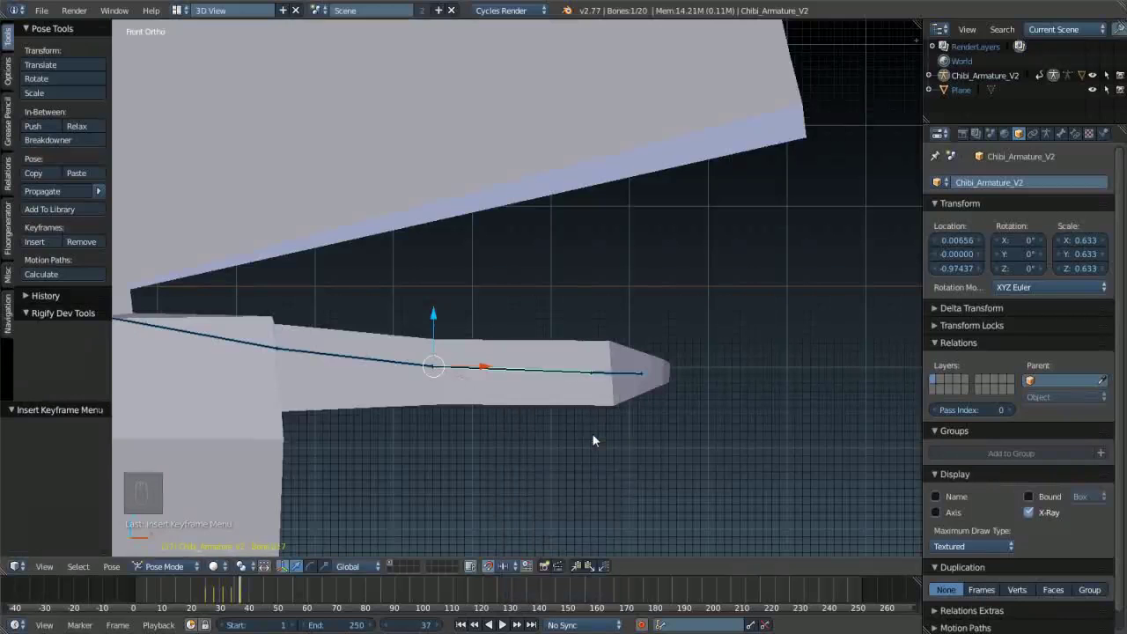
- Raise the forearm again and keyframe the rotation at frame 40
key(Right)
key(Left)
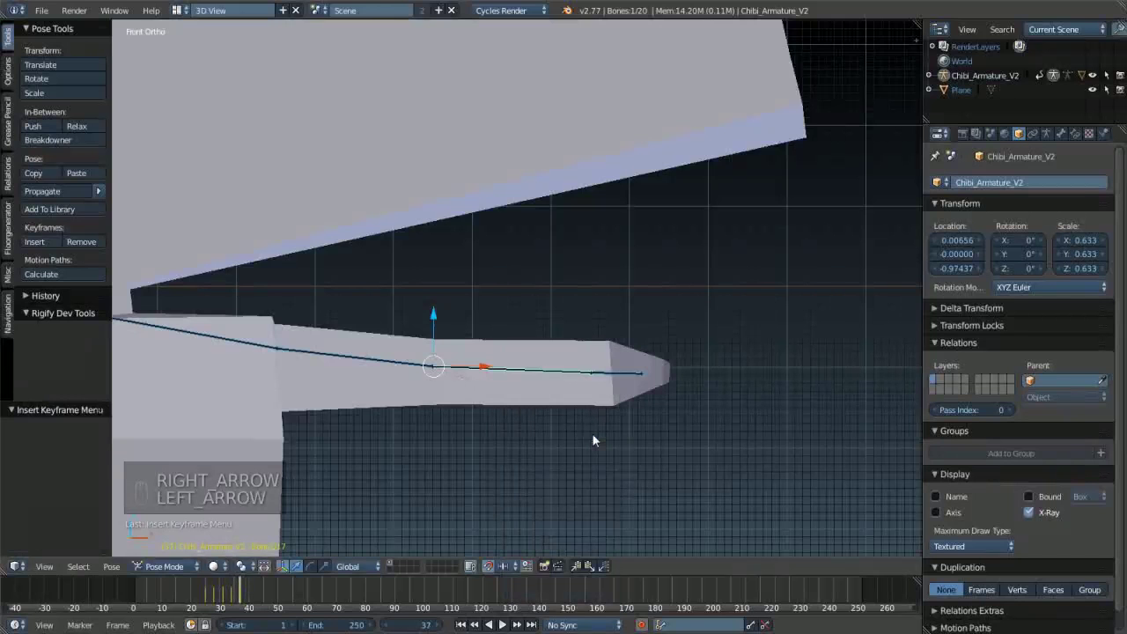
key(Right)
key(Right)
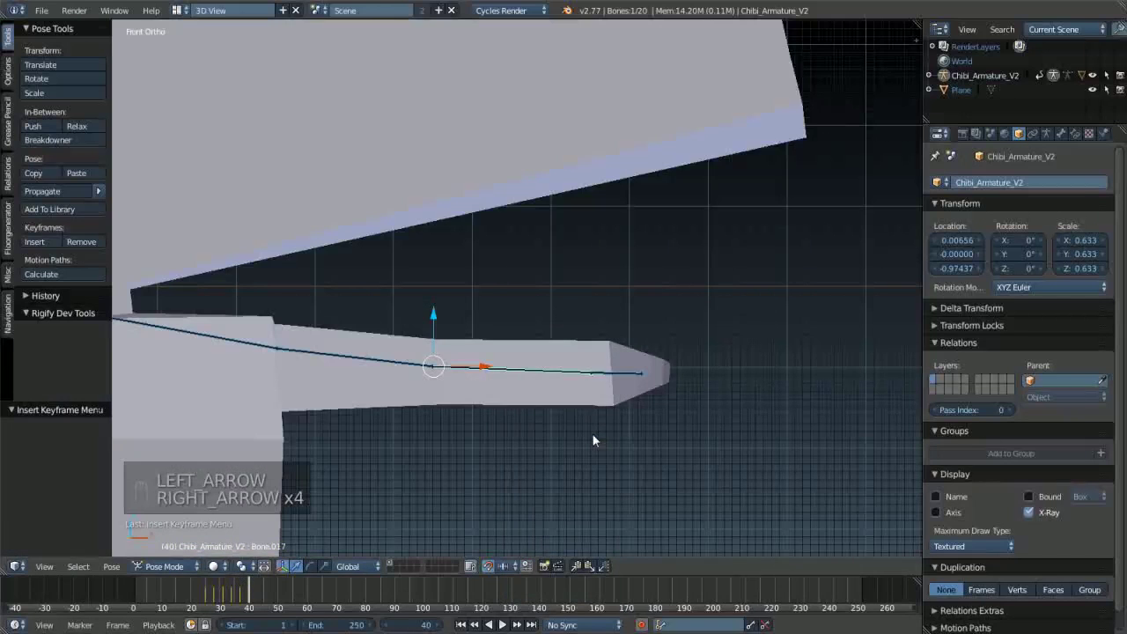
key(r)
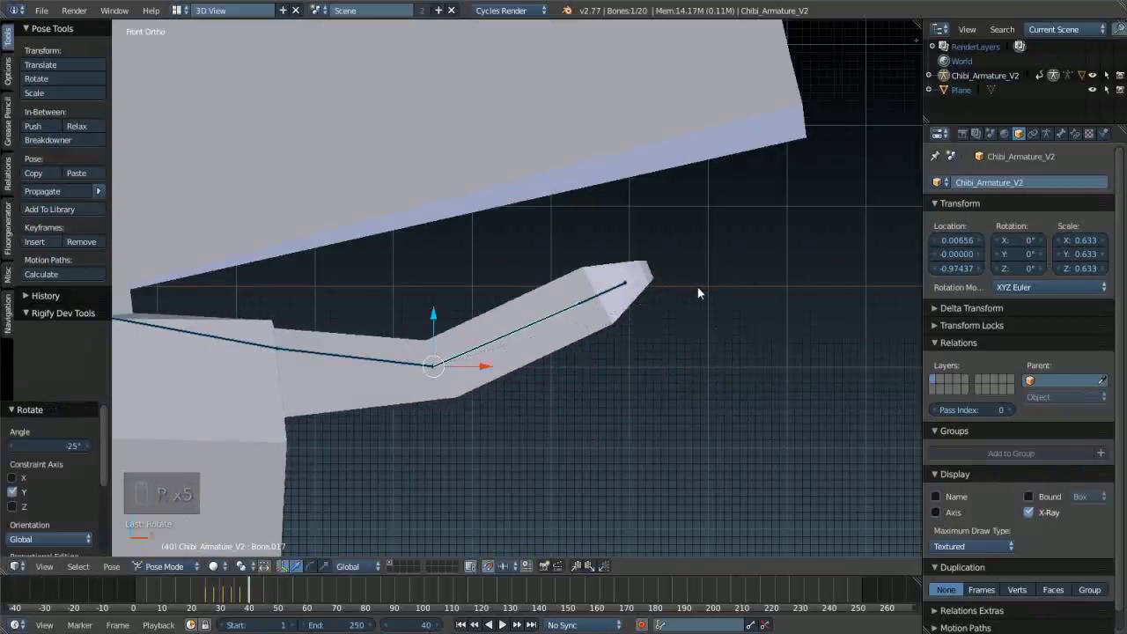
key(i)
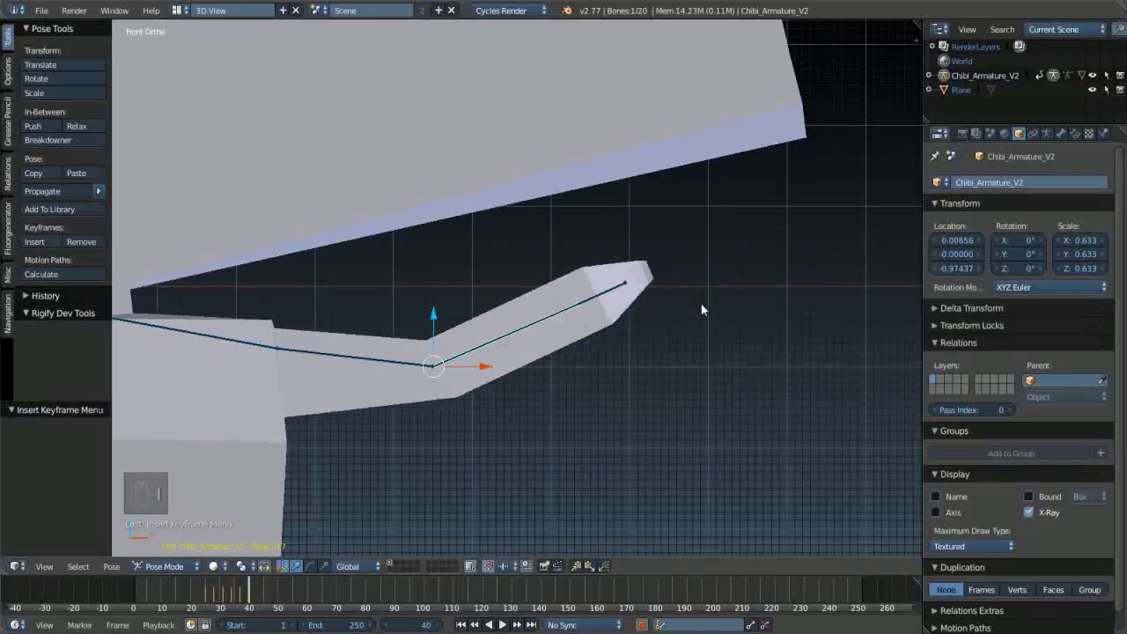
drag(648, 301, 261, 496)
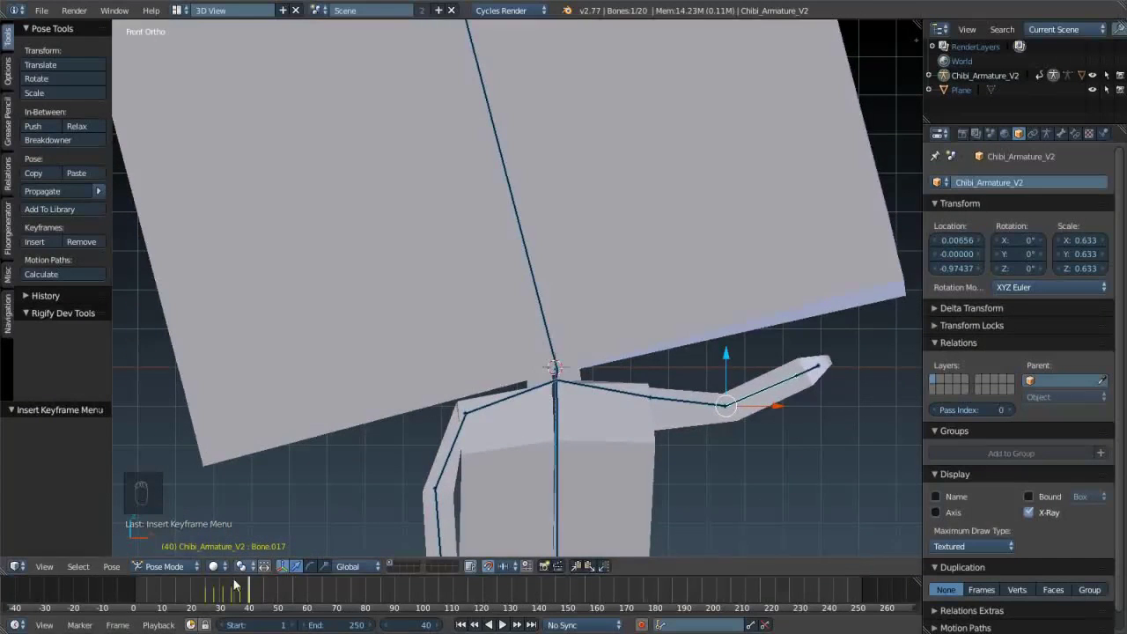
- Play the head-tilt and wave animation from frame 0, stop it, and settle on frame 43
drag(127, 592, 452, 399)
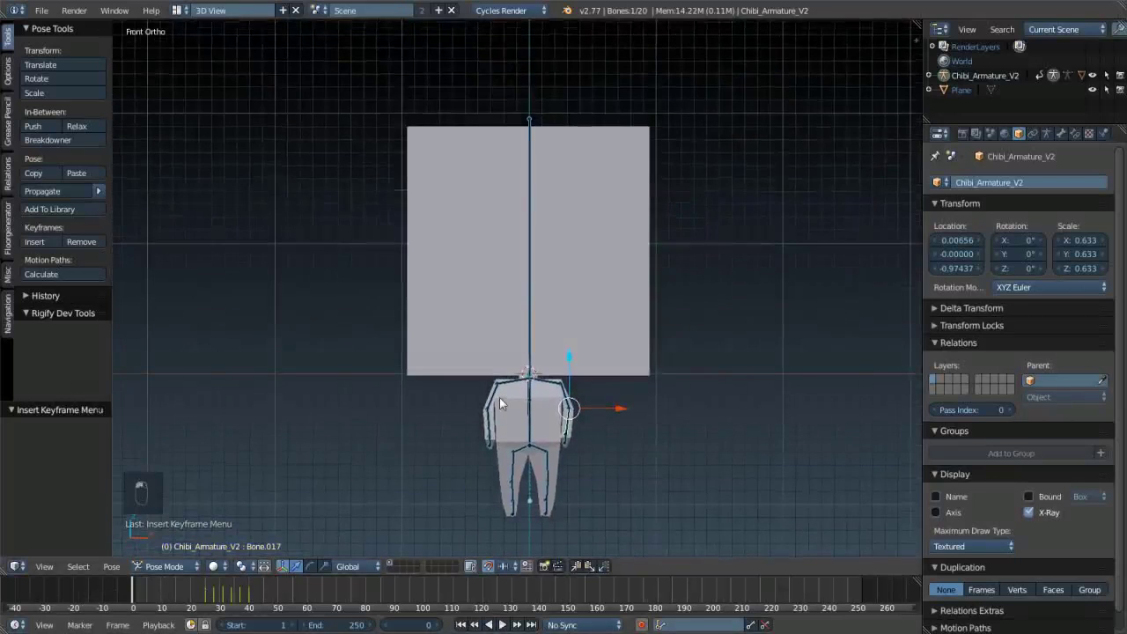
key(alt+a)
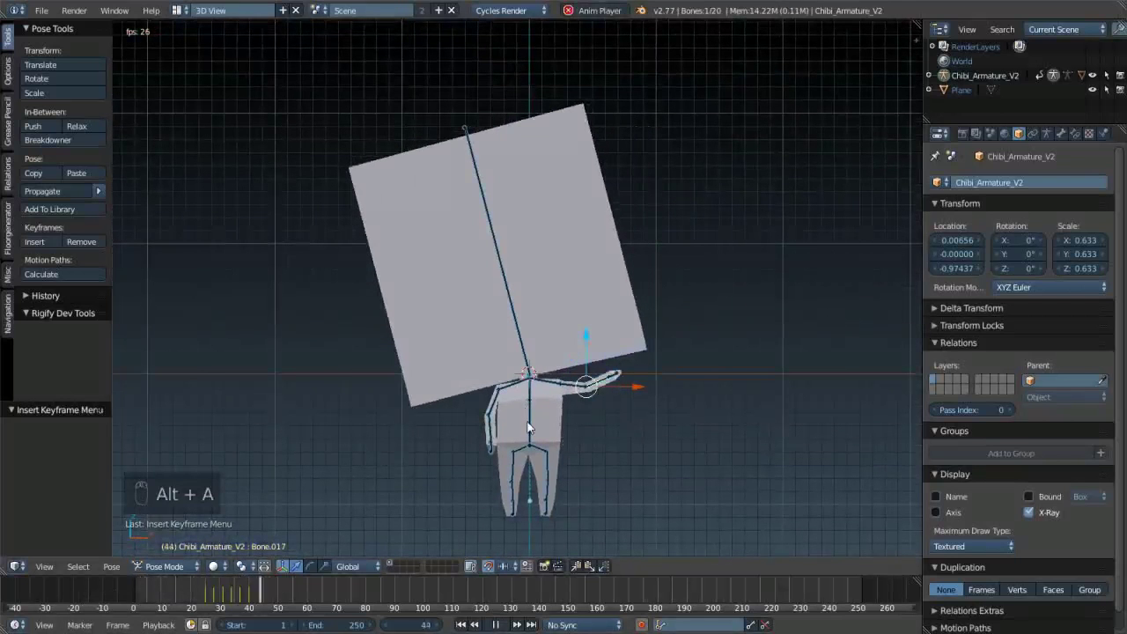
key(alt+a)
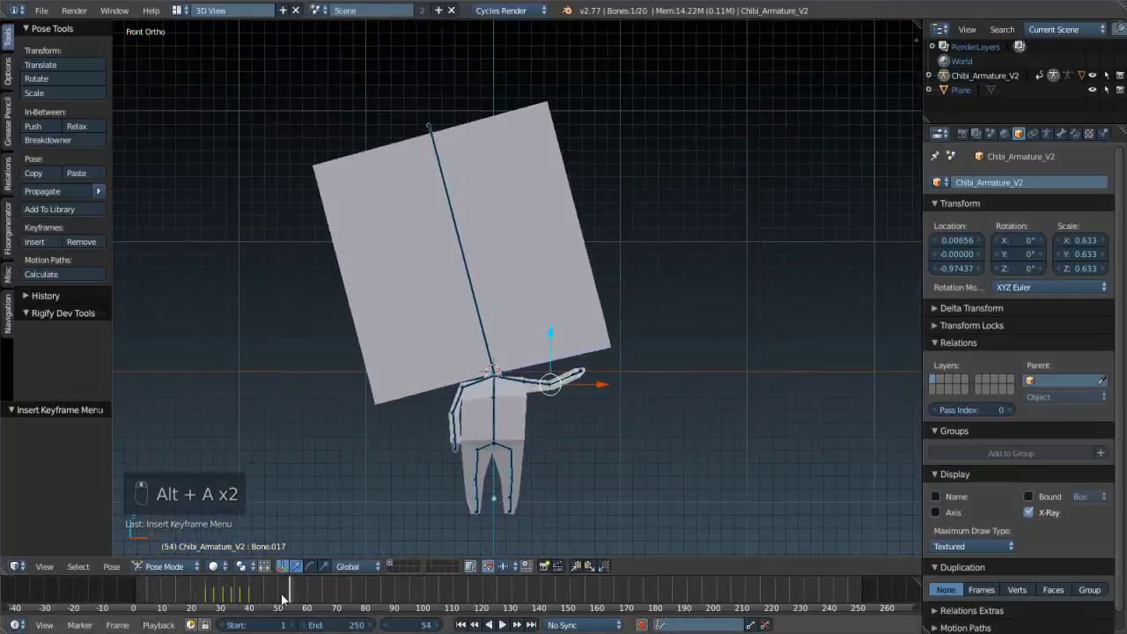
drag(276, 594, 267, 598)
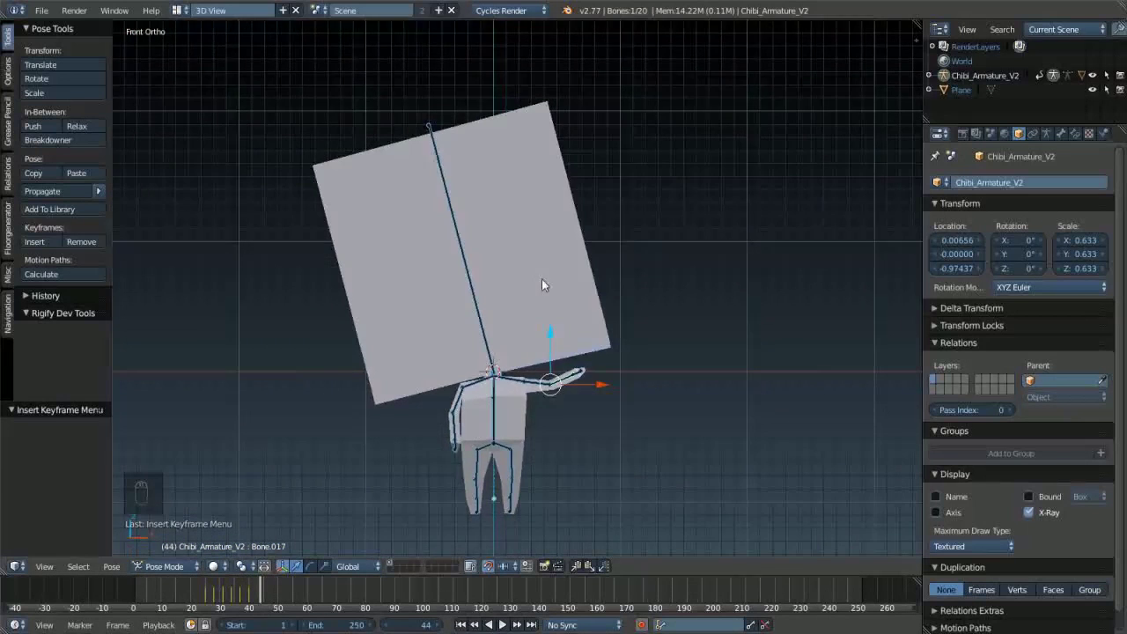
drag(572, 310, 597, 275)
key(Left)
key(Left)
- Lower the forearm back down and select the upper arm bone
key(Left)
key(Right)
key(Right)
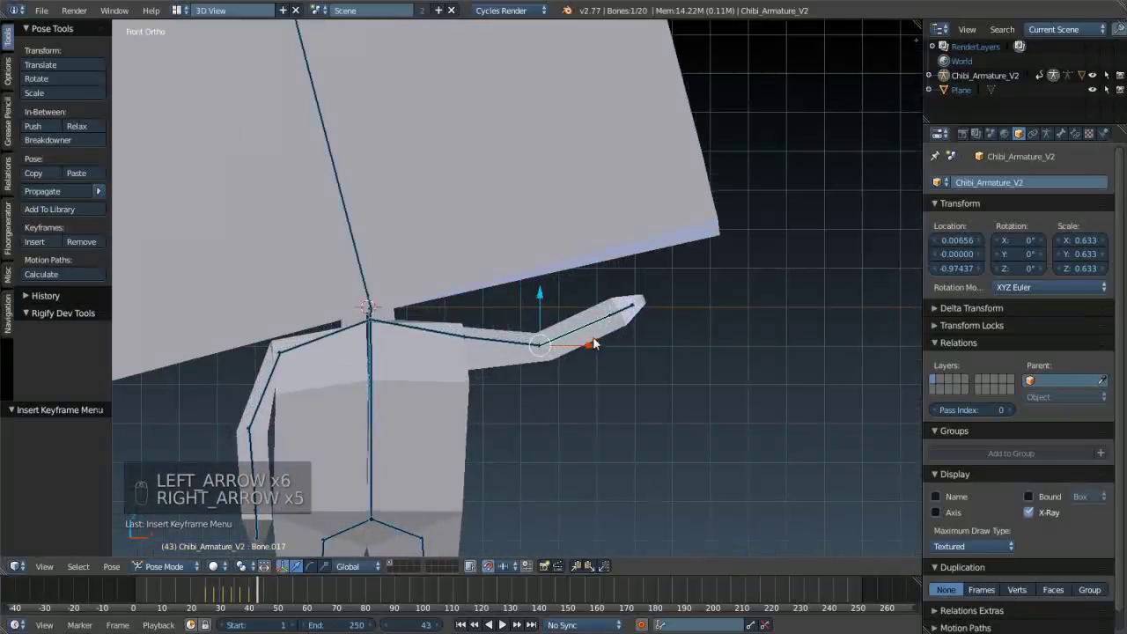
key(r)
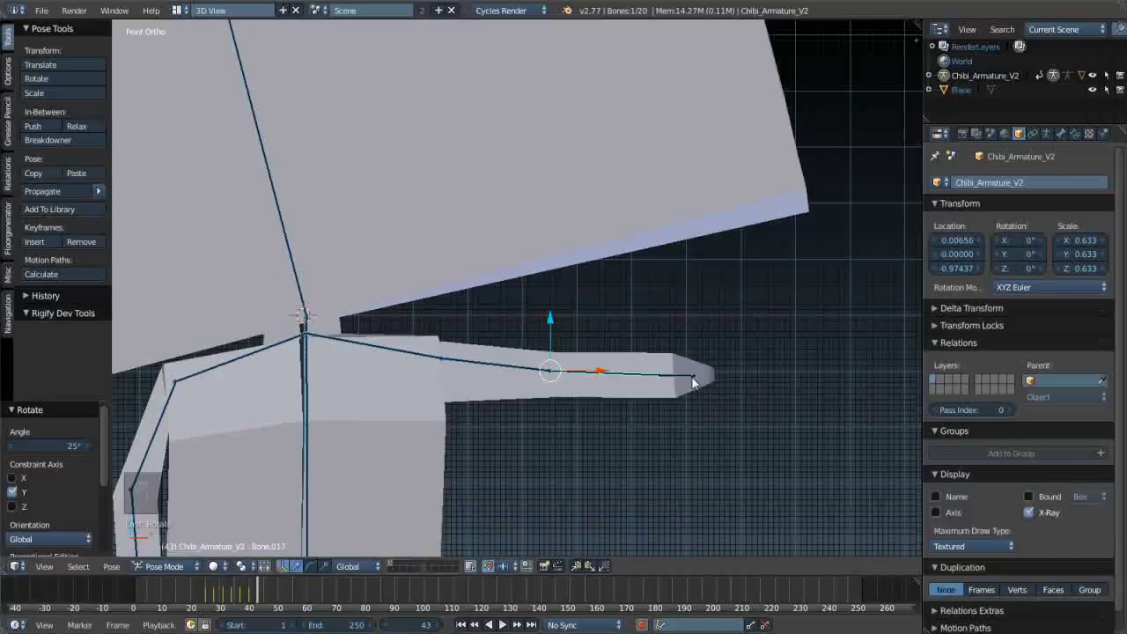
key(r)
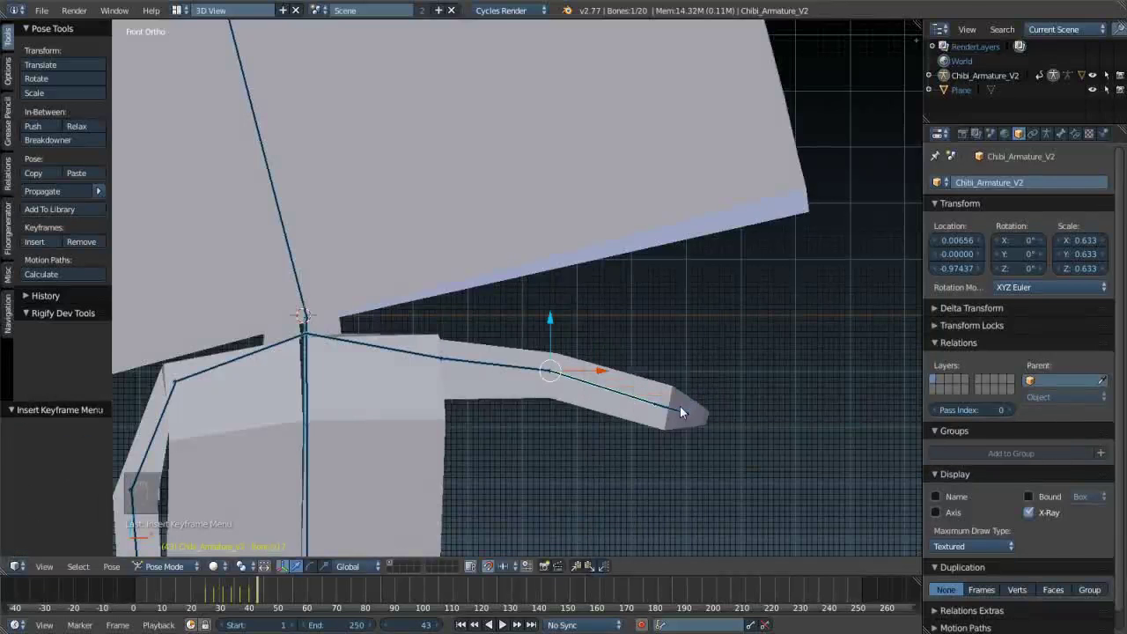
click(499, 373)
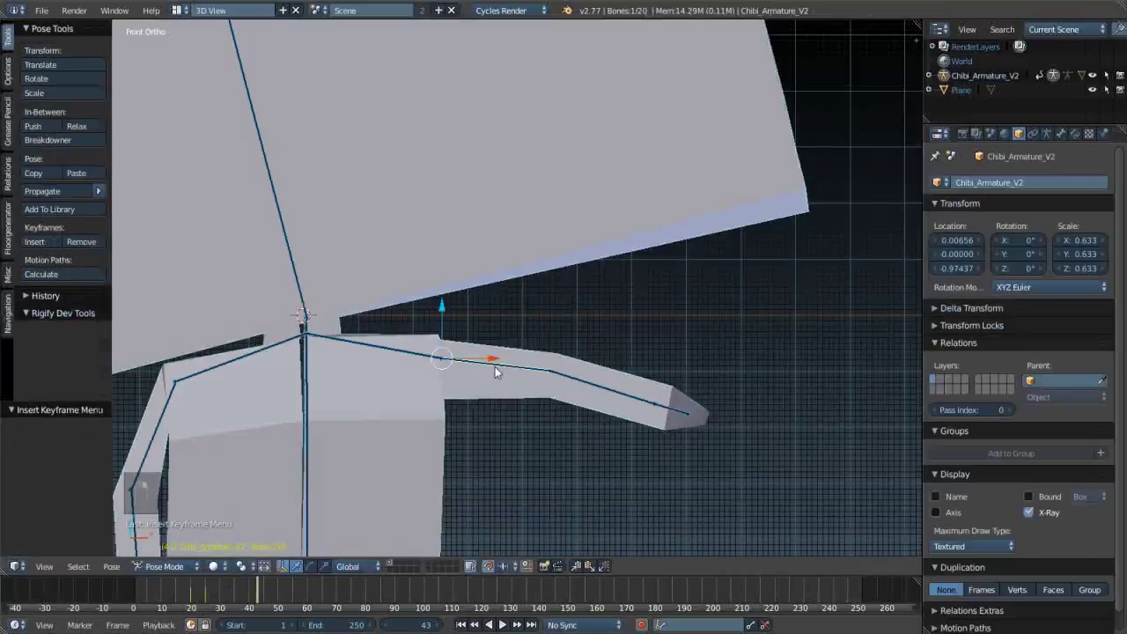
click(547, 317)
click(556, 310)
drag(550, 345, 594, 327)
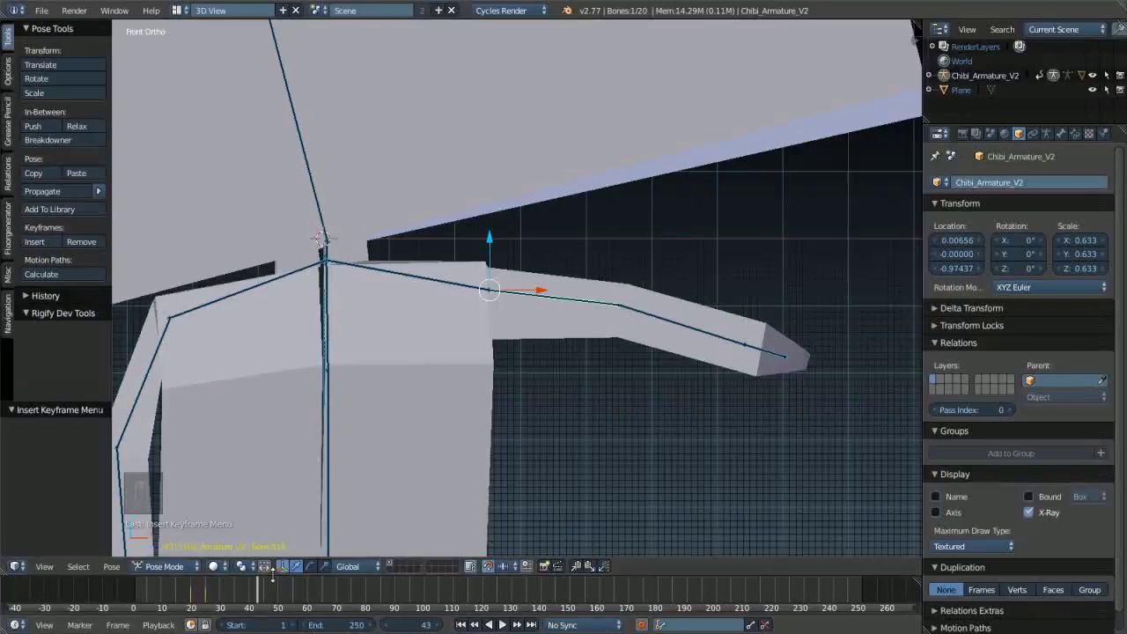
- Rotate the arm down to the chibi's side and keyframe the pose at frame 43
key(Left)
key(Left)
key(Left)
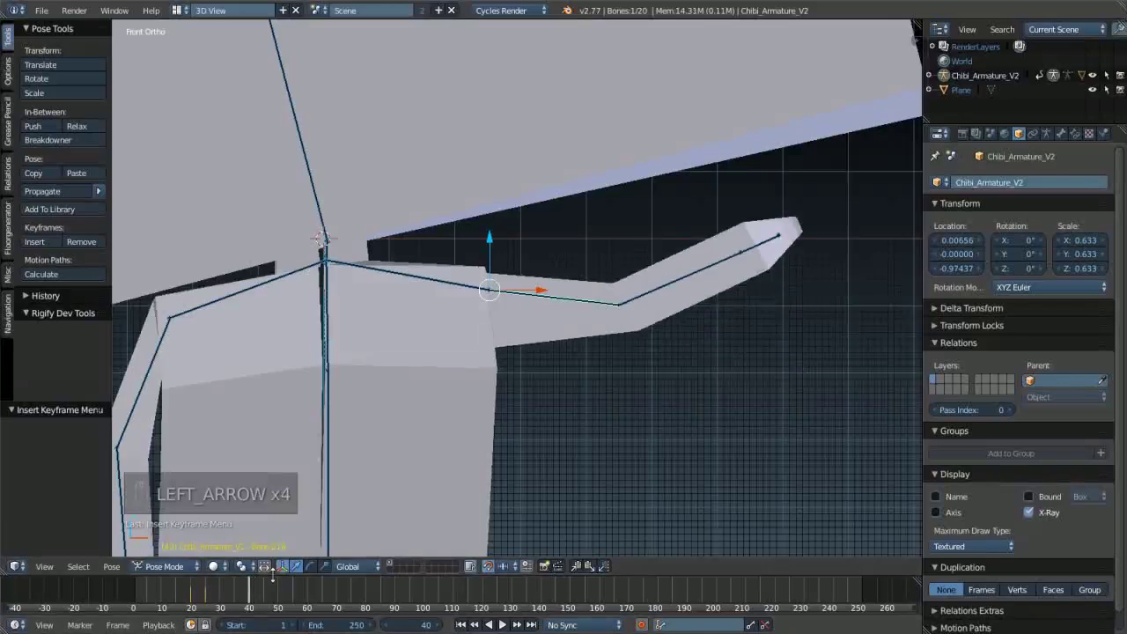
key(i)
key(i)
key(Right)
key(Right)
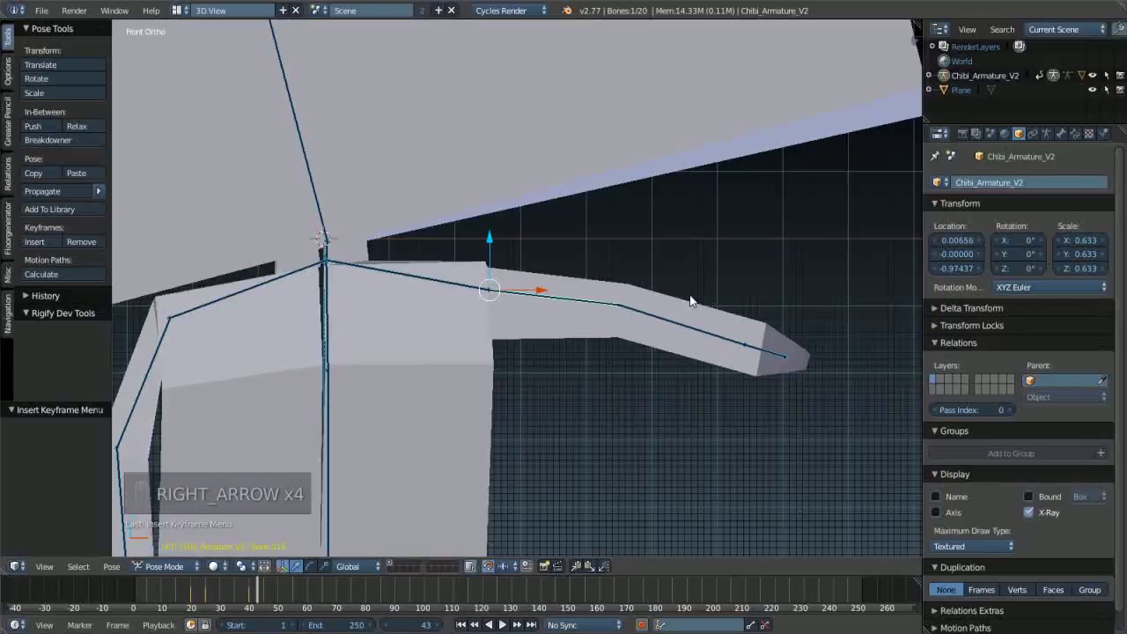
key(r)
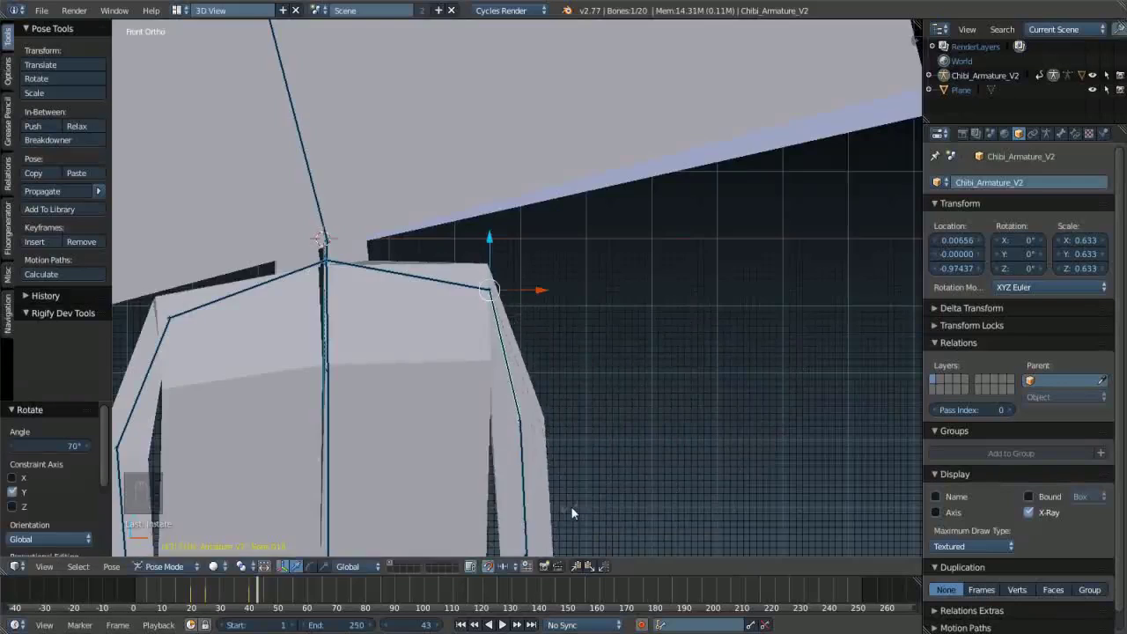
key(i)
key(i)
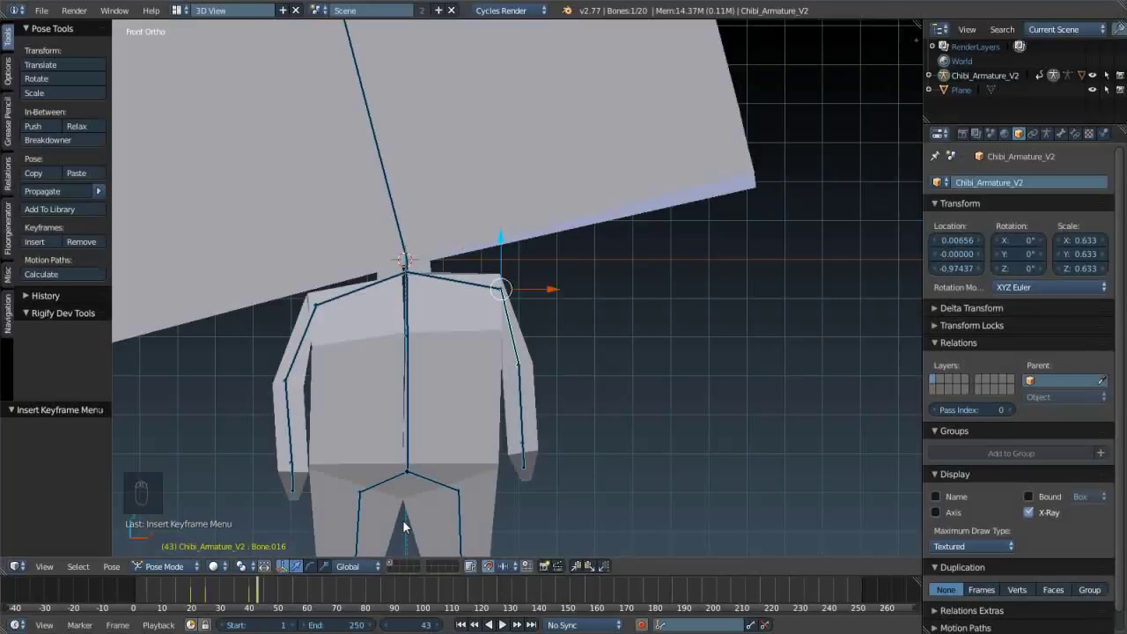
- Delete the arm's existing keyframe, insert a fresh one, and replay the animation
key(alt+i)
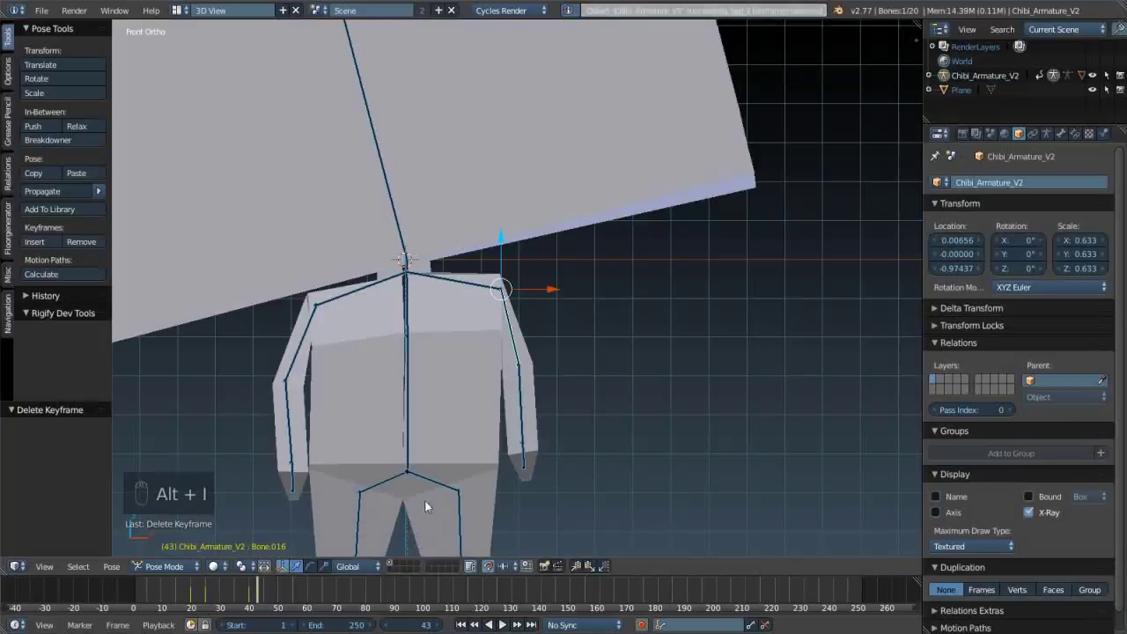
key(i)
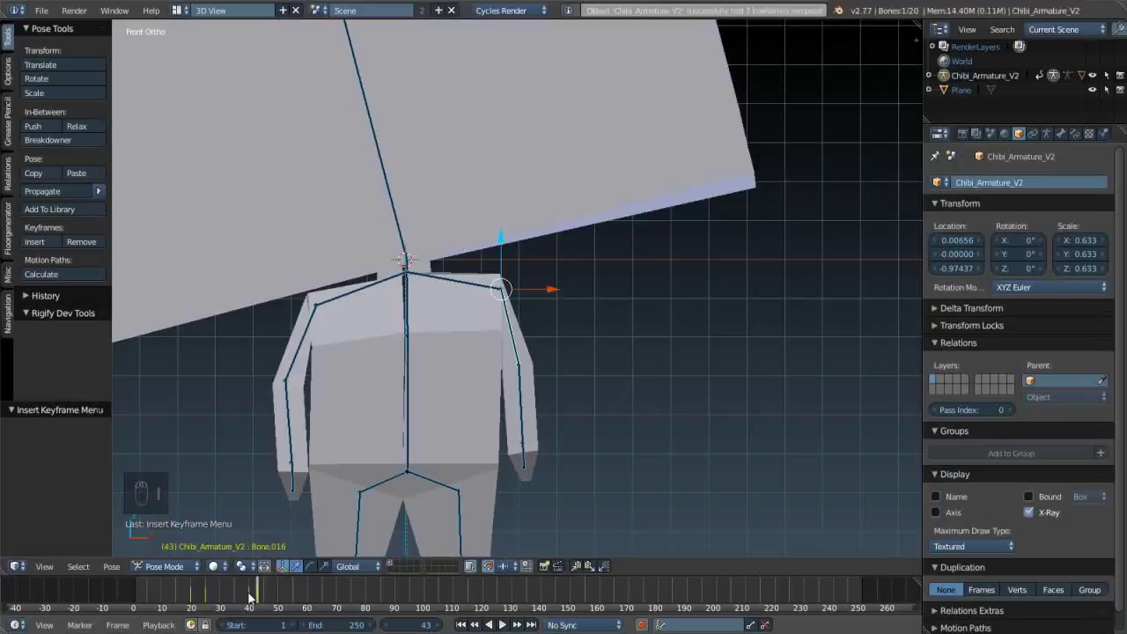
drag(235, 597, 216, 561)
key(alt+a)
click(216, 562)
key(alt+a)
click(306, 603)
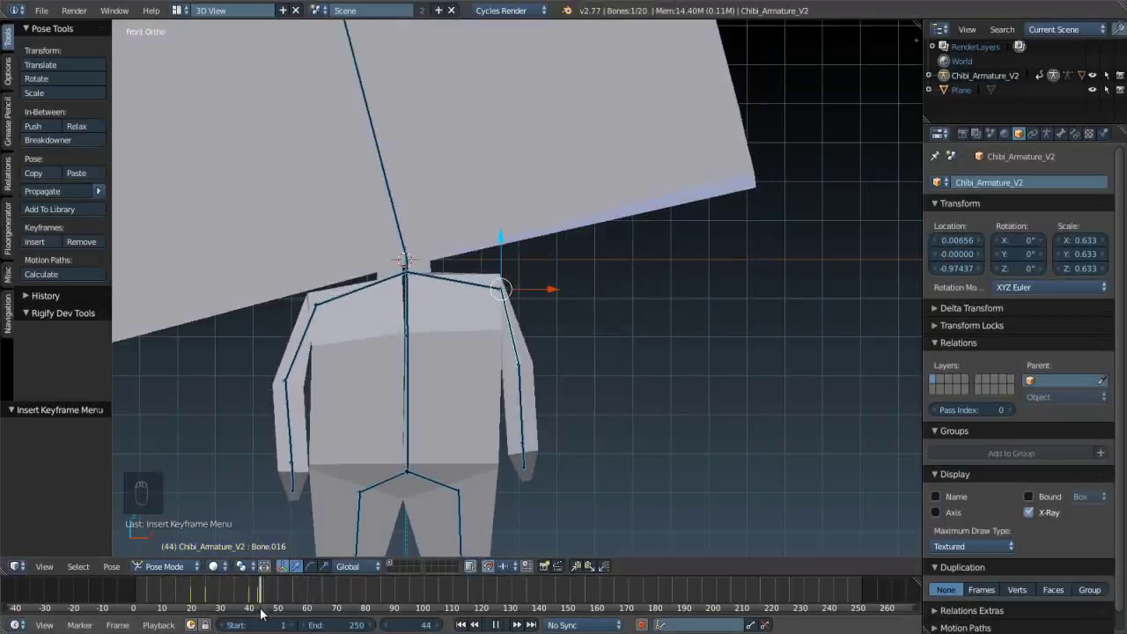
- Step through the frames to check the pose and key location, rotation and scale together
click(383, 201)
drag(383, 202, 399, 232)
key(Right)
key(Right)
key(Left)
key(Left)
key(Left)
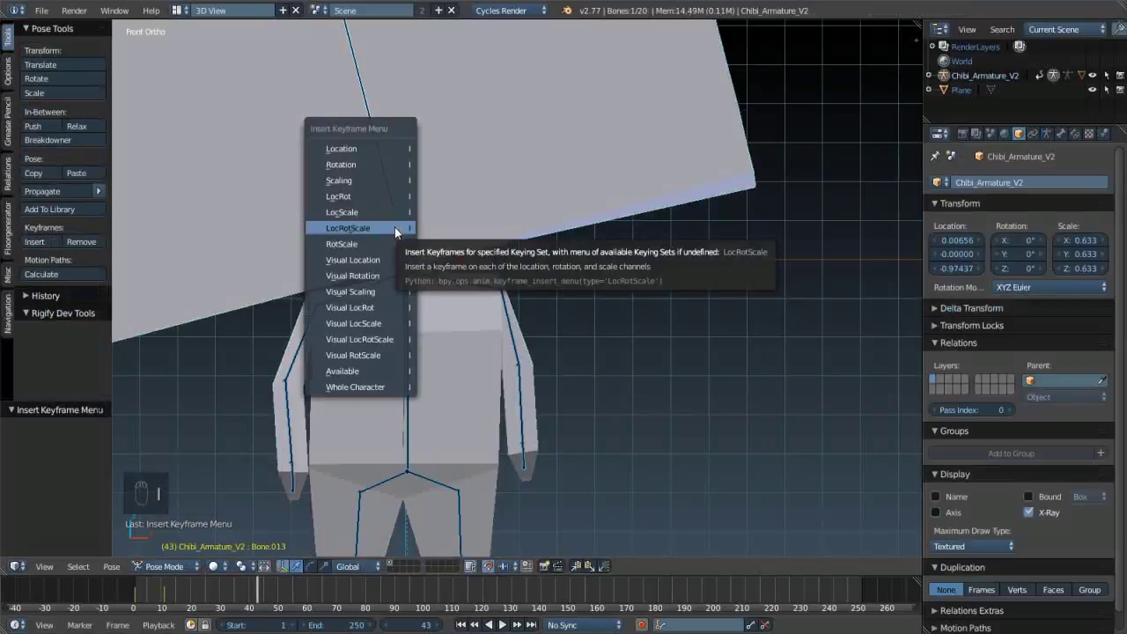
key(Right)
key(Right)
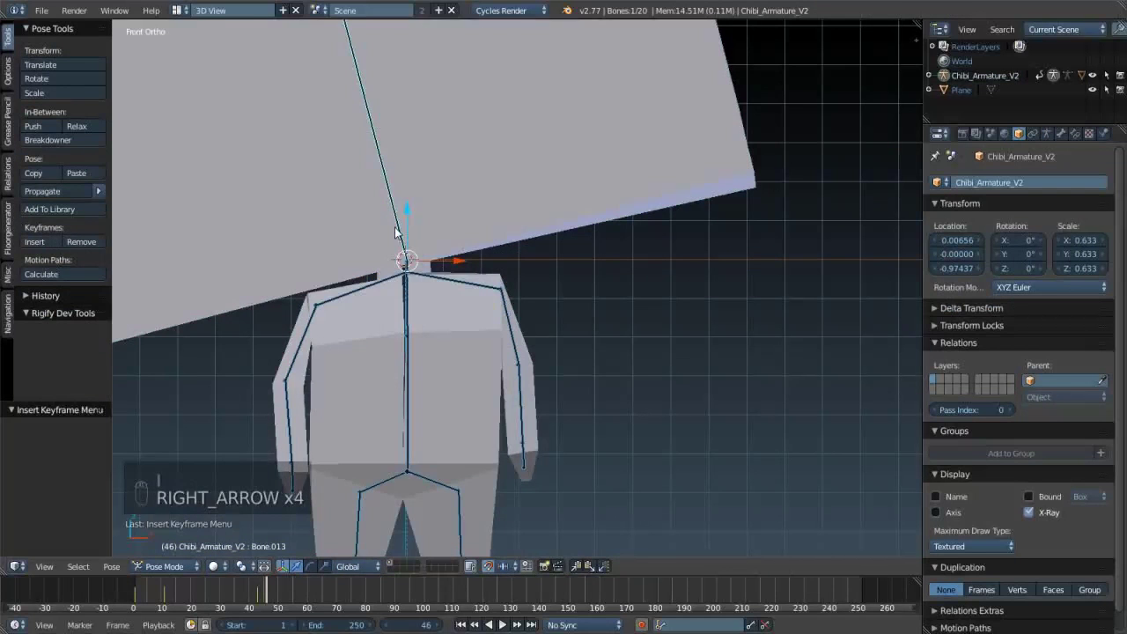
- Tilt the chibi's head bone to one side and keyframe the tilt at frame 46
key(r)
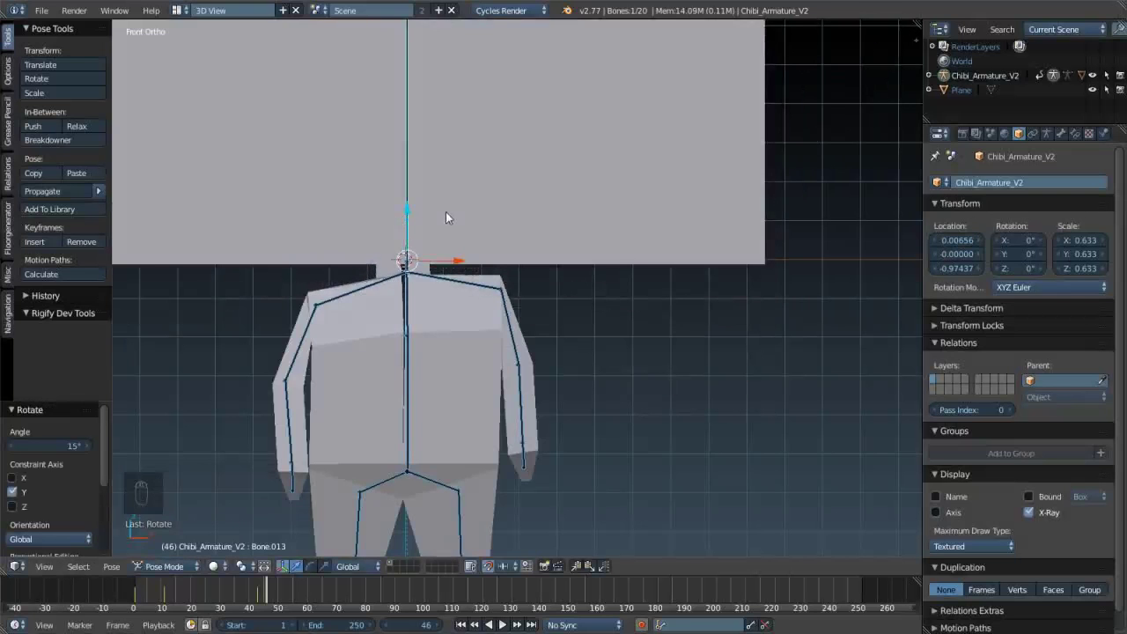
key(i)
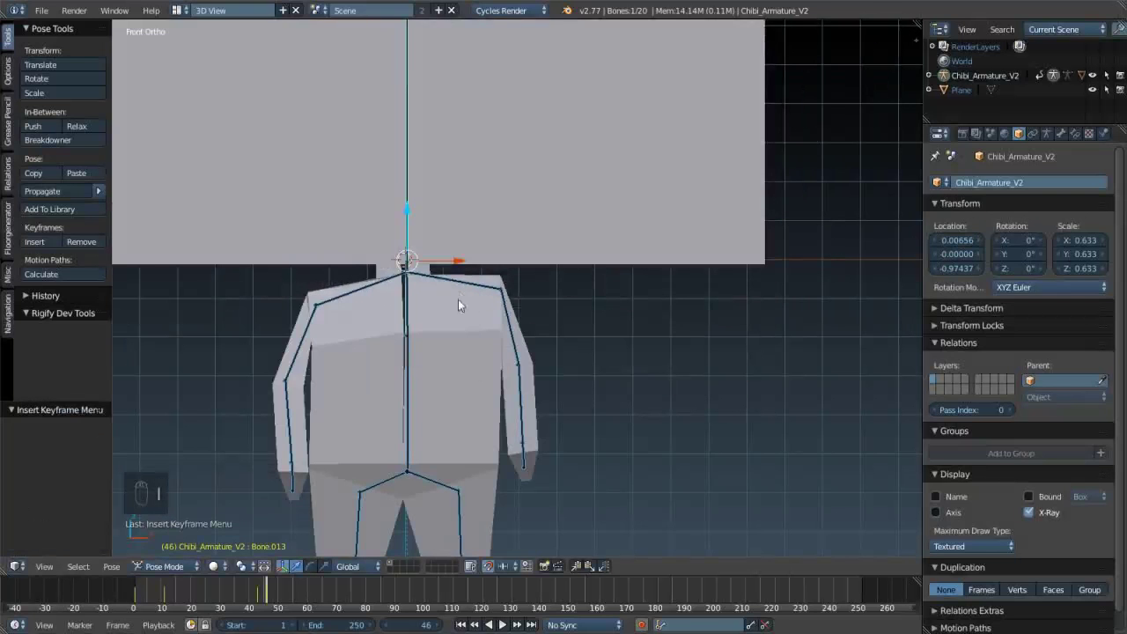
drag(376, 291, 557, 283)
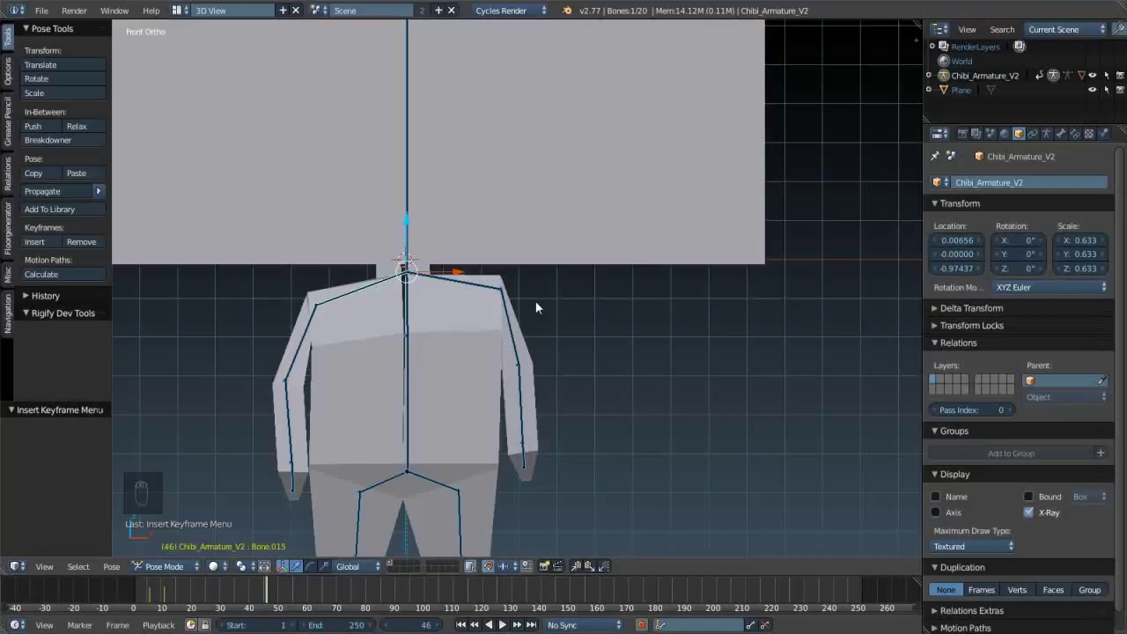
key(Left)
key(Left)
key(Left)
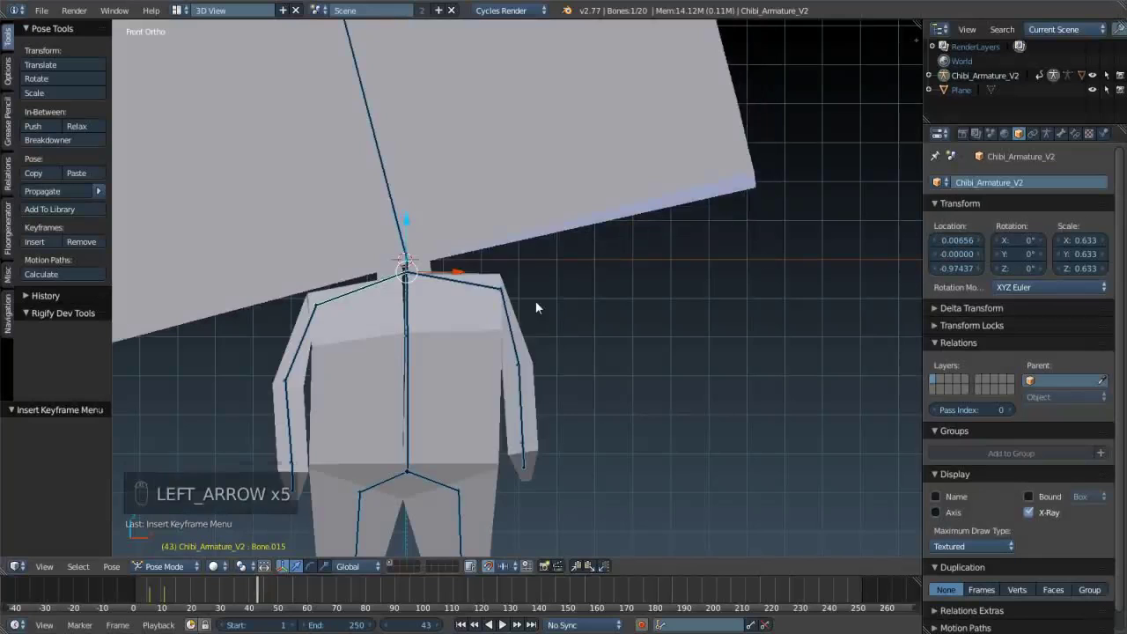
key(Right)
key(Right)
- Adjust the head tilt slightly and re-keyframe it while checking nearby frames
key(r)
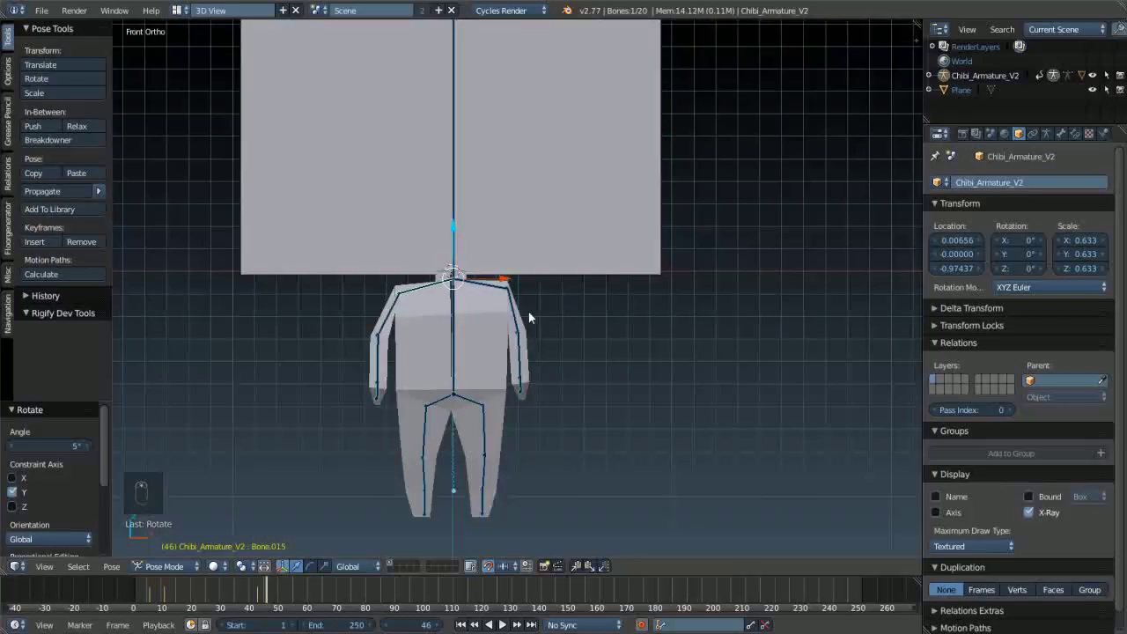
middle_click(577, 272)
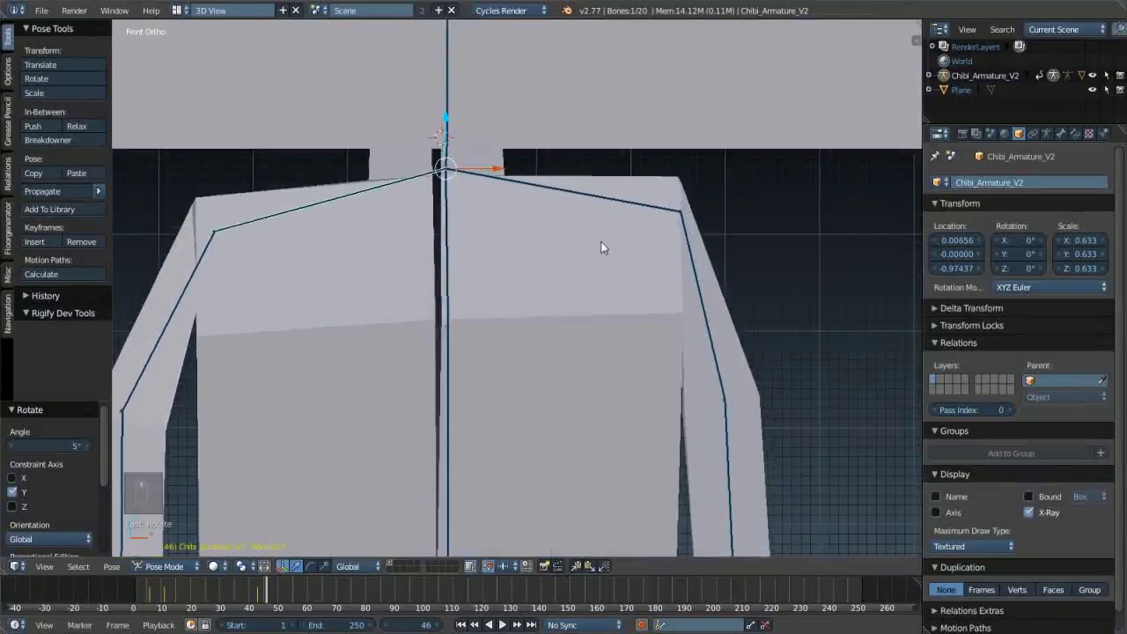
key(r)
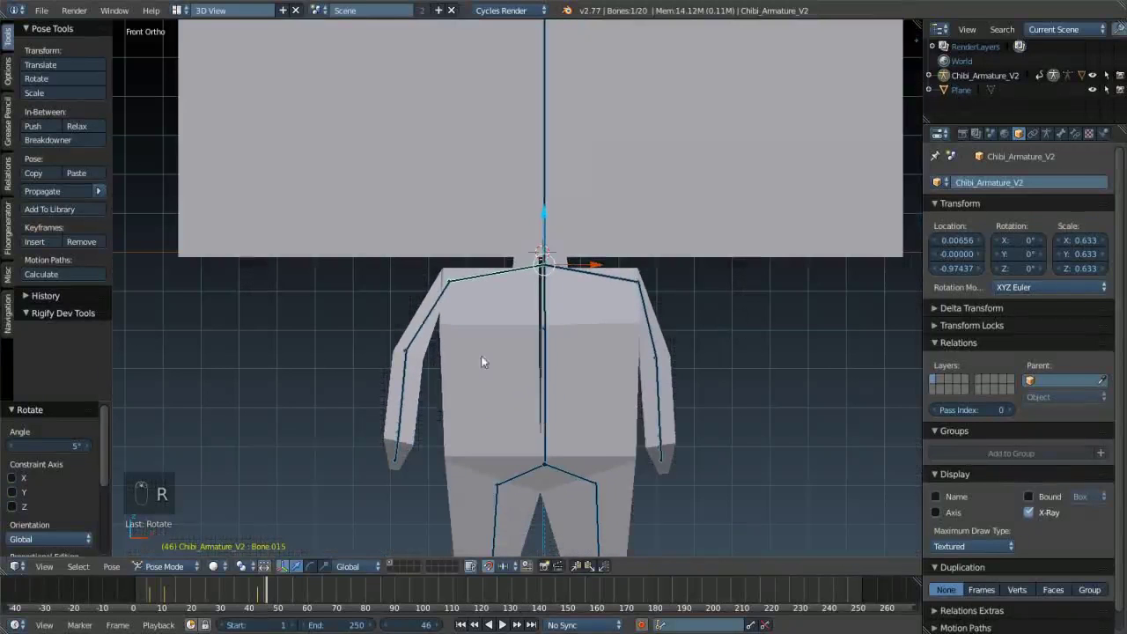
key(i)
drag(424, 320, 426, 323)
key(Left)
key(Left)
key(Left)
key(i)
- Scrub back and forth around frame 46 and tilt the head the other way
key(Right)
key(Right)
key(Right)
key(Left)
key(Left)
key(Left)
key(Right)
key(Right)
key(r)
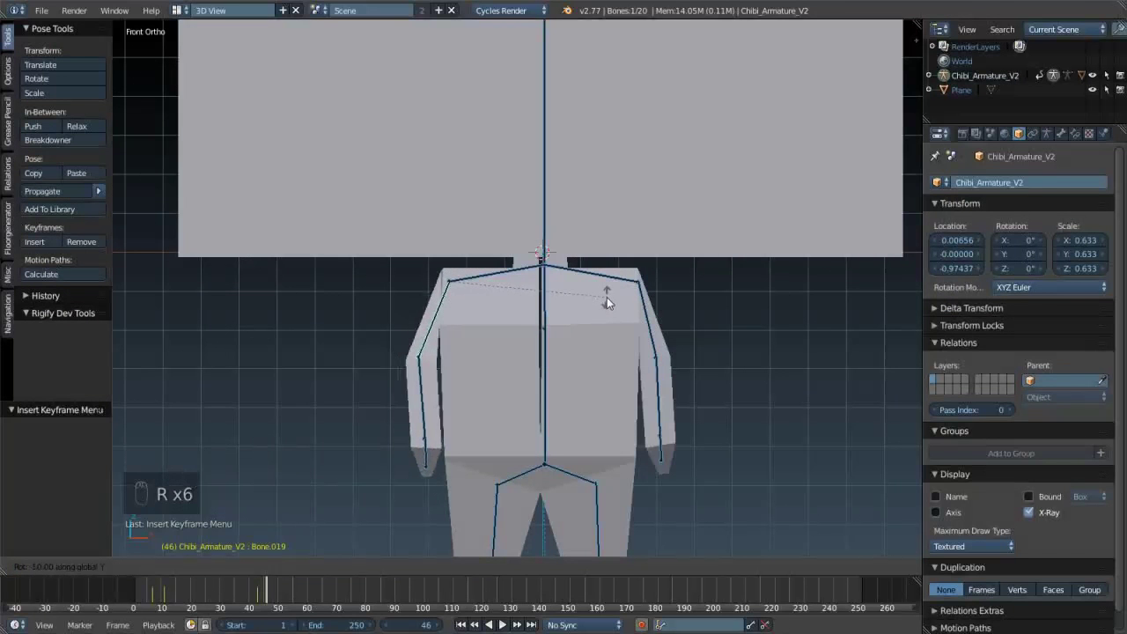
- Keyframe the head's new tilt and replay the head and arm animation
key(i)
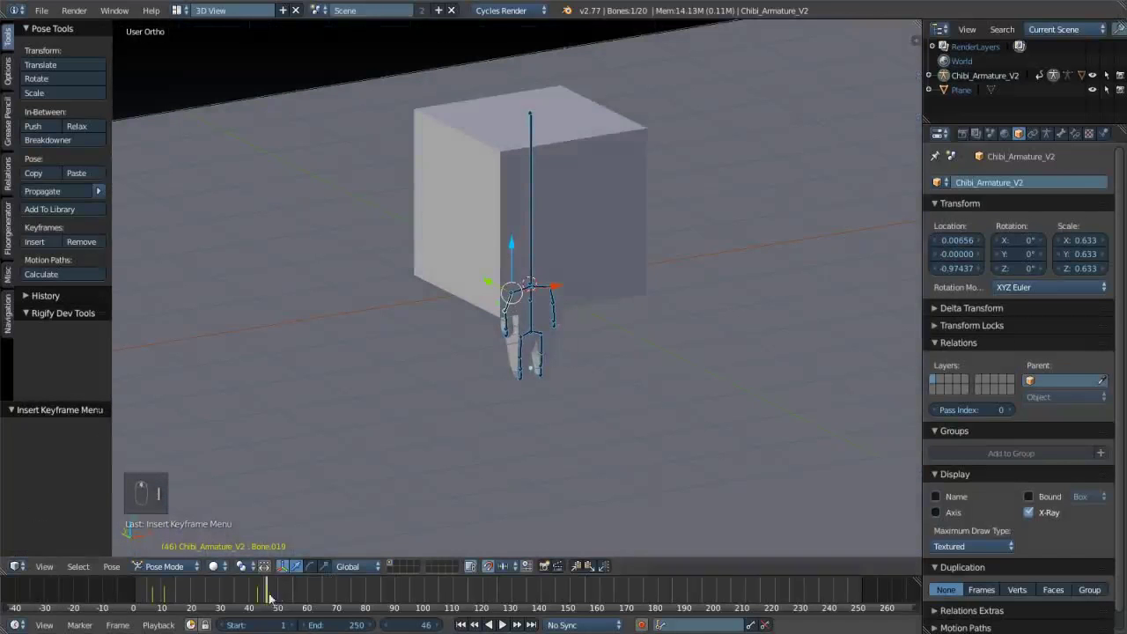
drag(111, 596, 449, 459)
key(KP_5)
key(alt+a)
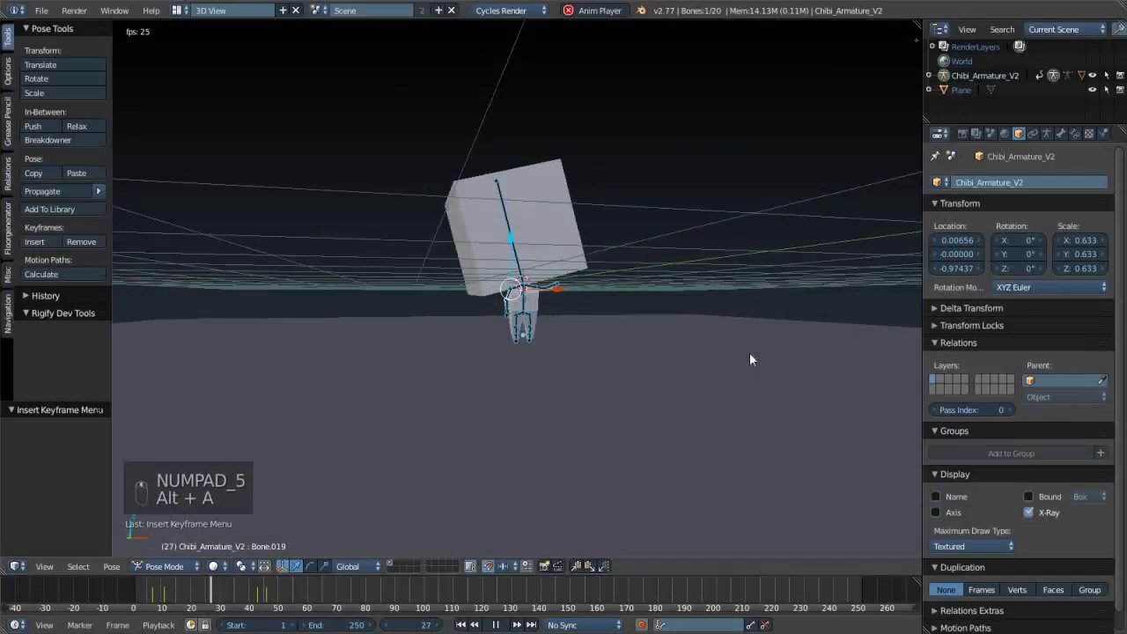
key(alt+a)
- Rewind to frame 0, switch to front view, and leave pose mode for object mode
click(166, 597)
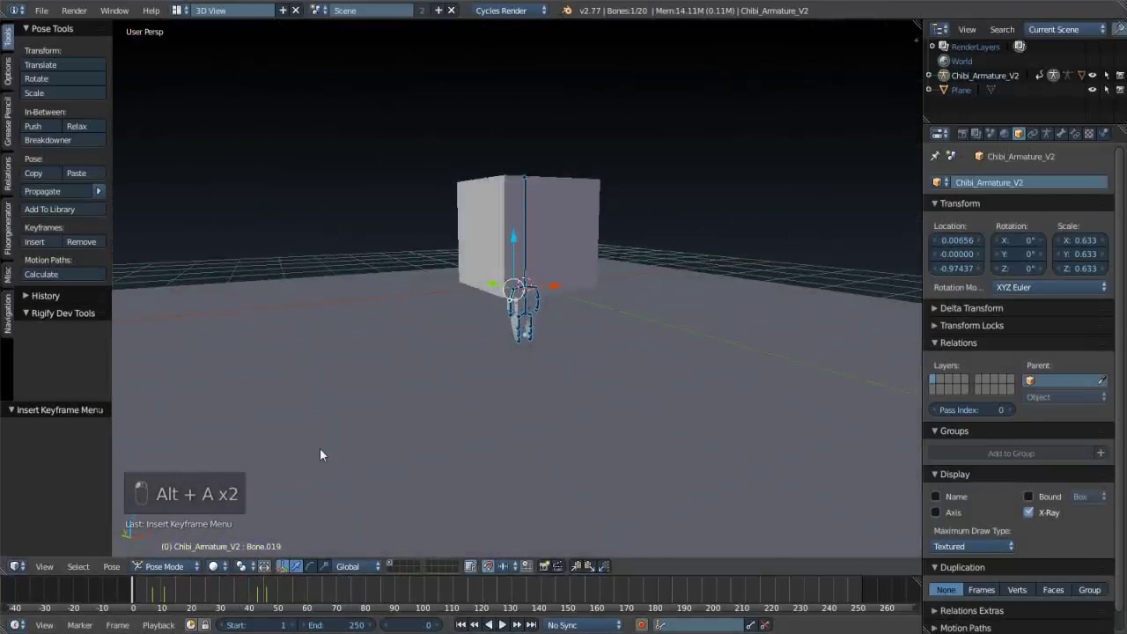
key(KP_1)
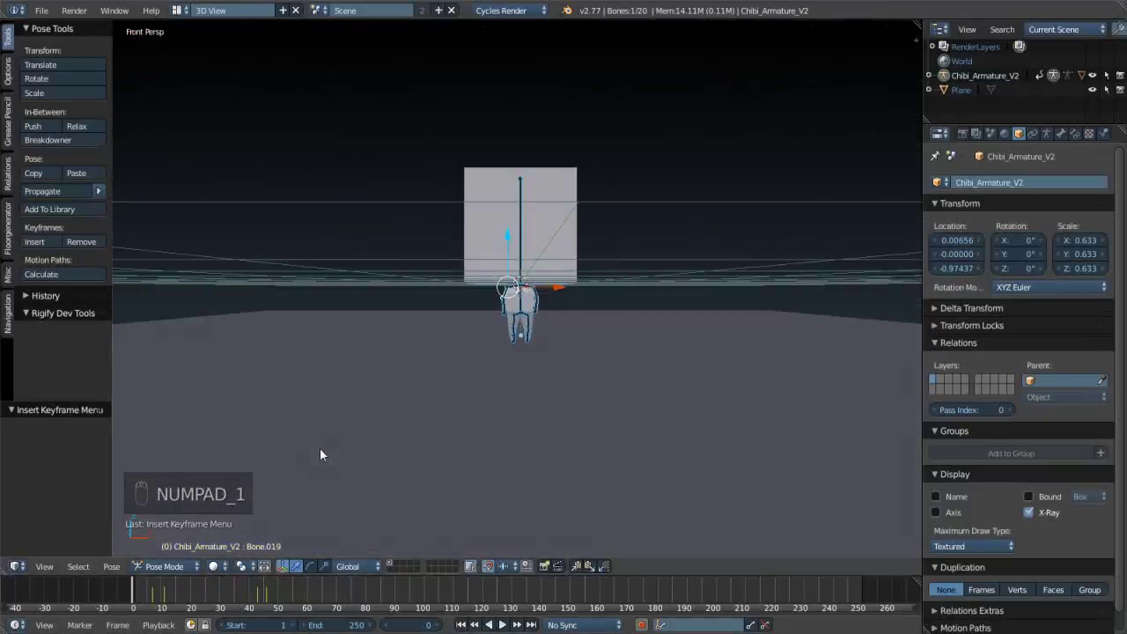
key(Tab)
key(Tab)
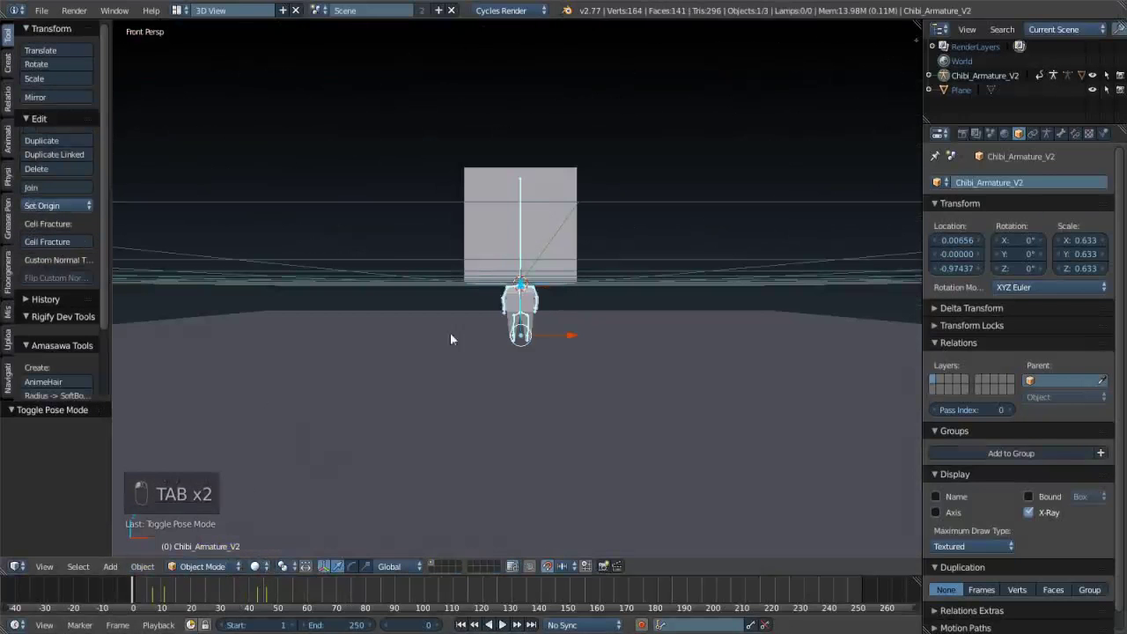
- Duplicate the chibi model and armature together and send the copies to another layer
drag(559, 273, 521, 251)
drag(549, 240, 560, 286)
key(shift+d)
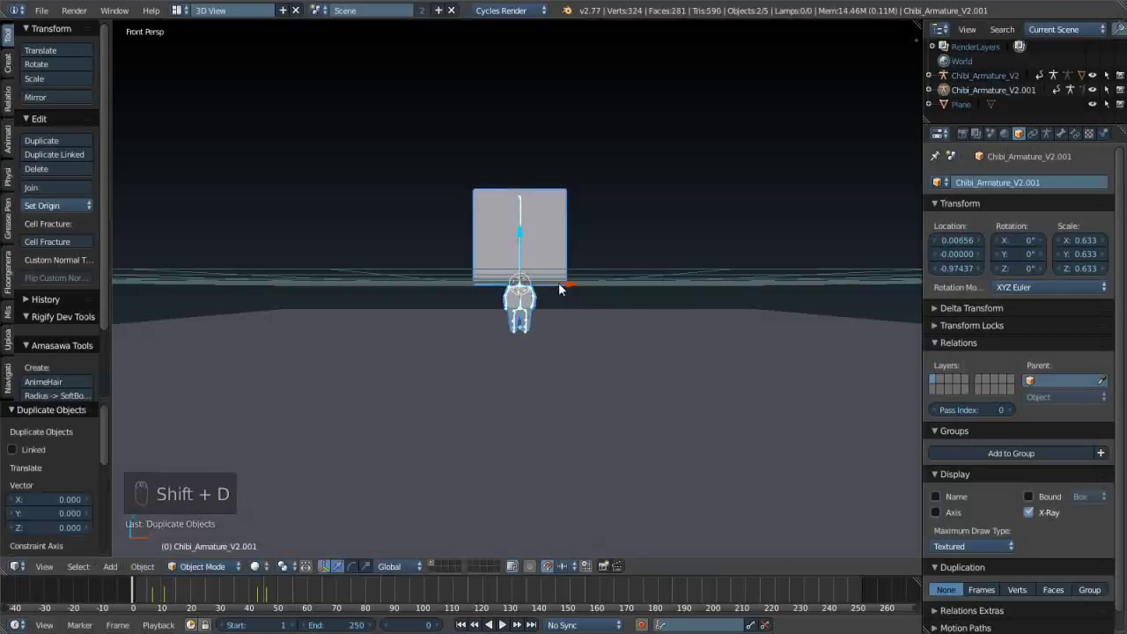
key(ctrl+z)
drag(676, 215, 521, 301)
key(a)
key(a)
right_click(520, 304)
right_click(521, 304)
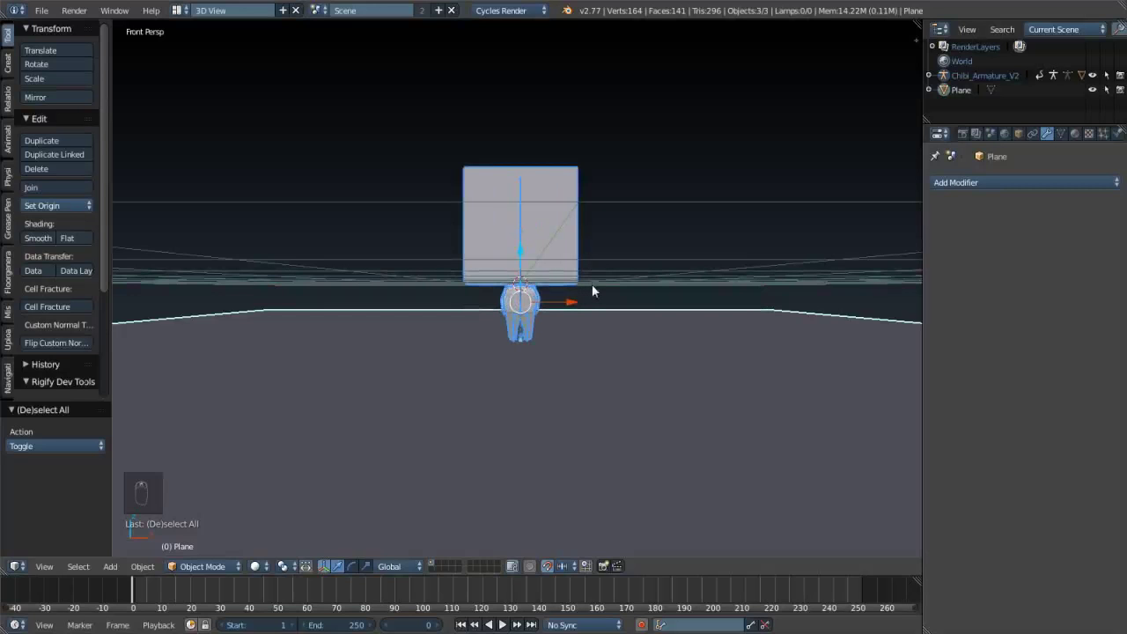
key(shift+d)
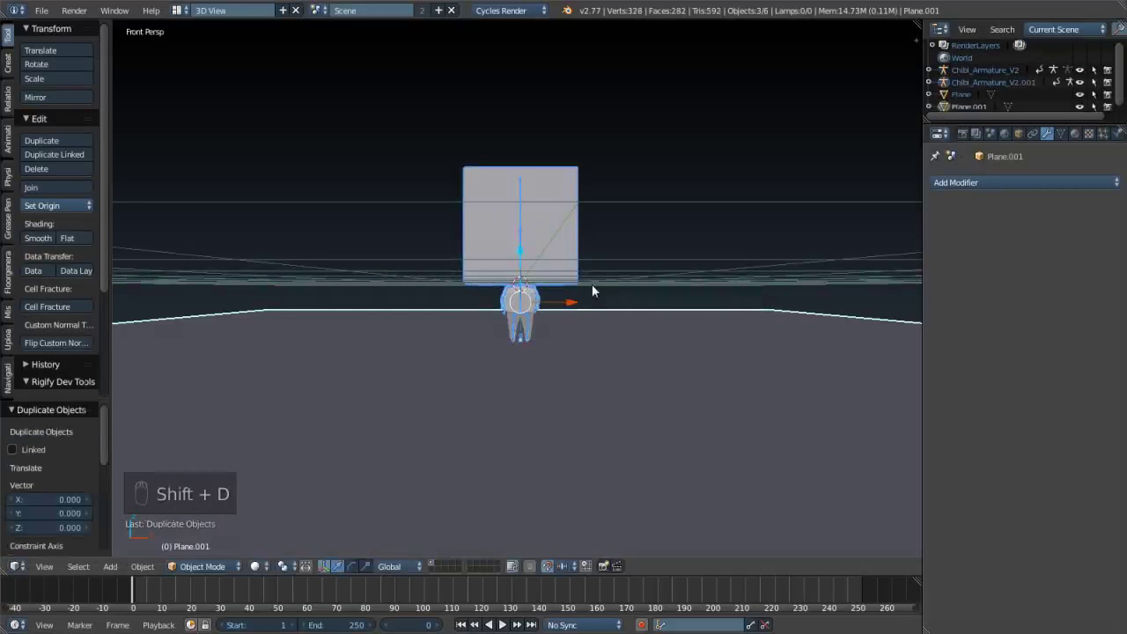
key(m)
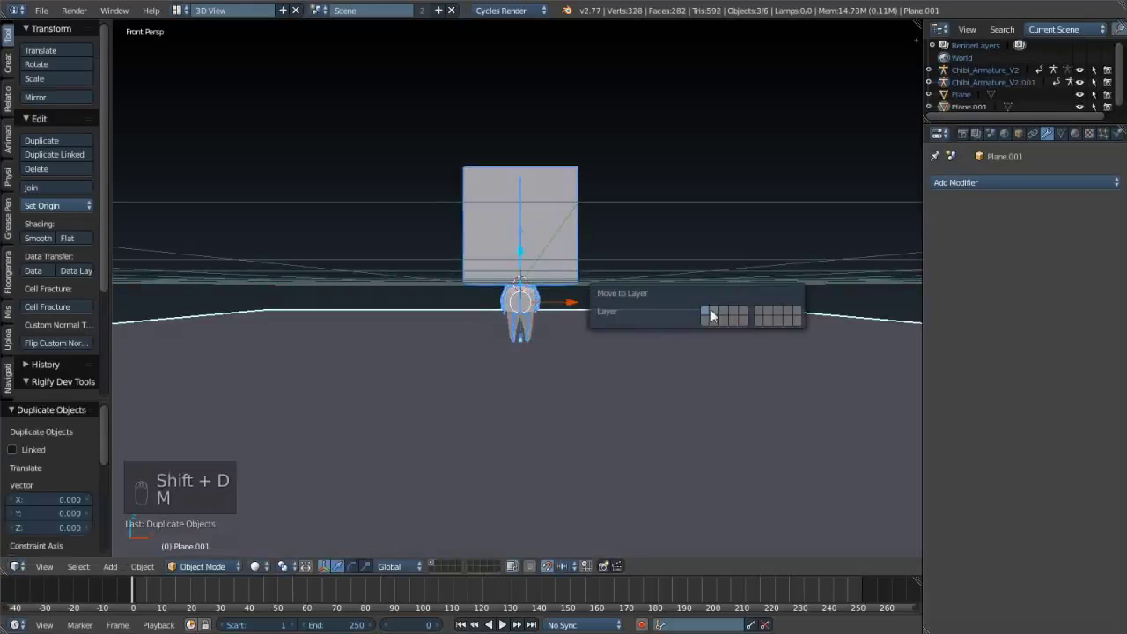
- Select the copied armature, enter pose mode with all bones selected, and play its animation
drag(439, 567, 524, 303)
drag(524, 298, 148, 593)
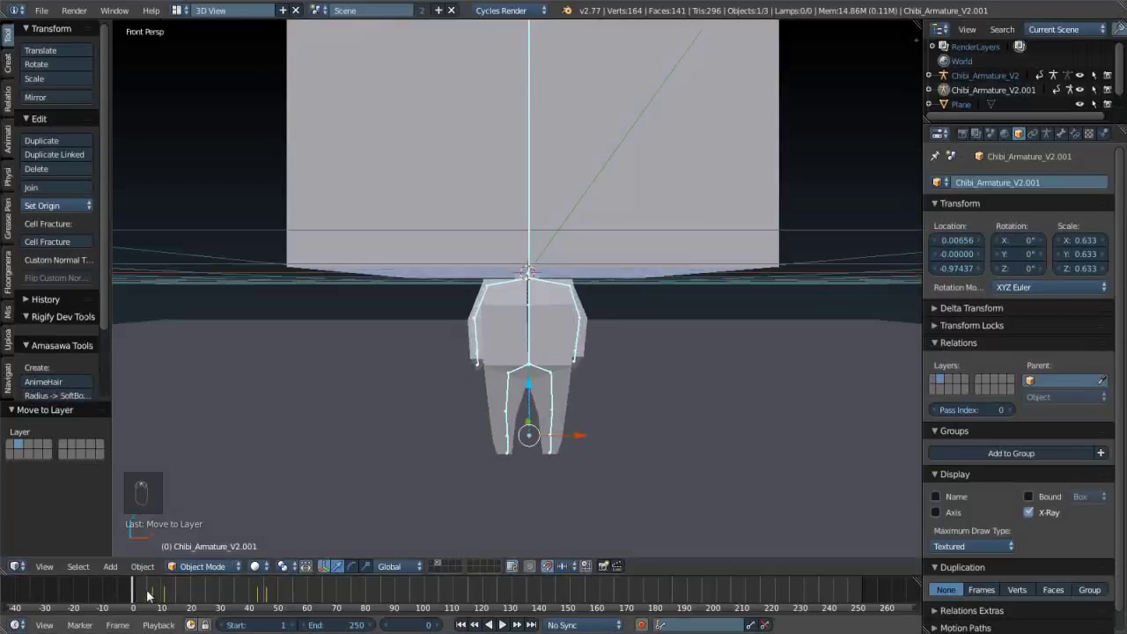
key(a)
drag(528, 354, 530, 365)
drag(528, 354, 529, 365)
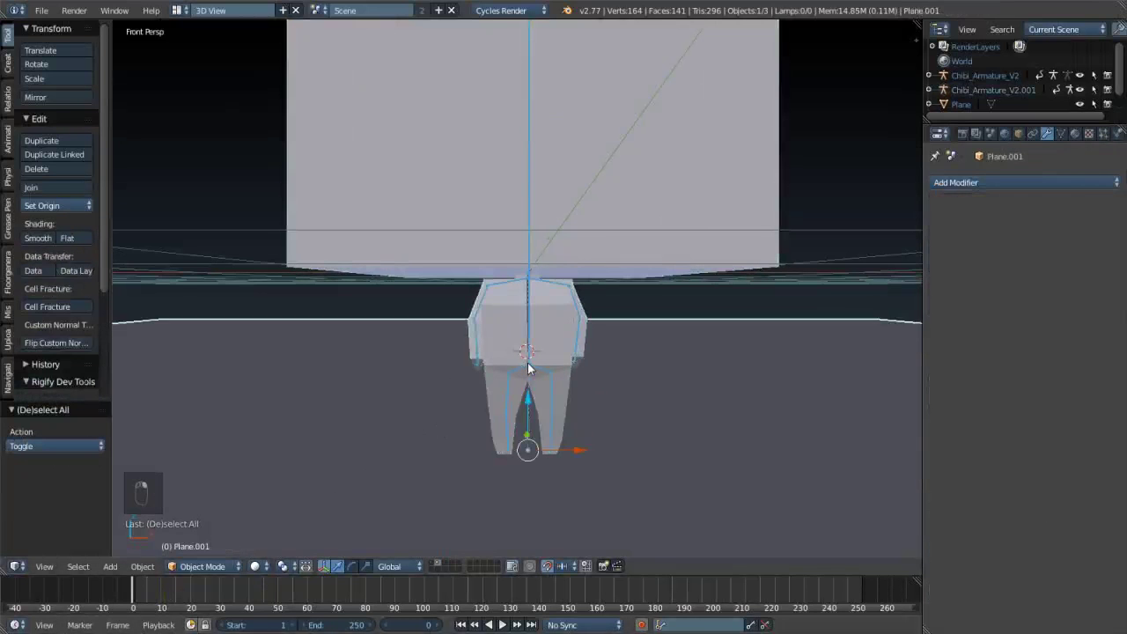
right_click(212, 565)
drag(213, 565, 525, 348)
key(a)
key(a)
click(268, 589)
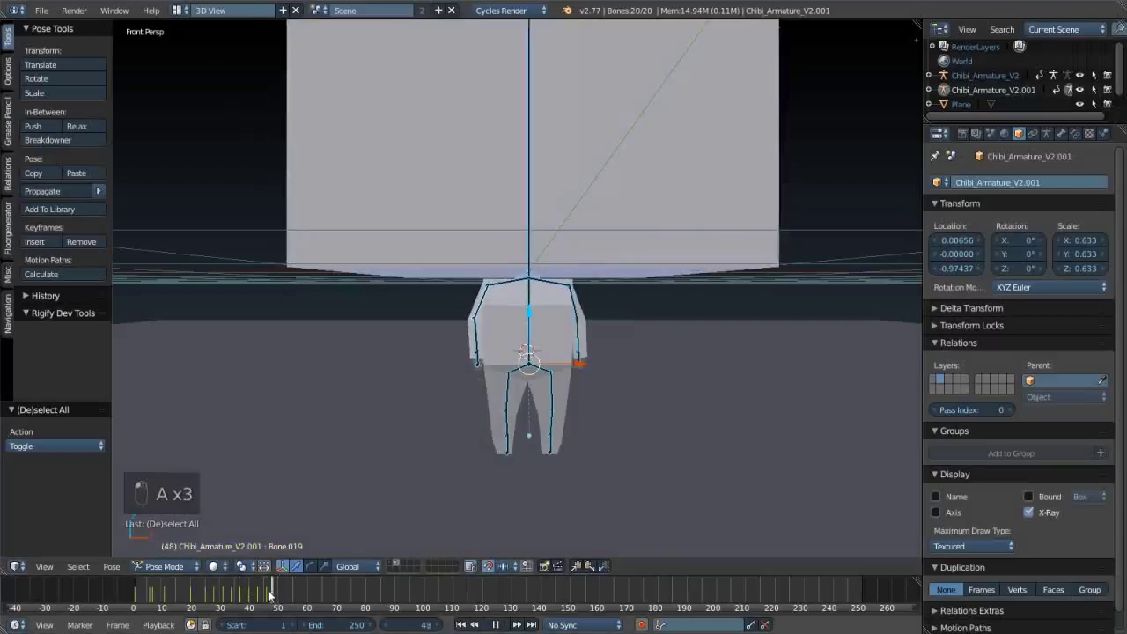
- Clear the copied armature's keyframes one by one with Alt+I while stepping back through the timeline
key(alt+i)
key(alt+i)
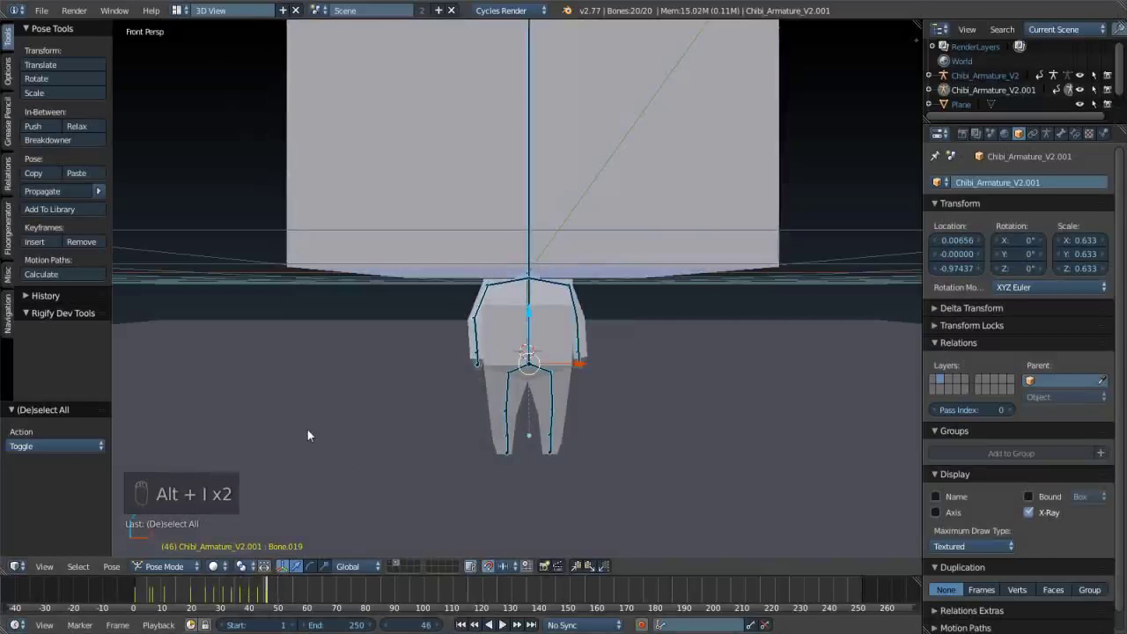
key(alt+i)
key(Left)
key(Left)
key(Left)
key(alt+i)
key(Return)
key(Left)
key(Left)
key(Left)
key(alt+i)
key(Left)
key(Left)
key(alt+i)
key(Left)
key(Left)
key(Left)
key(alt+i)
key(Left)
key(Left)
key(Left)
key(alt+i)
key(Left)
key(Left)
key(Left)
key(alt+i)
key(Left)
key(Left)
key(alt+i)
key(Left)
key(Left)
key(Left)
key(Left)
key(Left)
- Clear the remaining keyframes until all ten are removed and the timeline is back at frame 1
key(alt+i)
key(Left)
key(Left)
key(Left)
key(Left)
key(Left)
key(Left)
key(Left)
key(Left)
key(alt+i)
key(Left)
key(Left)
key(Left)
key(Left)
key(alt+i)
key(Left)
key(Left)
key(Right)
key(alt+i)
key(Left)
key(Left)
key(Left)
key(Left)
key(Left)
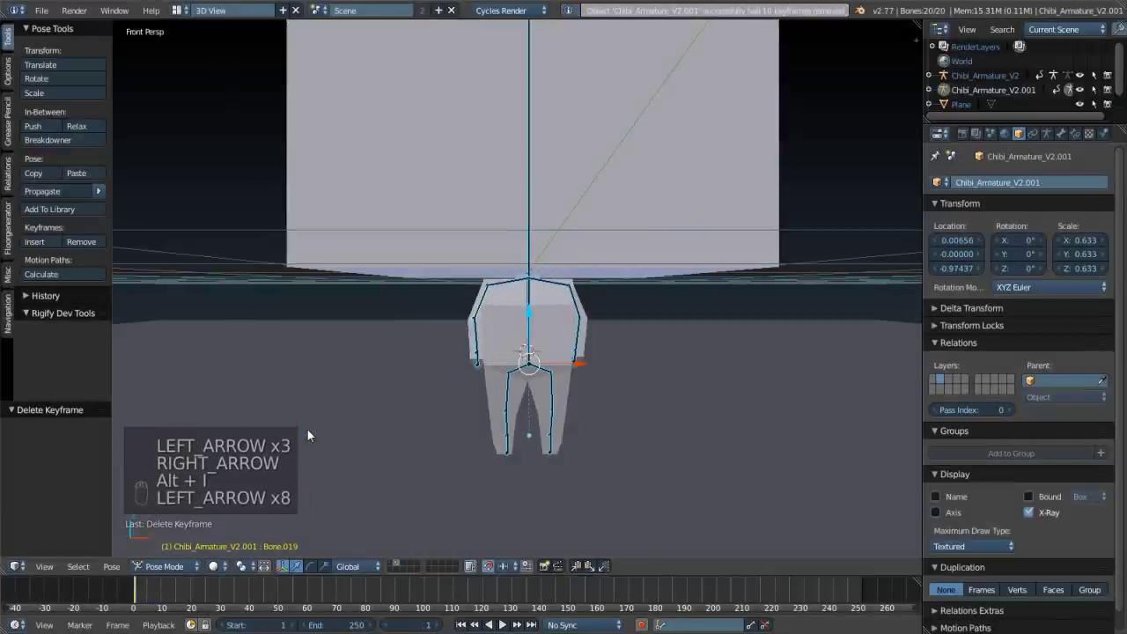
key(alt+i)
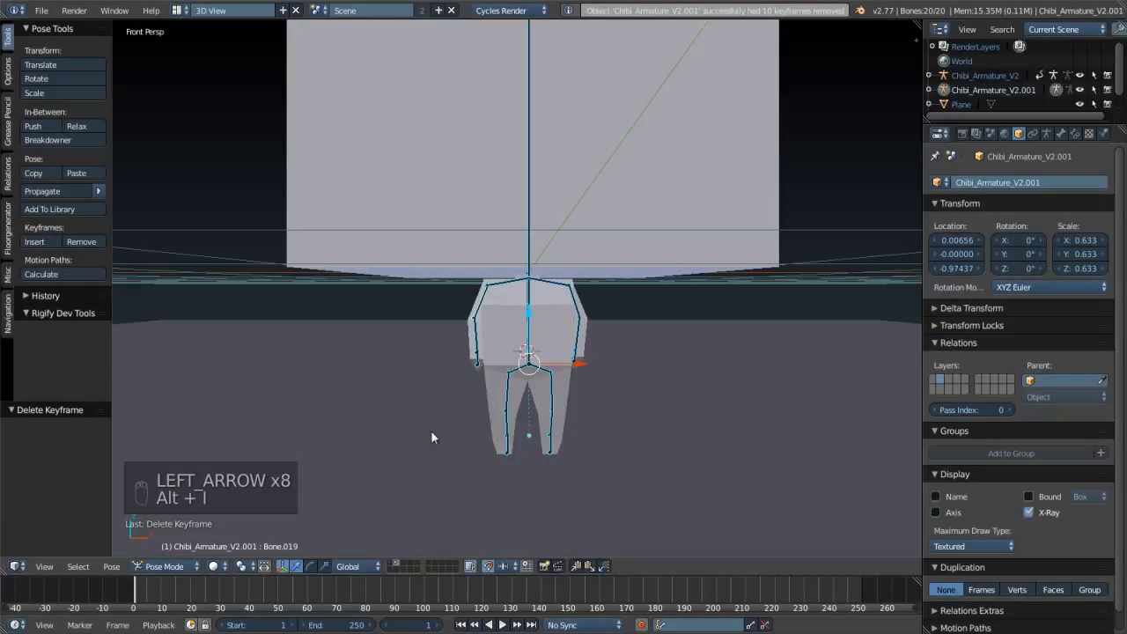
- Replay and stop the animation so the chibi armature rests in its default pose
key(alt+a)
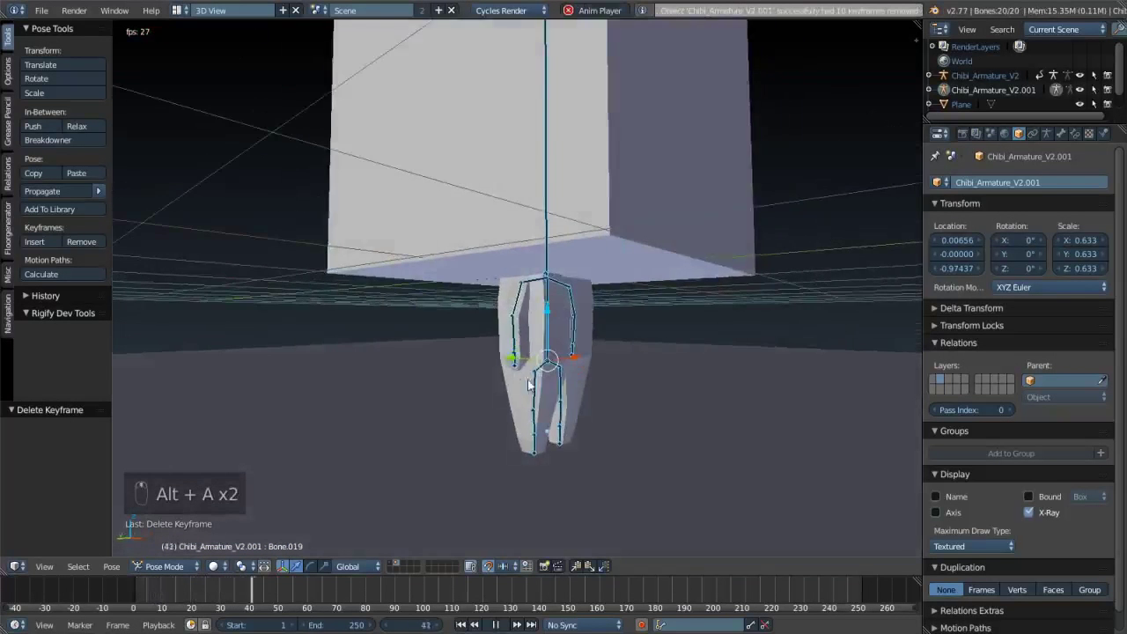
key(alt+a)
drag(196, 610, 139, 616)
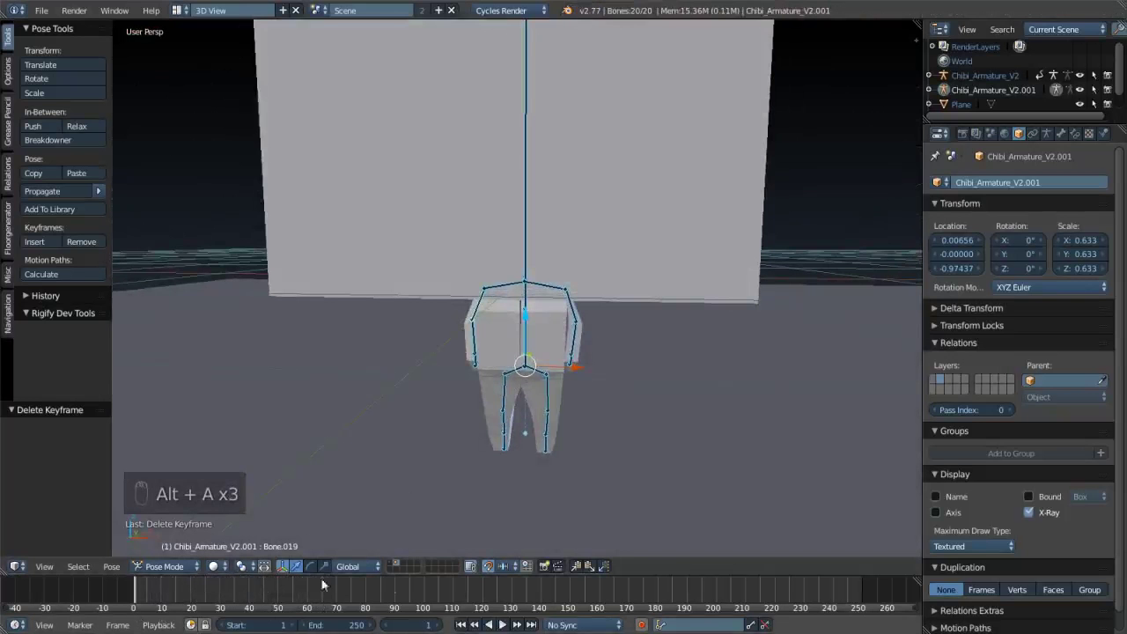
- View the scene in Front Ortho, zoom out and select the large ground plane Plane.001 in object mode
key(KP_1)
key(KP_5)
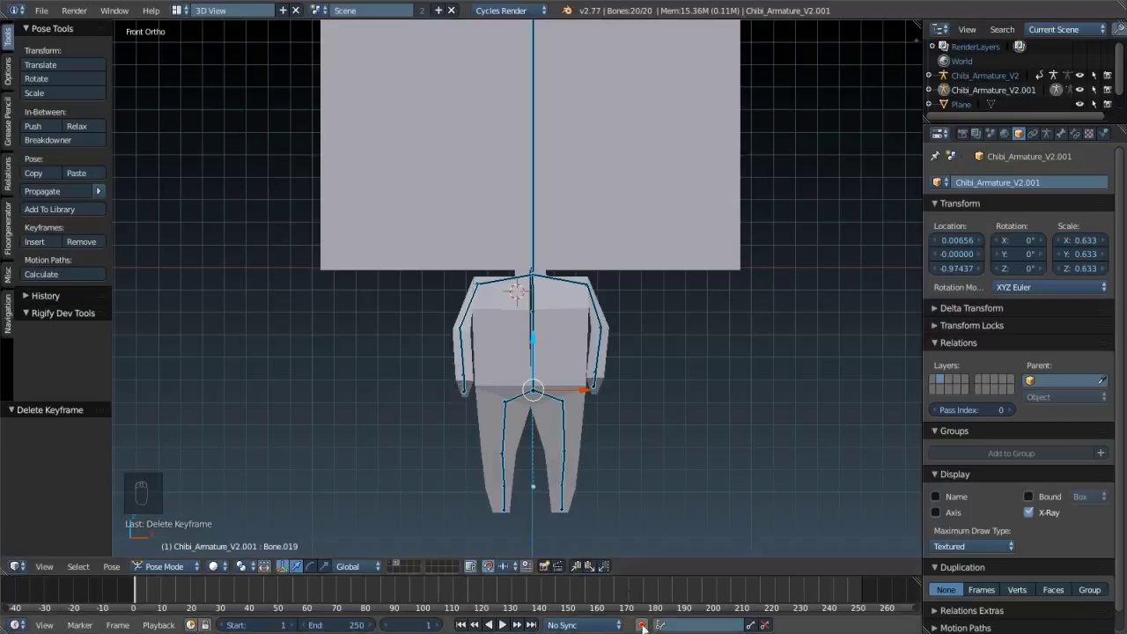
drag(646, 625, 497, 507)
drag(496, 507, 648, 623)
drag(648, 623, 659, 420)
drag(659, 420, 649, 406)
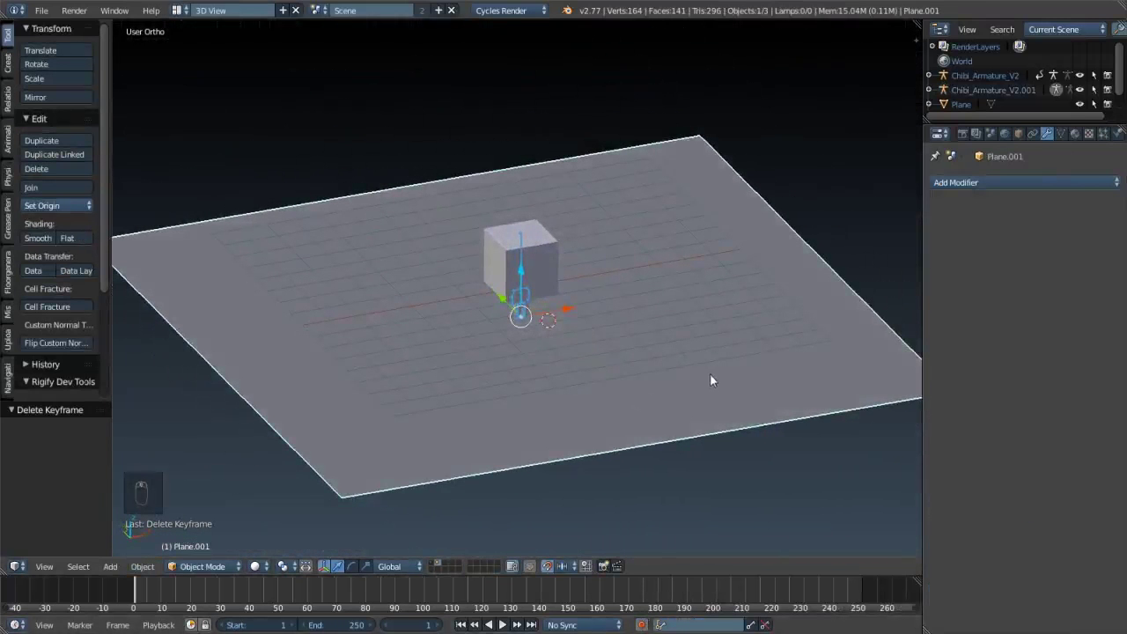
- Shrink the ground plane to 0.6 at frame 1, keyframe it and advance the timeline
drag(862, 378, 646, 625)
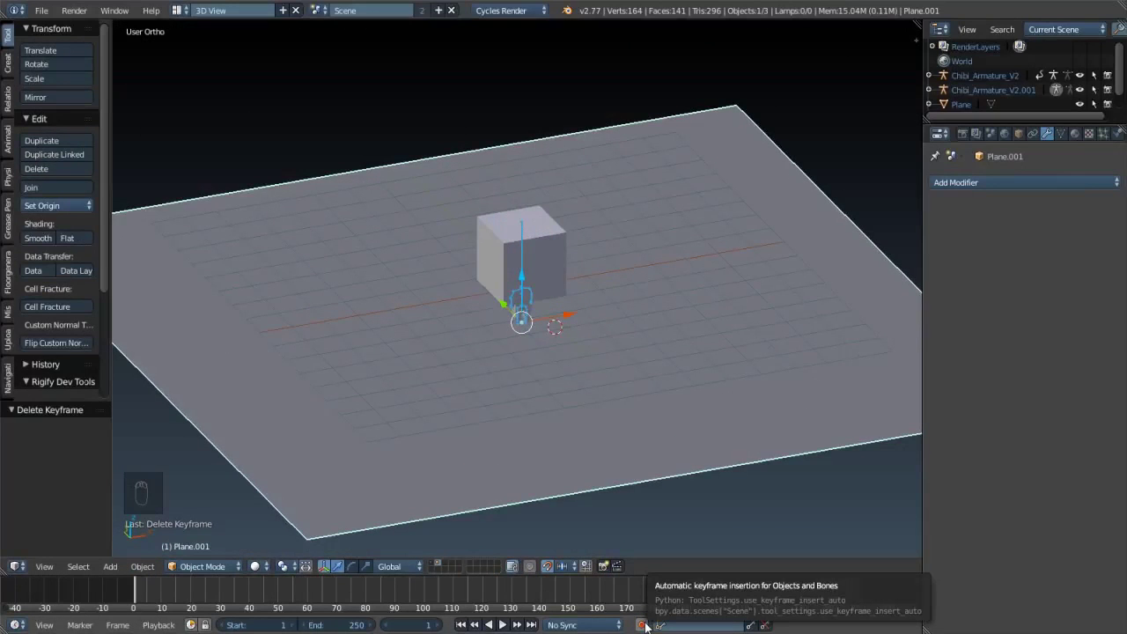
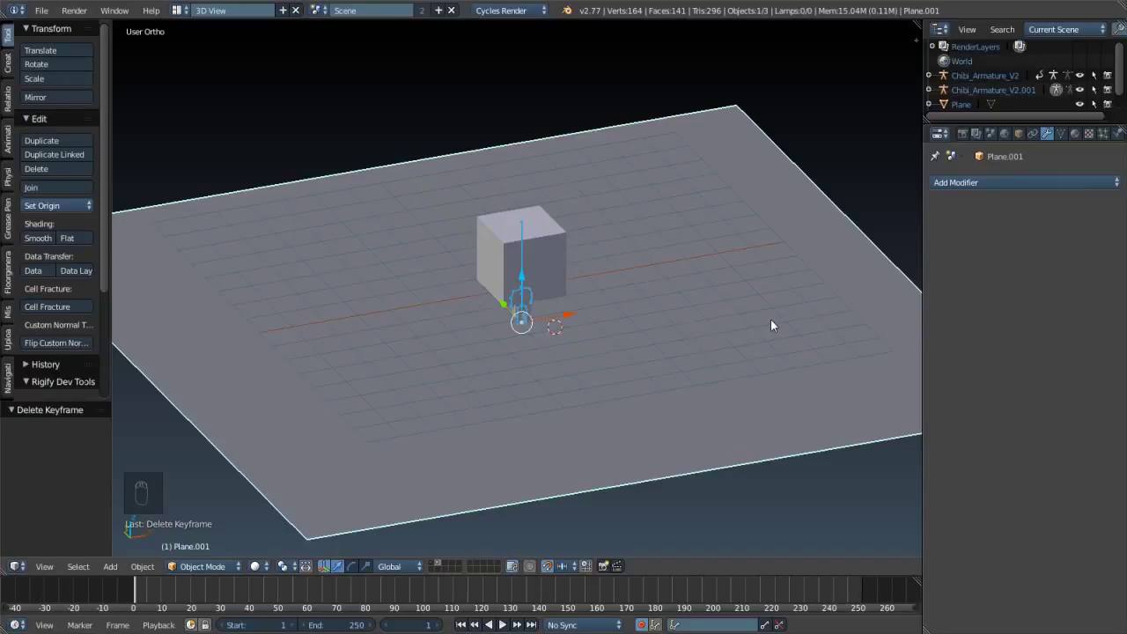
key(s)
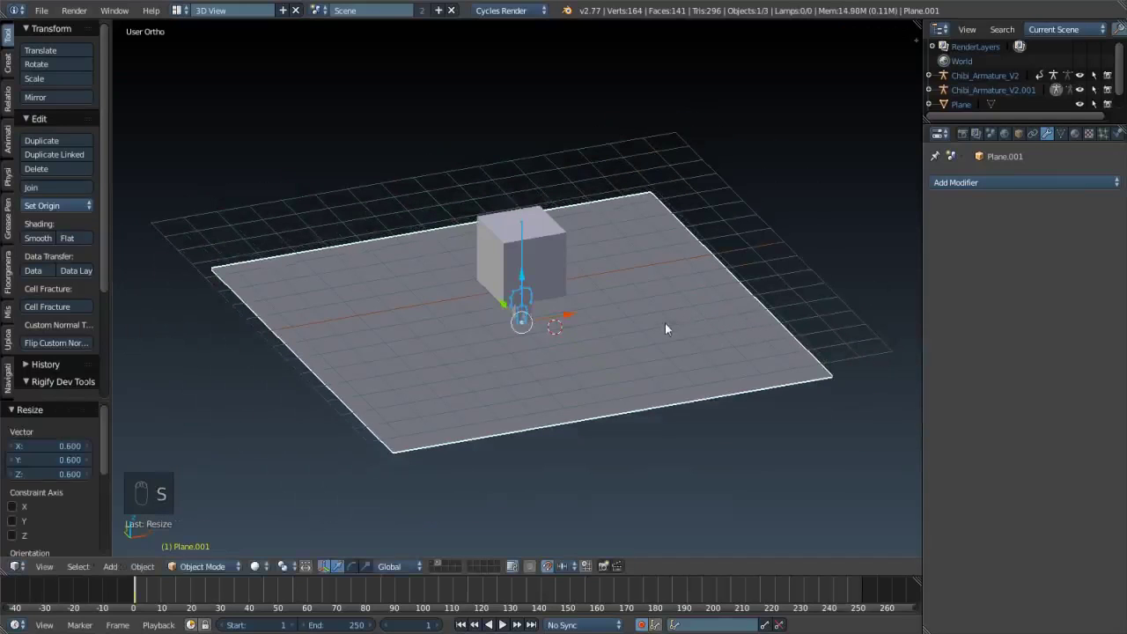
key(Right)
key(Right)
key(Right)
key(Right)
key(Right)
key(Right)
key(Left)
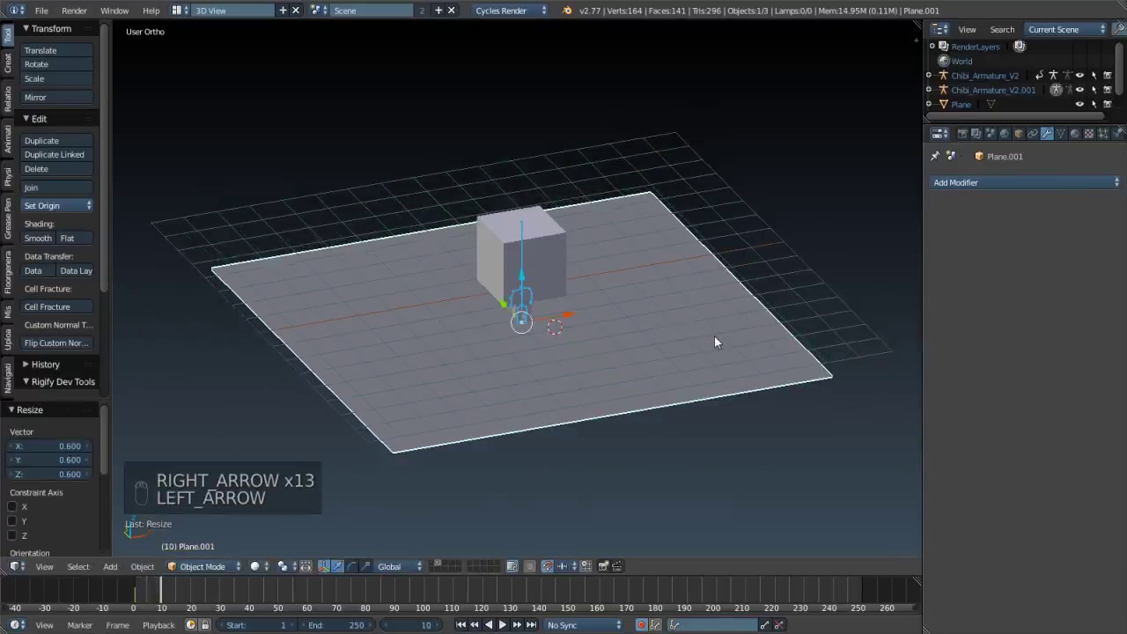
- Enlarge the plane by 1.5 at frame 10, keyframe it and move to frame 21
key(s)
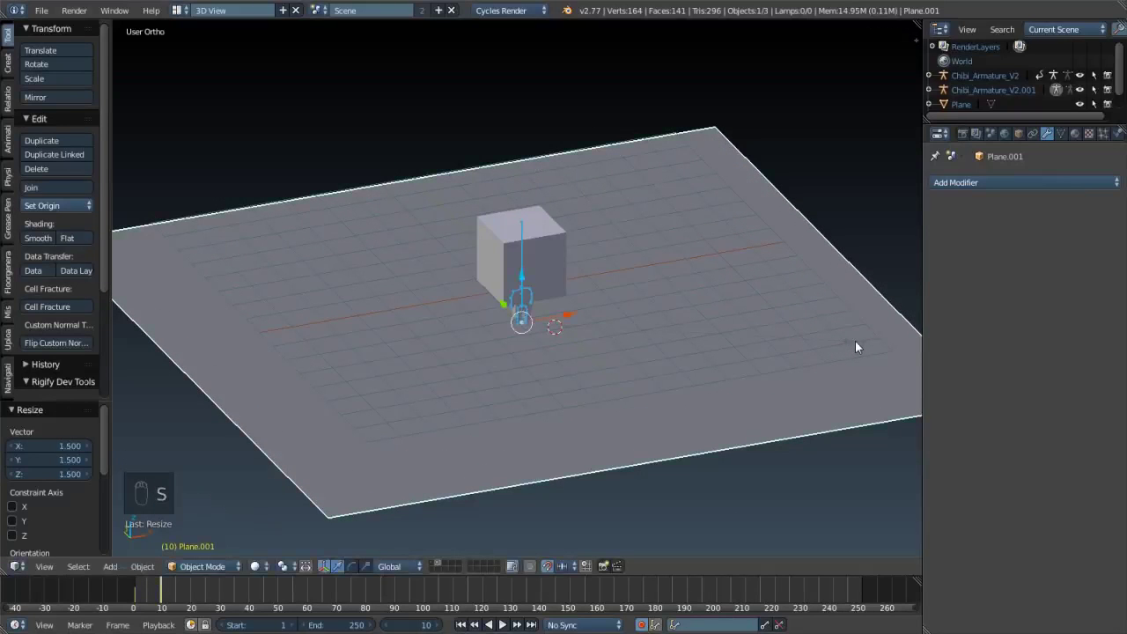
key(Right)
key(Right)
key(Right)
key(Right)
key(Right)
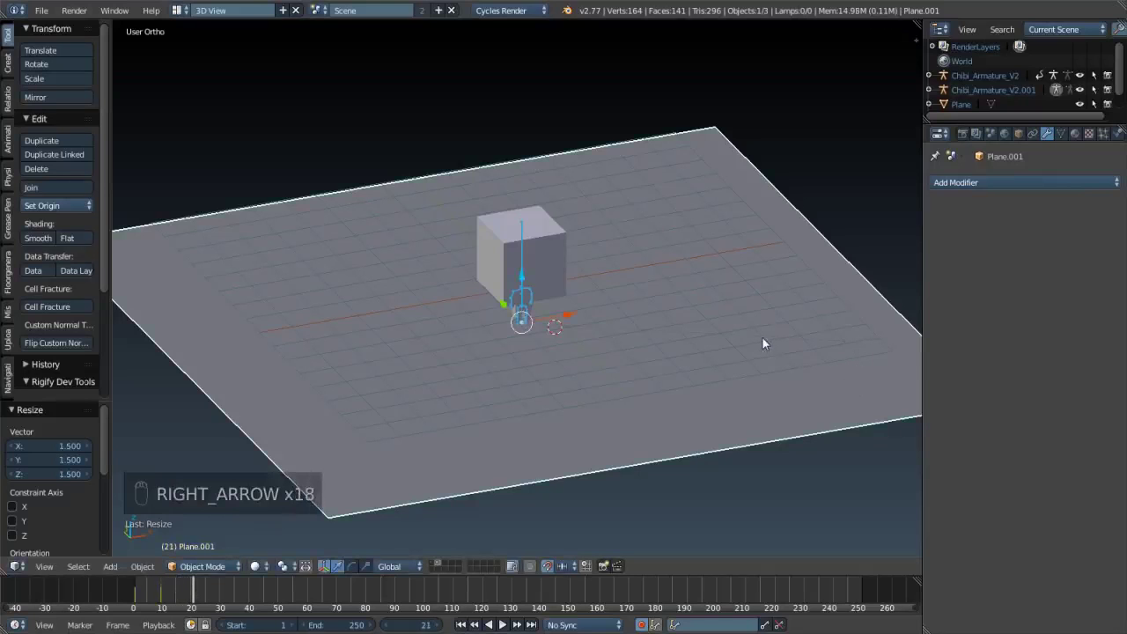
- Tilt the plane -15 degrees around the X axis at frame 21 and move to frame 31
key(r)
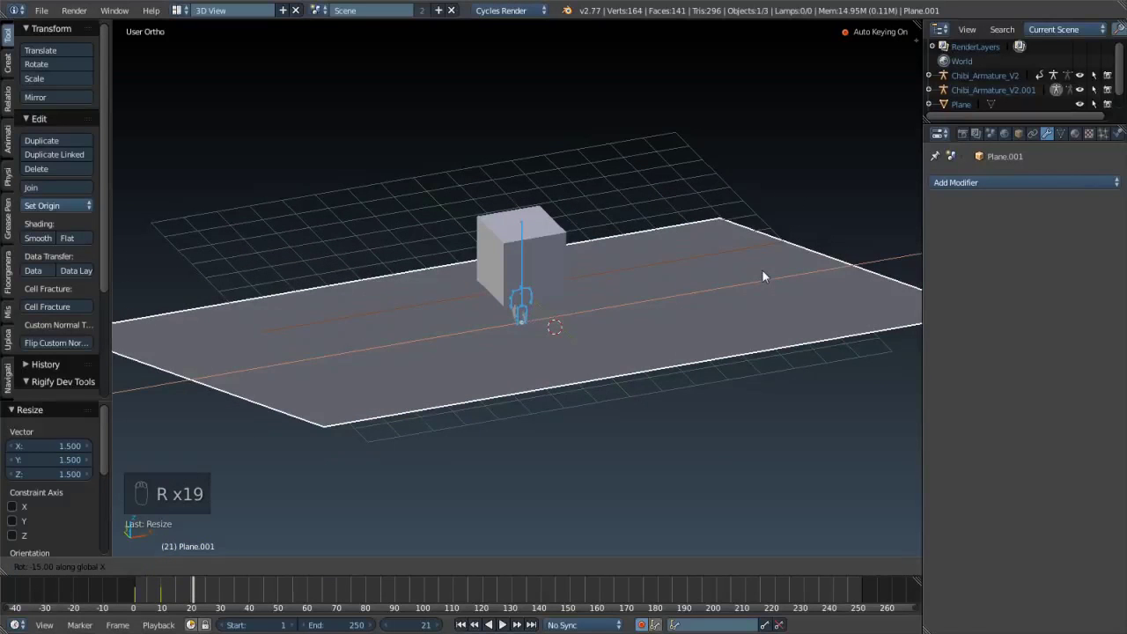
key(Right)
key(Right)
key(Right)
key(Right)
key(Right)
key(Right)
key(Right)
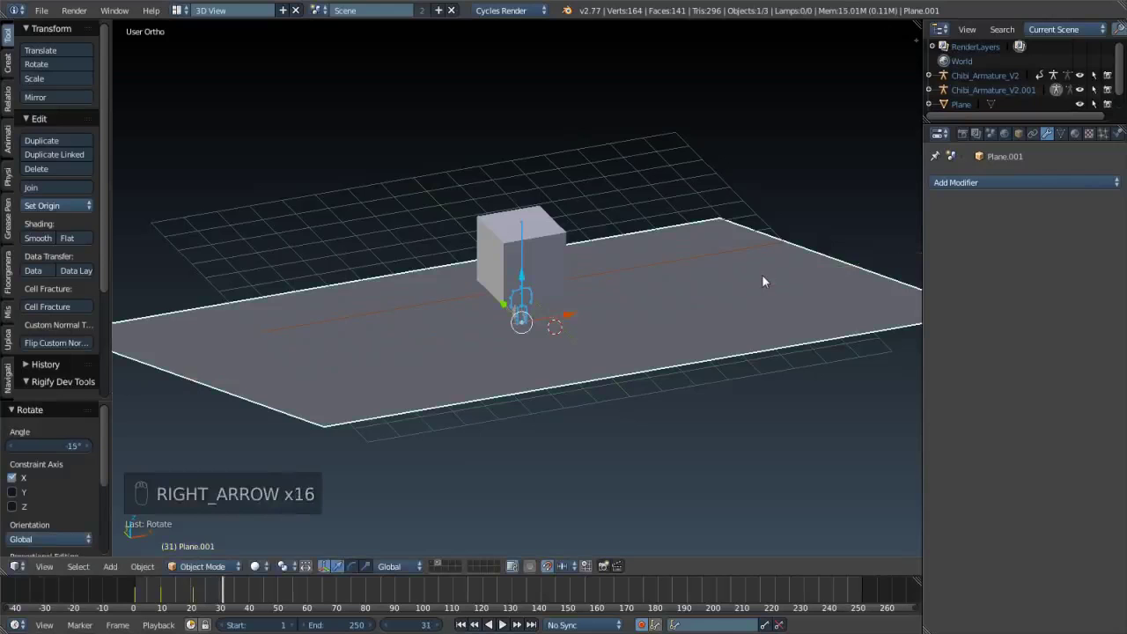
- Tilt the plane 30 degrees the other way at frame 31, keyframe the rotation and move to frame 41
key(s)
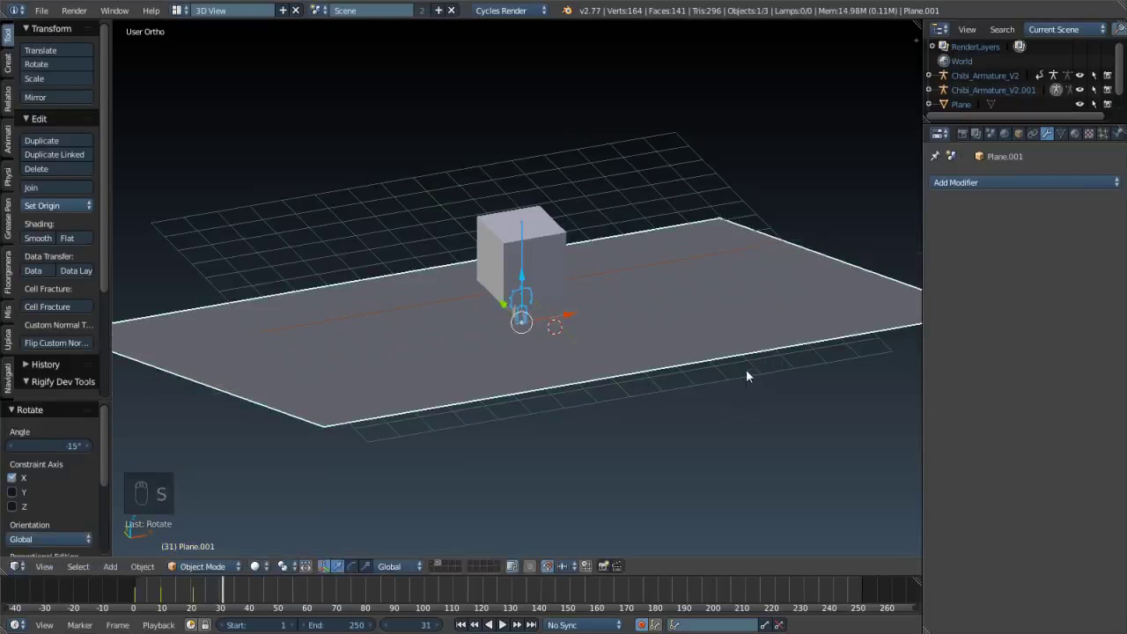
key(r)
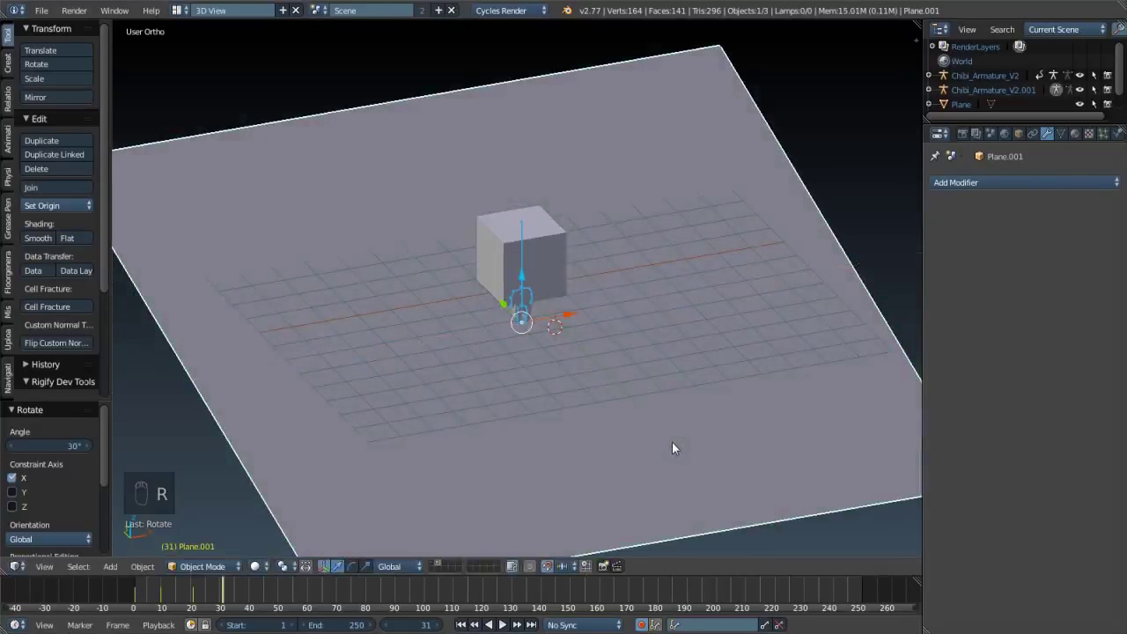
key(i)
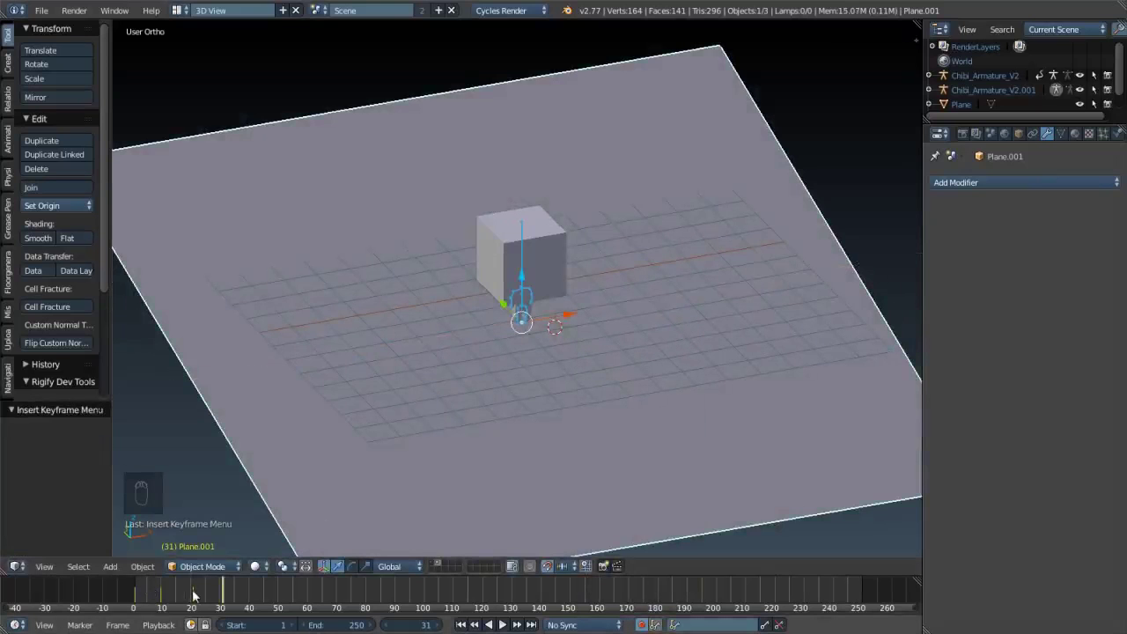
key(ctrl+z)
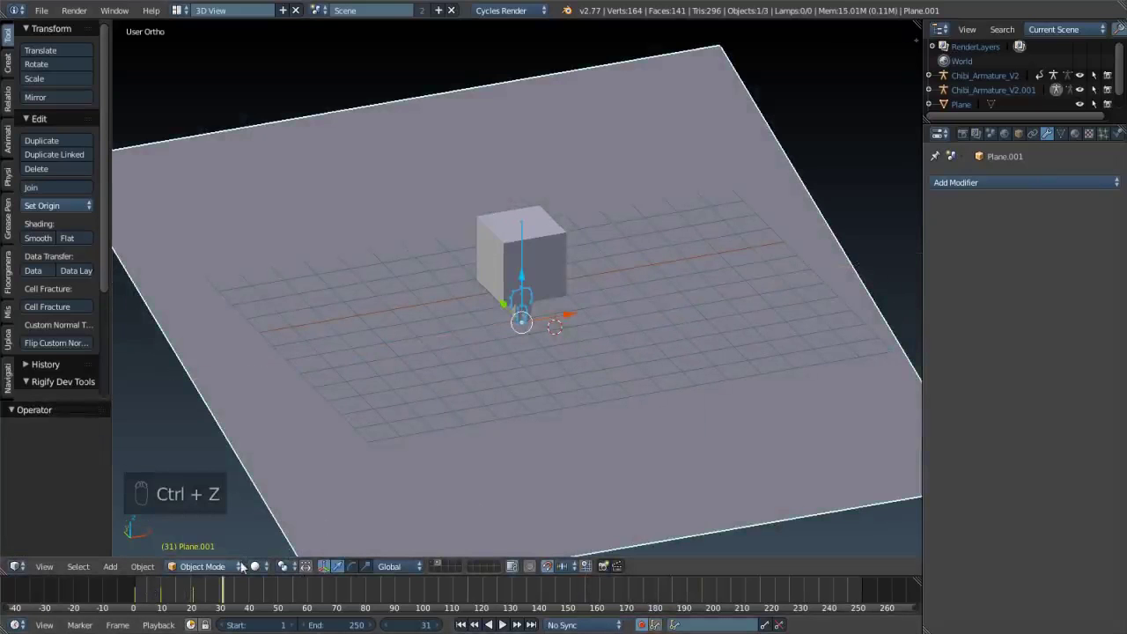
key(Right)
key(Right)
key(Right)
key(Right)
key(Right)
key(Right)
key(Right)
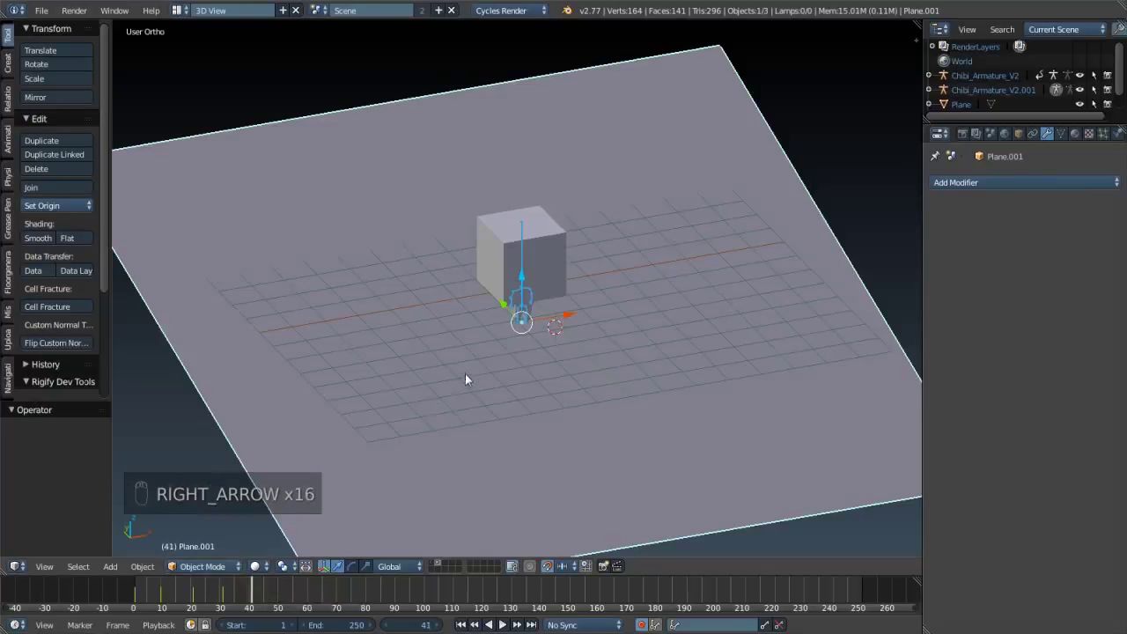
- Tilt the plane back to -15 degrees around X at frame 41 and play the animation
key(r)
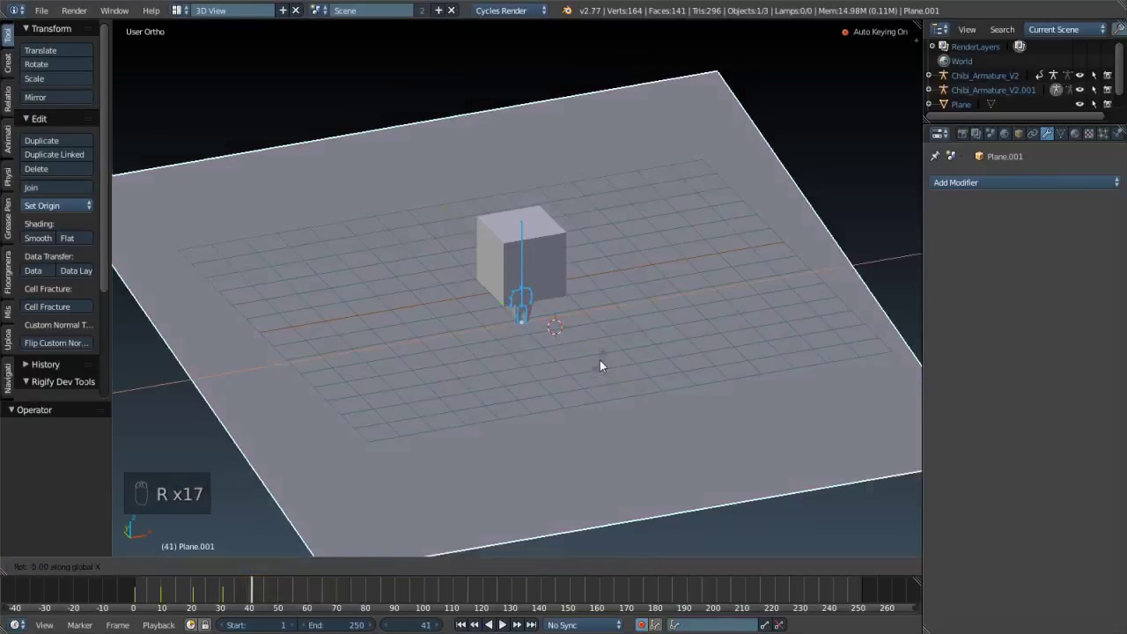
drag(596, 307, 634, 320)
drag(634, 321, 680, 297)
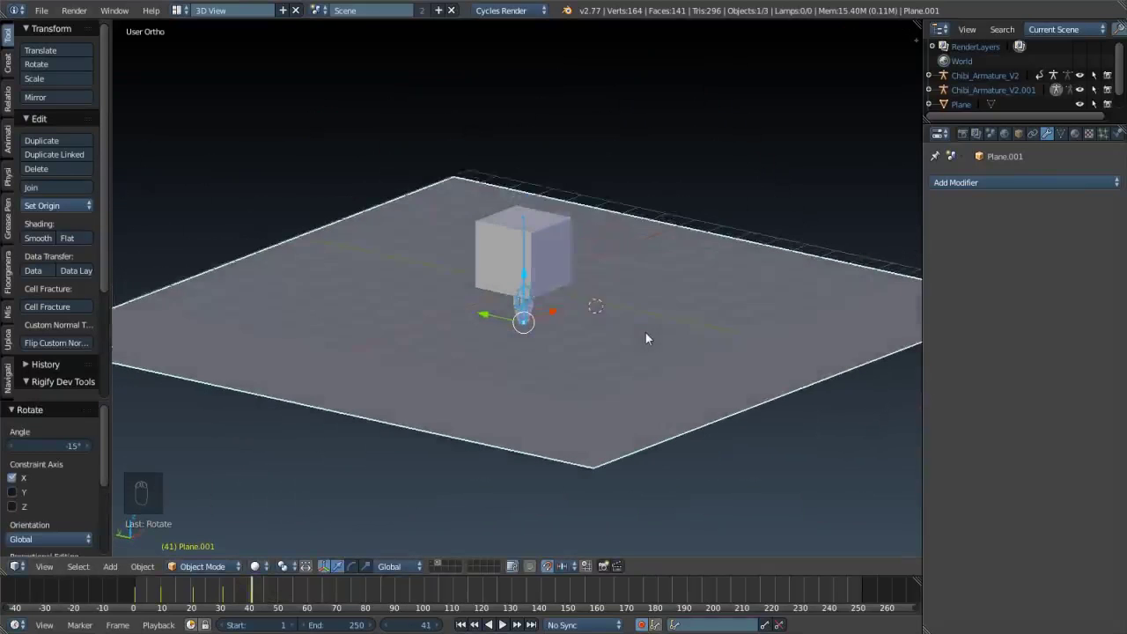
drag(244, 588, 535, 330)
key(alt+a)
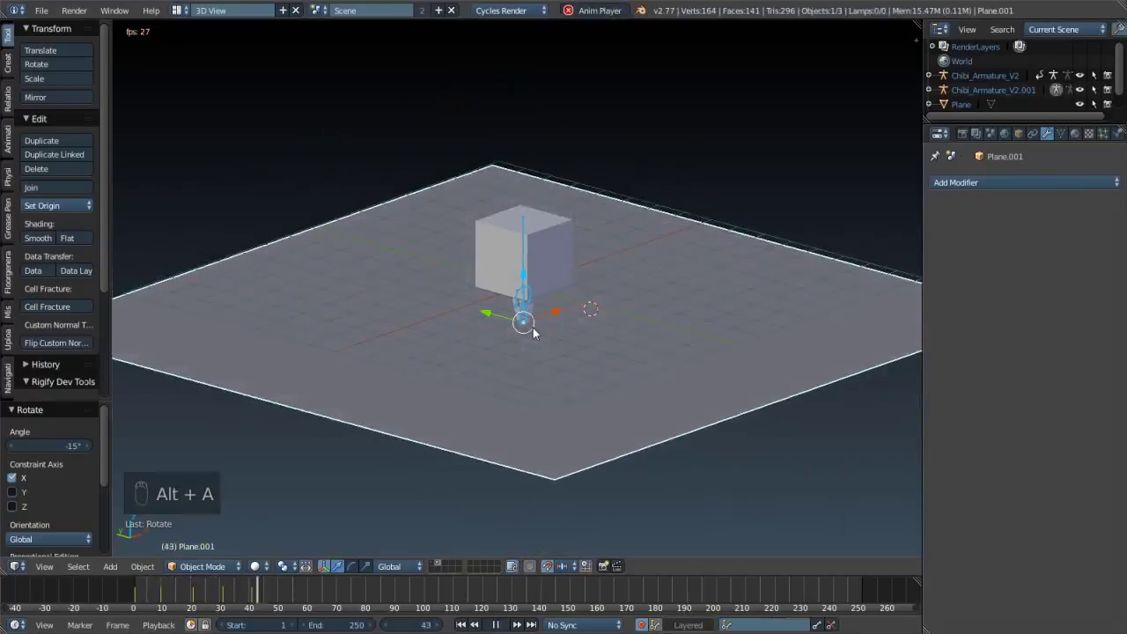
- Stop playback and delete the ground plane Plane.001's keyframes one by one with Alt+I, all 9 removed
key(alt+a)
drag(275, 597, 458, 481)
middle_click(459, 481)
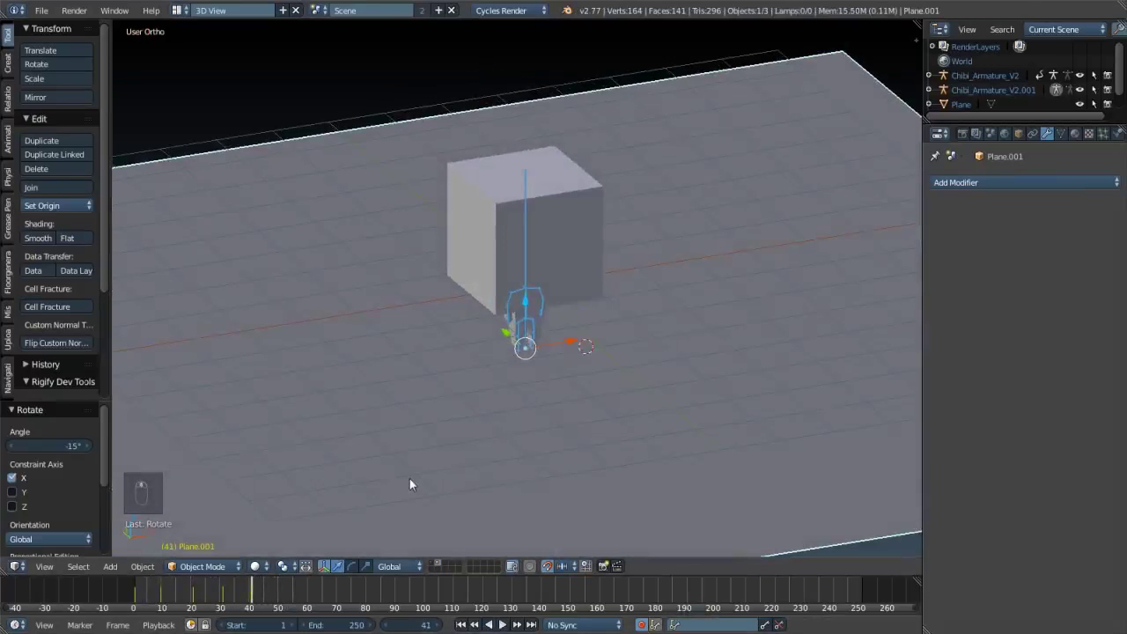
key(alt+i)
key(Left)
key(Left)
key(Left)
key(Left)
key(Left)
key(alt+i)
key(Left)
key(Left)
key(Left)
key(Right)
key(Left)
key(alt+i)
key(Left)
key(Left)
key(Left)
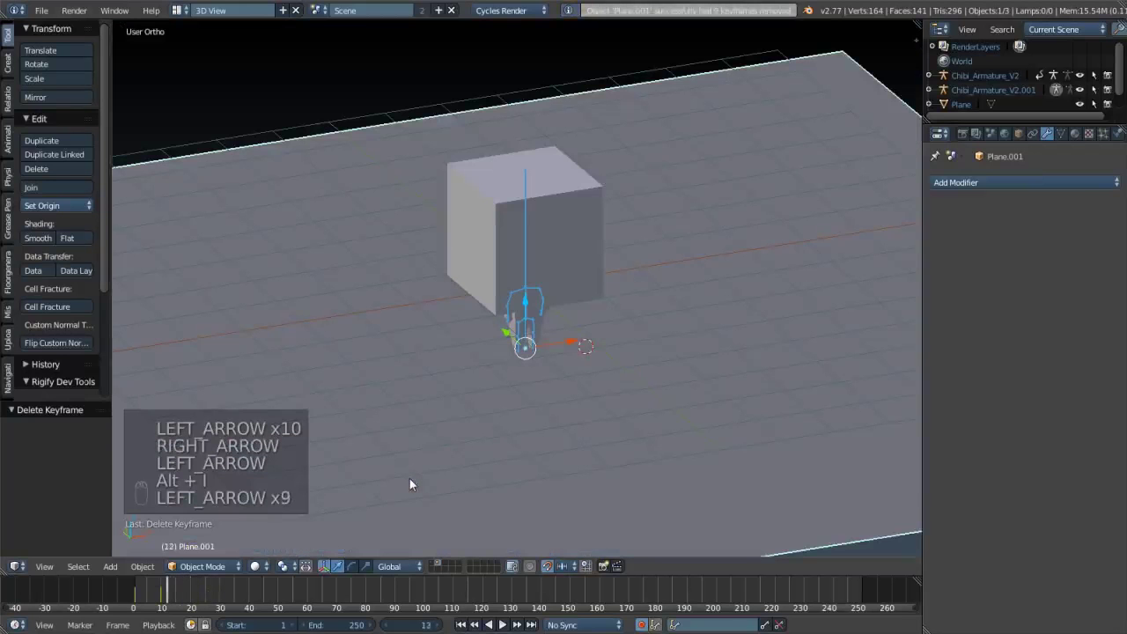
key(Left)
key(Left)
key(alt+i)
key(Left)
key(Left)
- Return the timeline to frame 1 and scale the ground plane up by 1.8
key(Left)
key(Left)
key(Left)
key(alt+i)
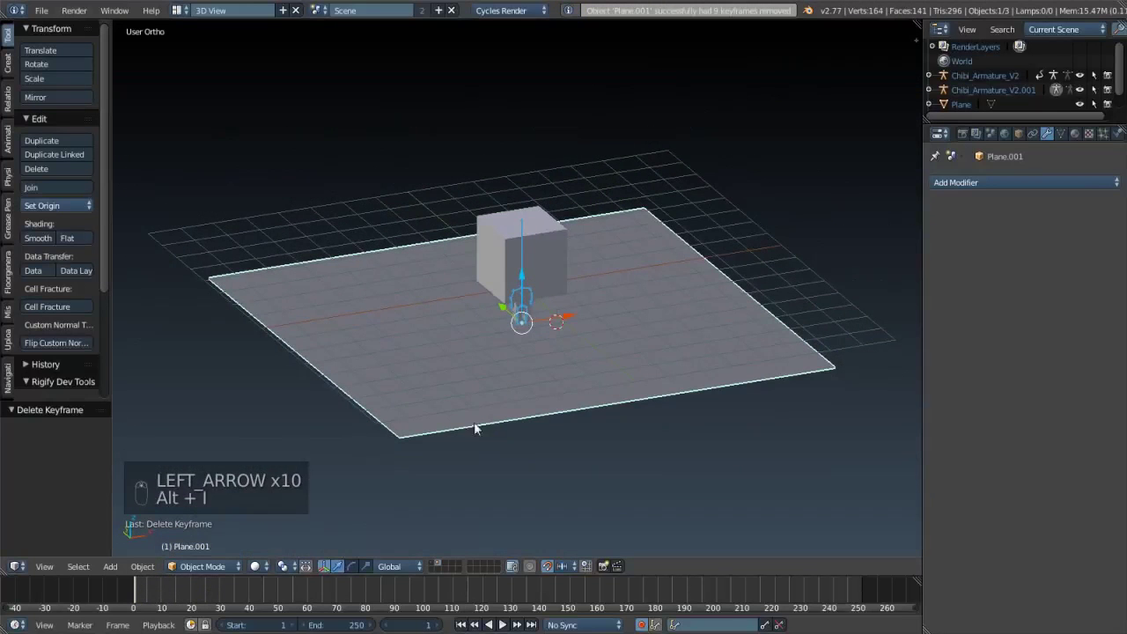
key(s)
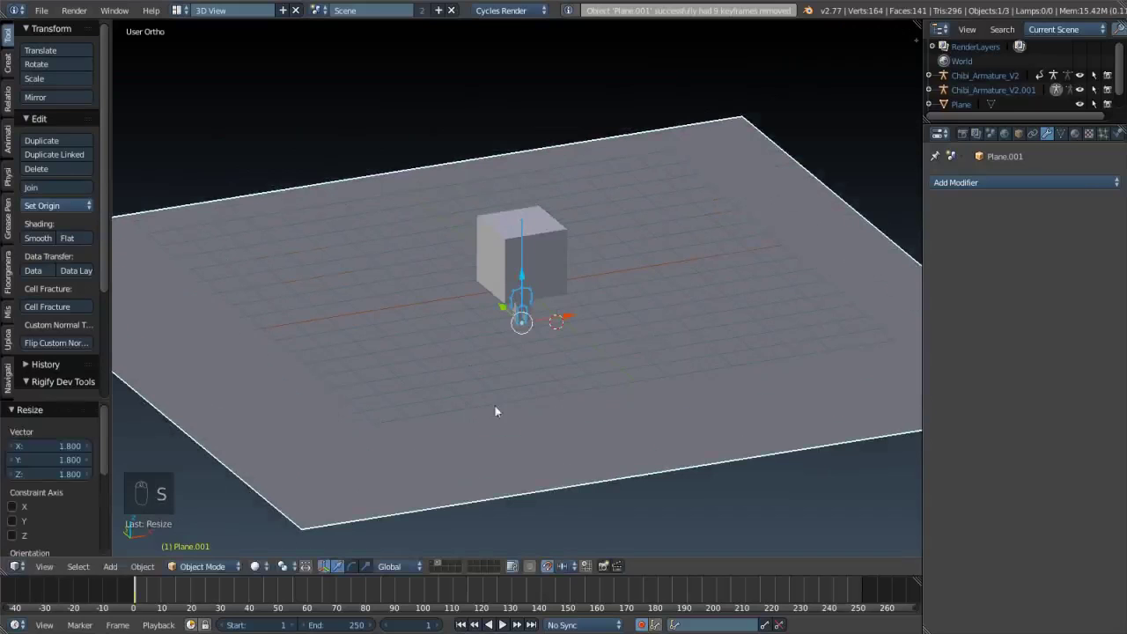
drag(282, 601, 141, 600)
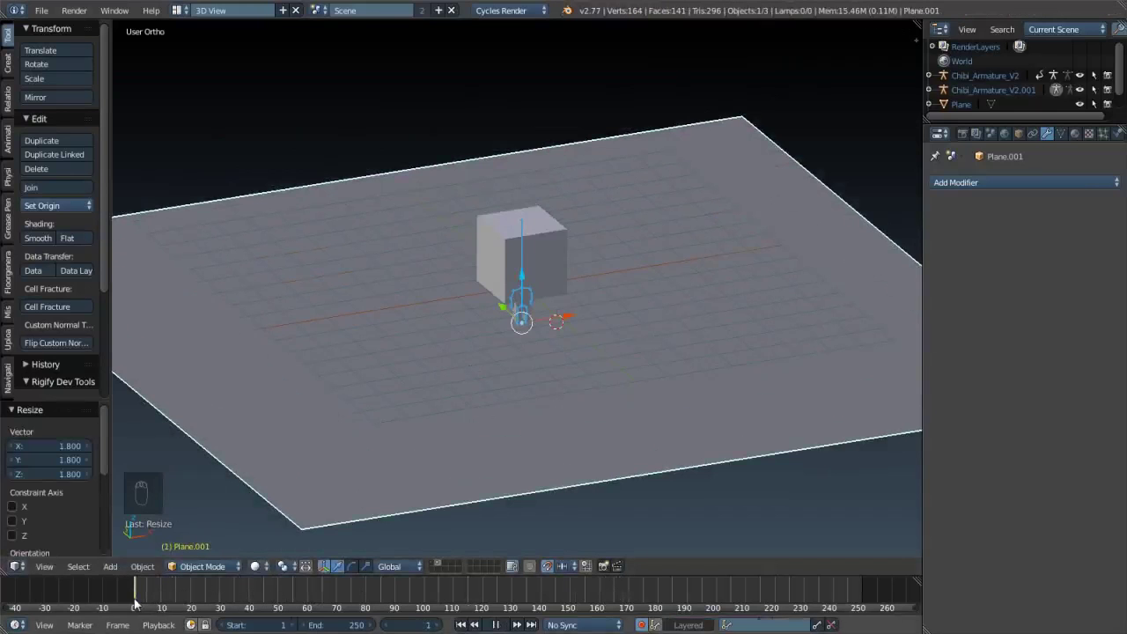
key(alt+i)
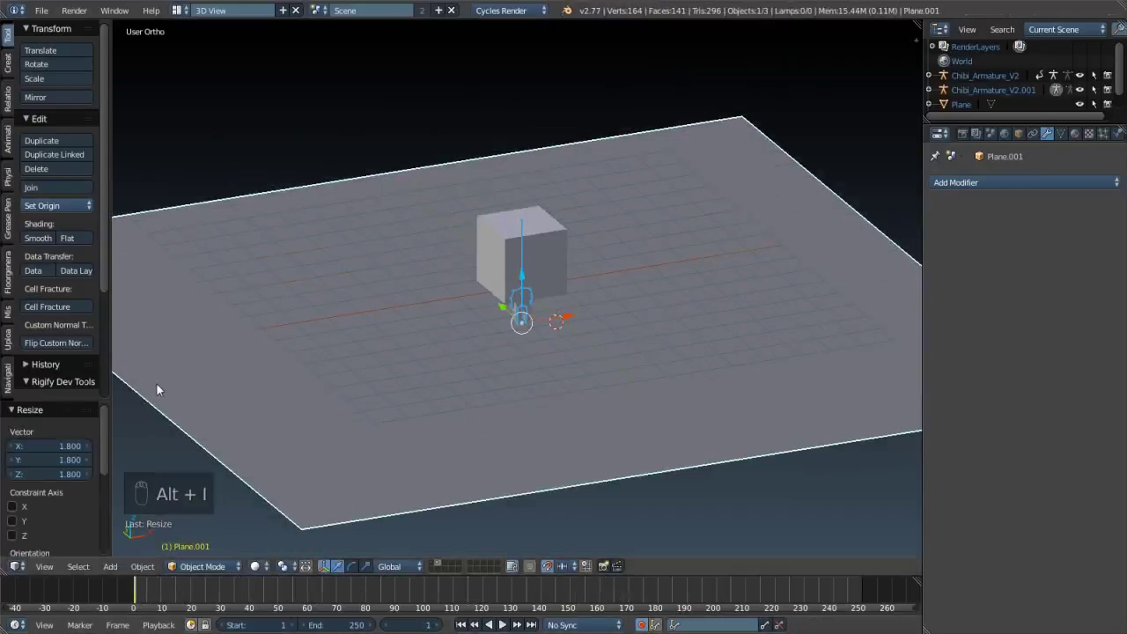
key(alt+i)
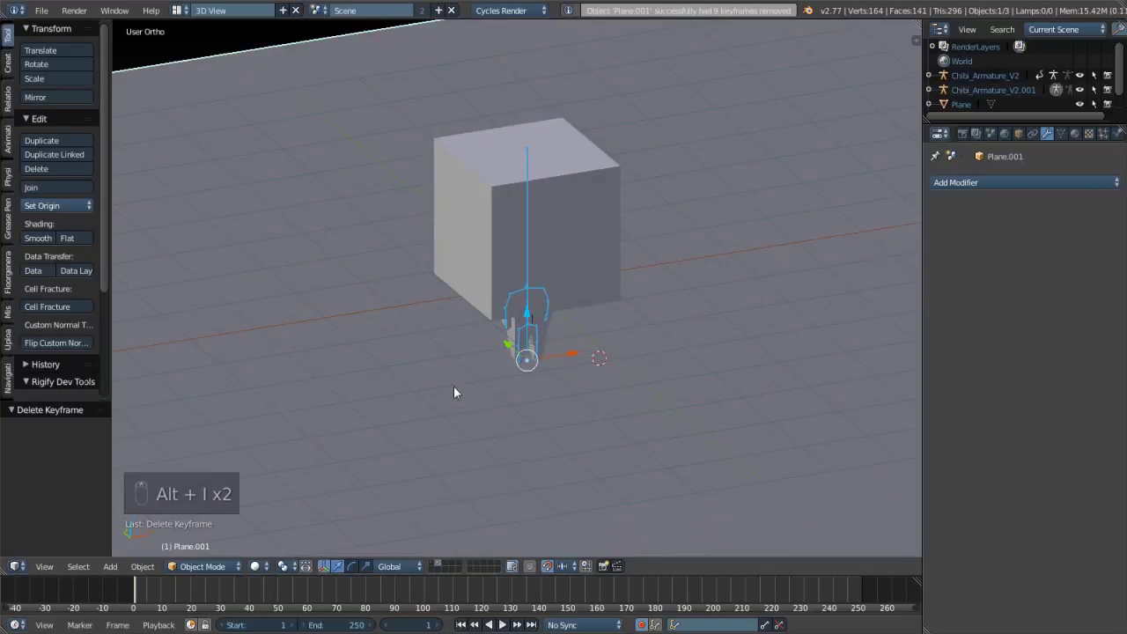
- Select Chibi_Armature_V2.001 and switch it into Pose Mode, undoing an accidental scene move
drag(527, 288, 524, 308)
key(KP_1)
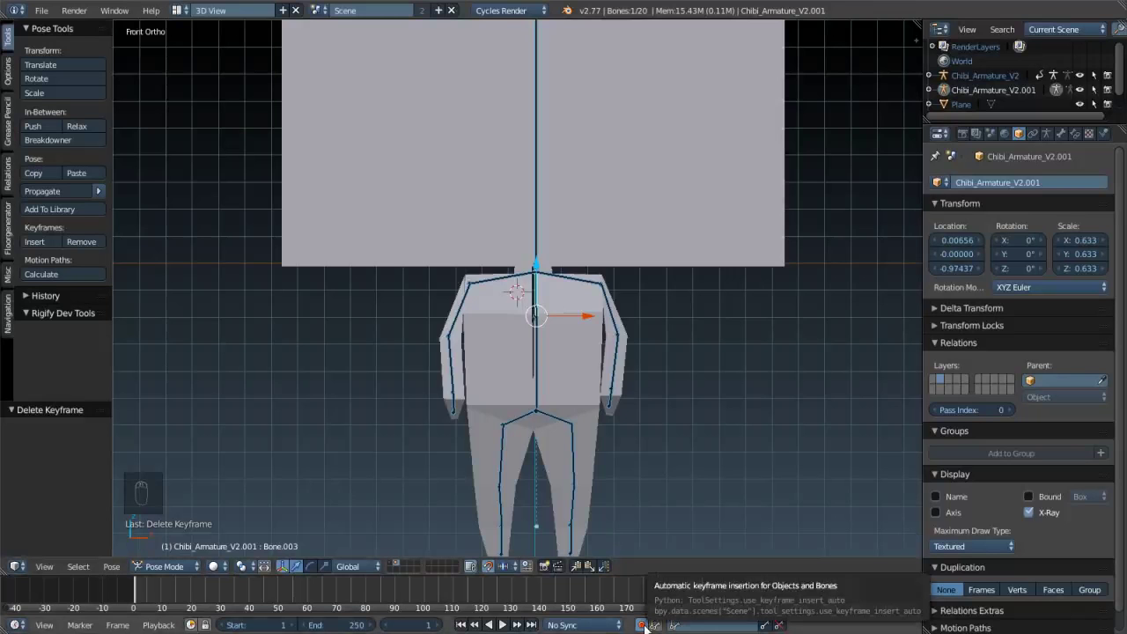
drag(676, 331, 649, 398)
right_click(649, 398)
double_click(785, 248)
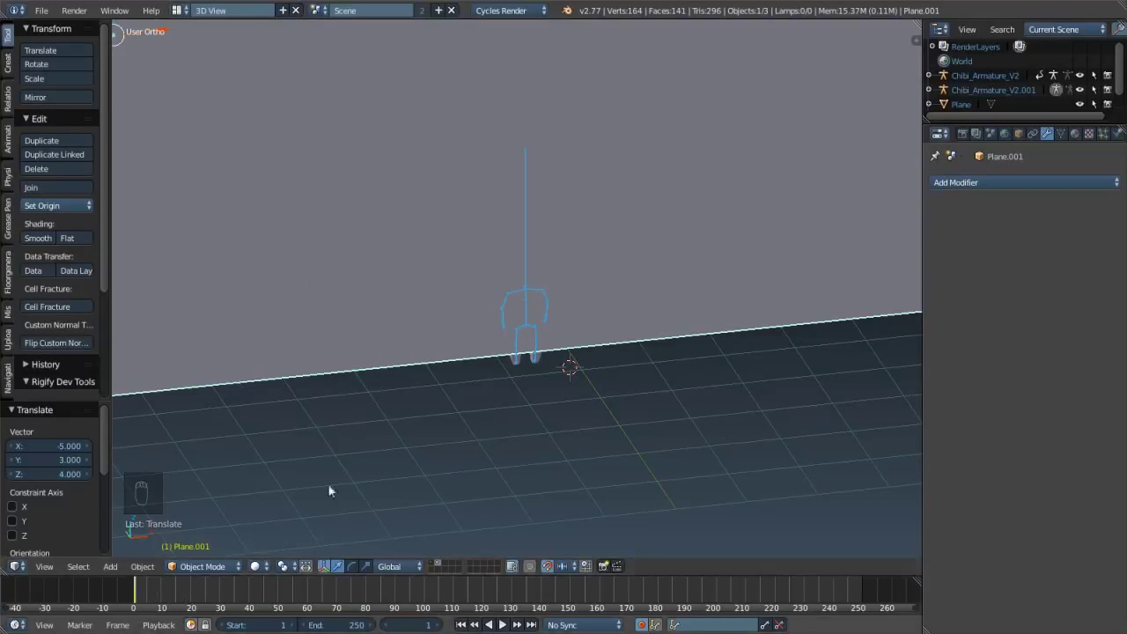
key(ctrl+z)
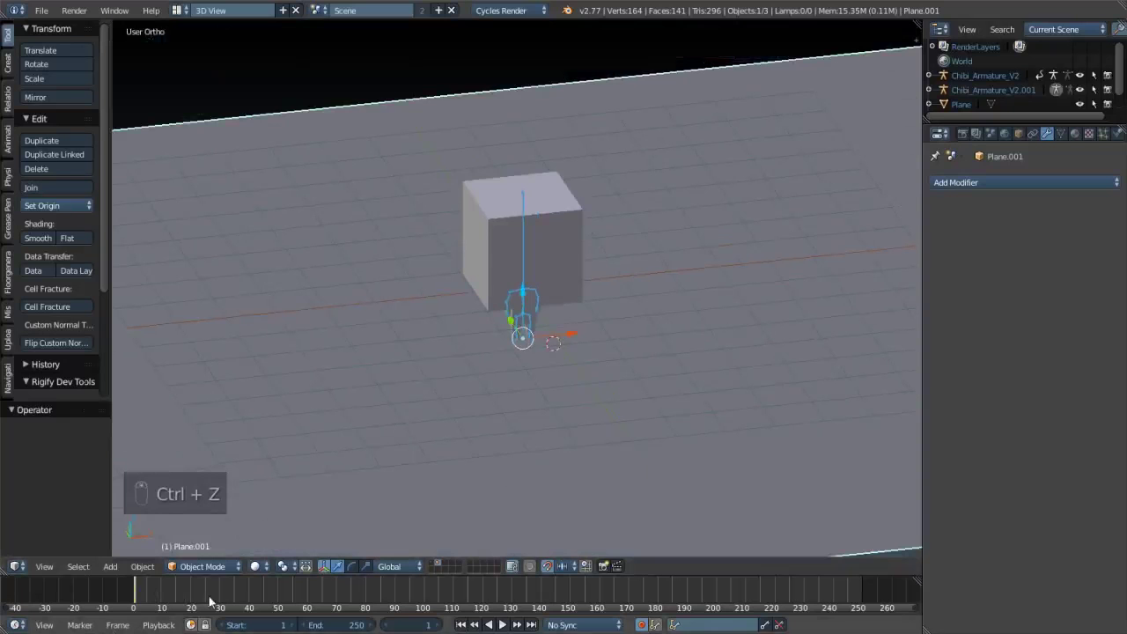
- Frame the chibi character from the front orthographic view, zoomed in on the armature
drag(210, 598, 159, 599)
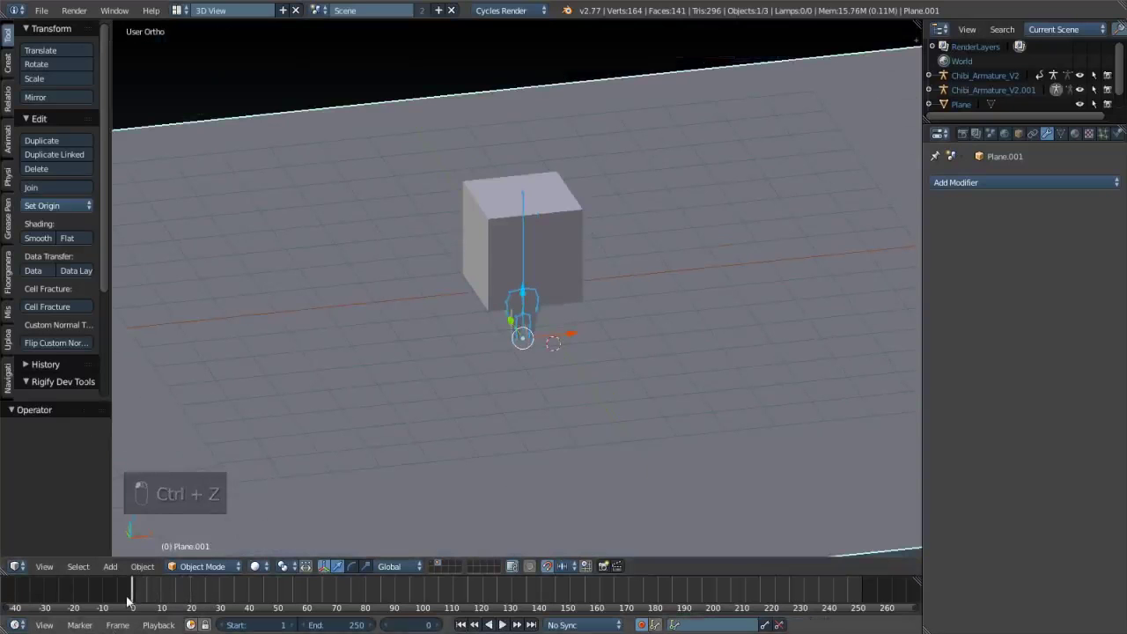
key(Right)
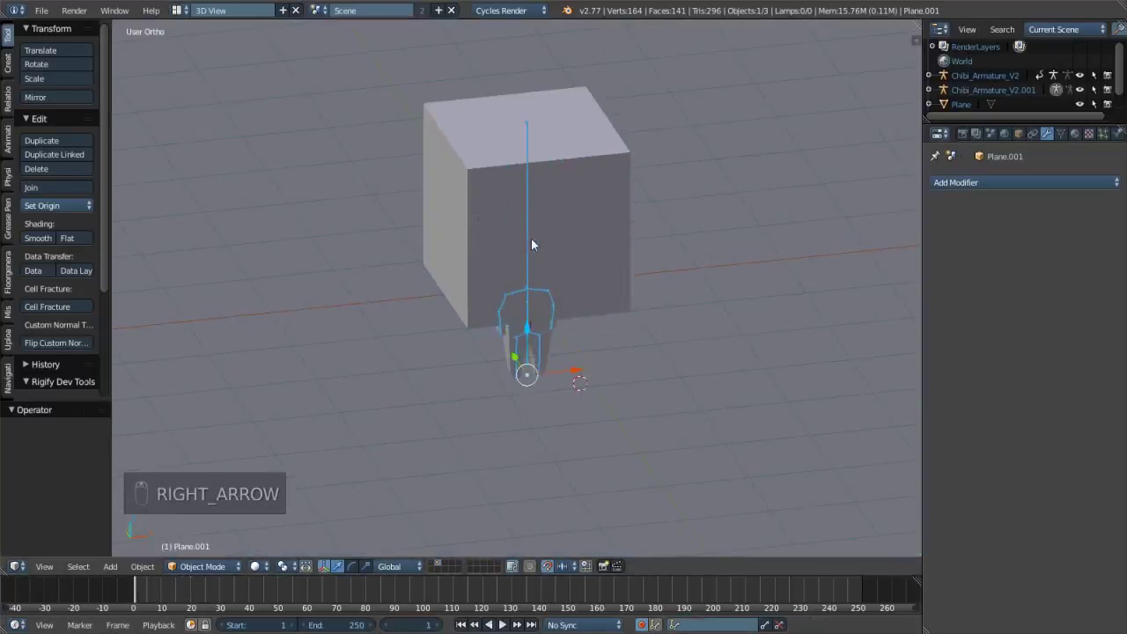
click(569, 258)
middle_click(558, 269)
middle_click(555, 282)
drag(556, 282, 539, 277)
- Key the head bone's location, rotation and scale upright at frame 1
key(KP_1)
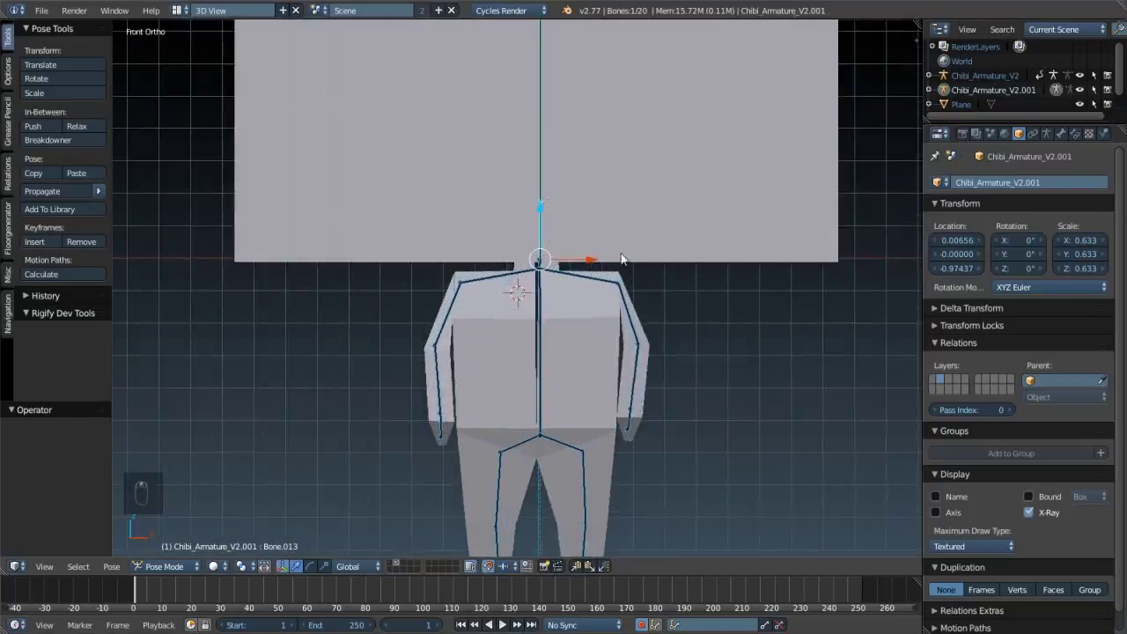
key(r)
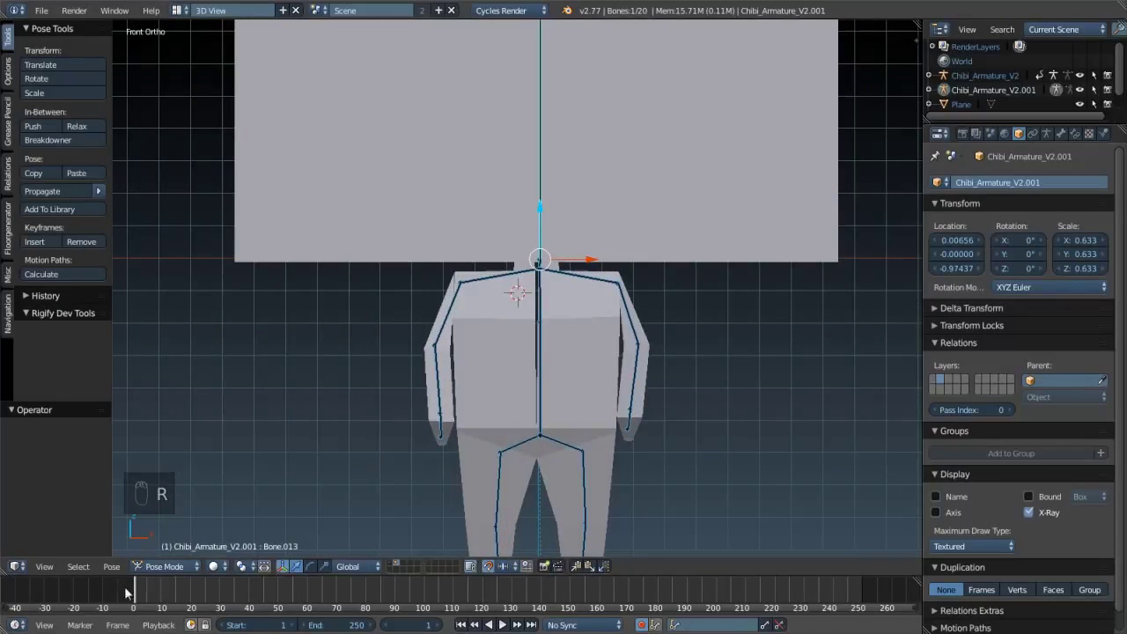
key(u)
key(i)
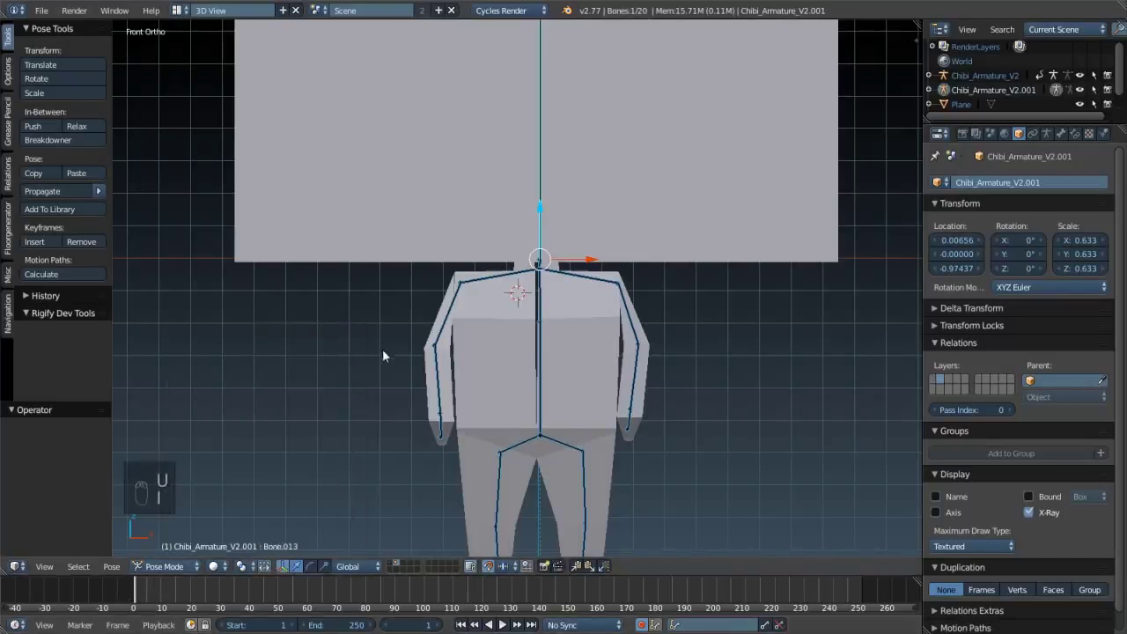
key(i)
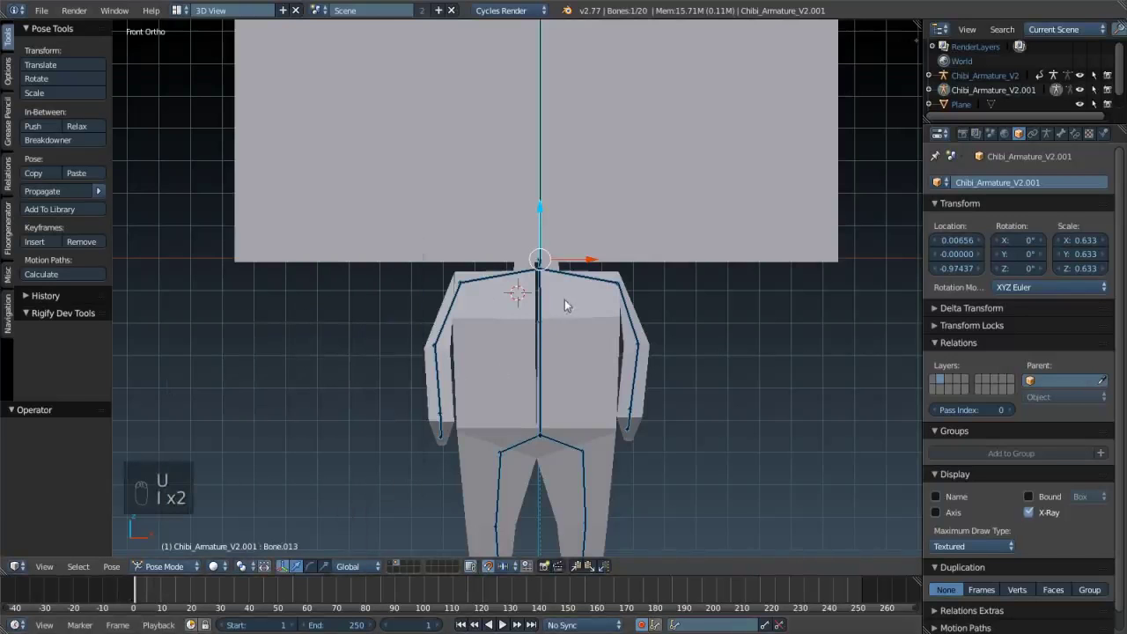
key(i)
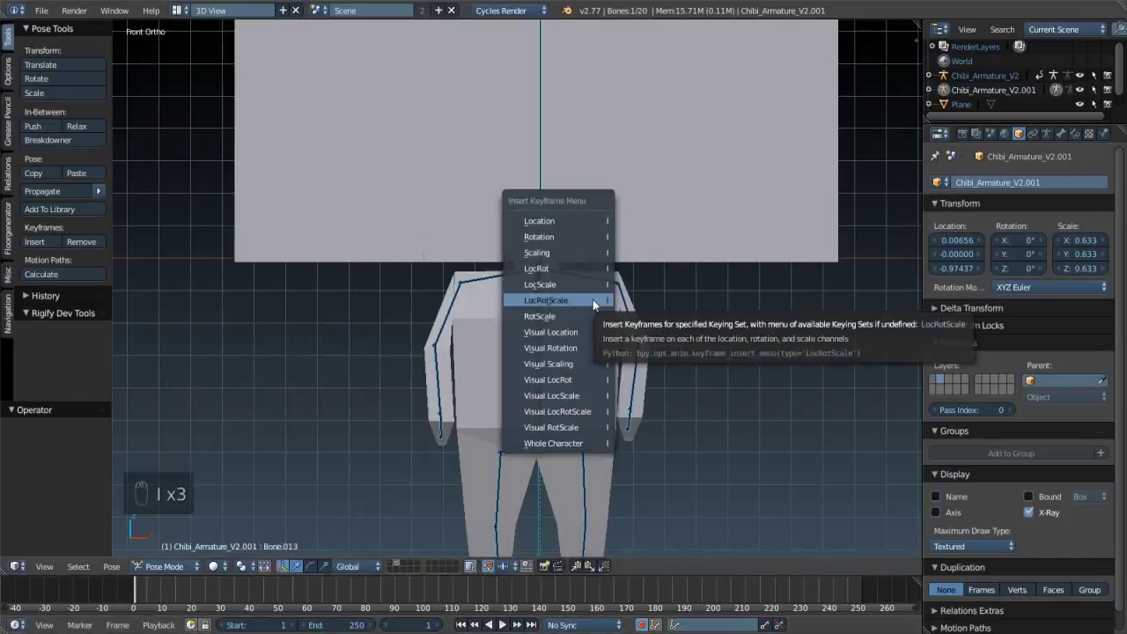
drag(595, 302, 308, 309)
- At frame 11 tilt the head bone -15° on Y, key it, and scrub back to check the motion
key(Right)
key(Right)
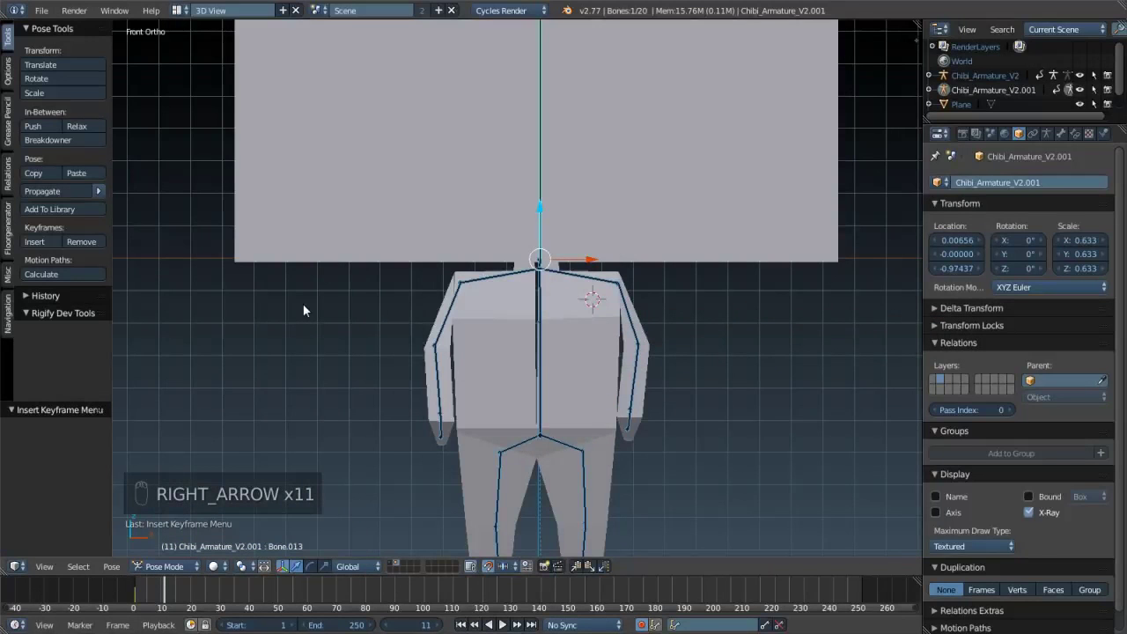
key(e)
key(r)
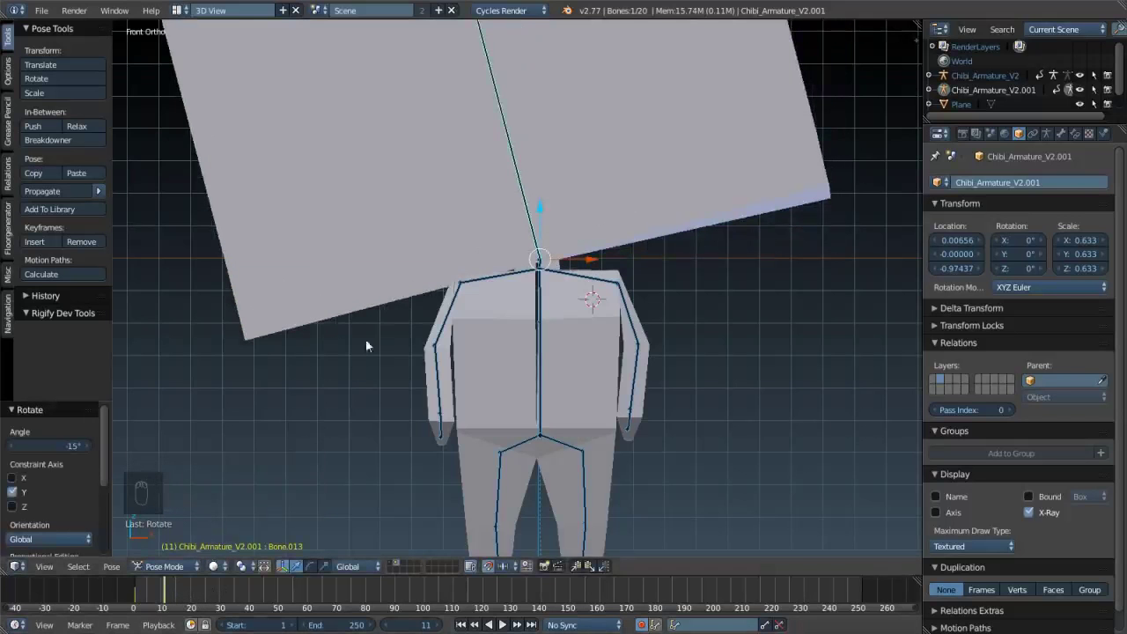
drag(482, 285, 135, 593)
click(142, 594)
click(136, 594)
key(i)
key(i)
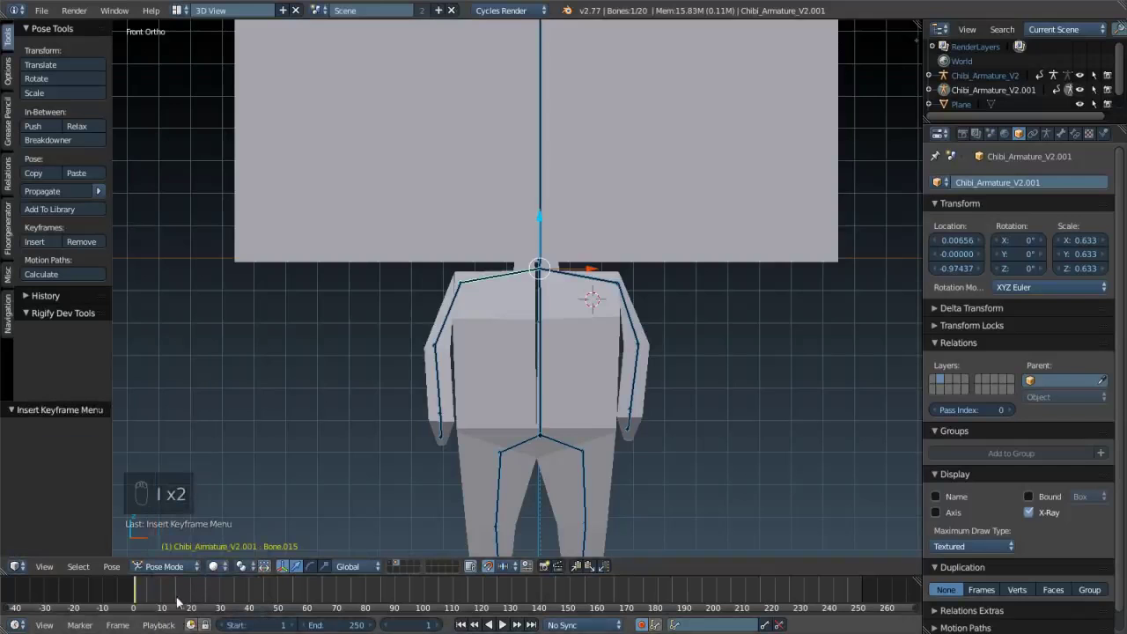
click(170, 601)
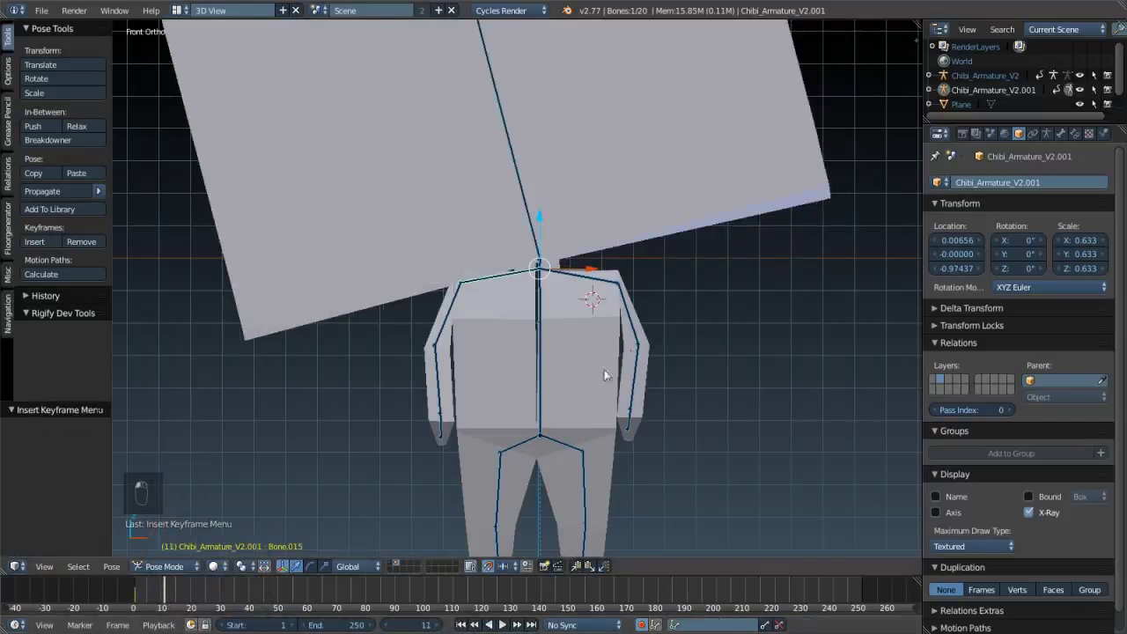
- Revise the head tilt to 10° on Y and re-key it around frames 10-11
key(r)
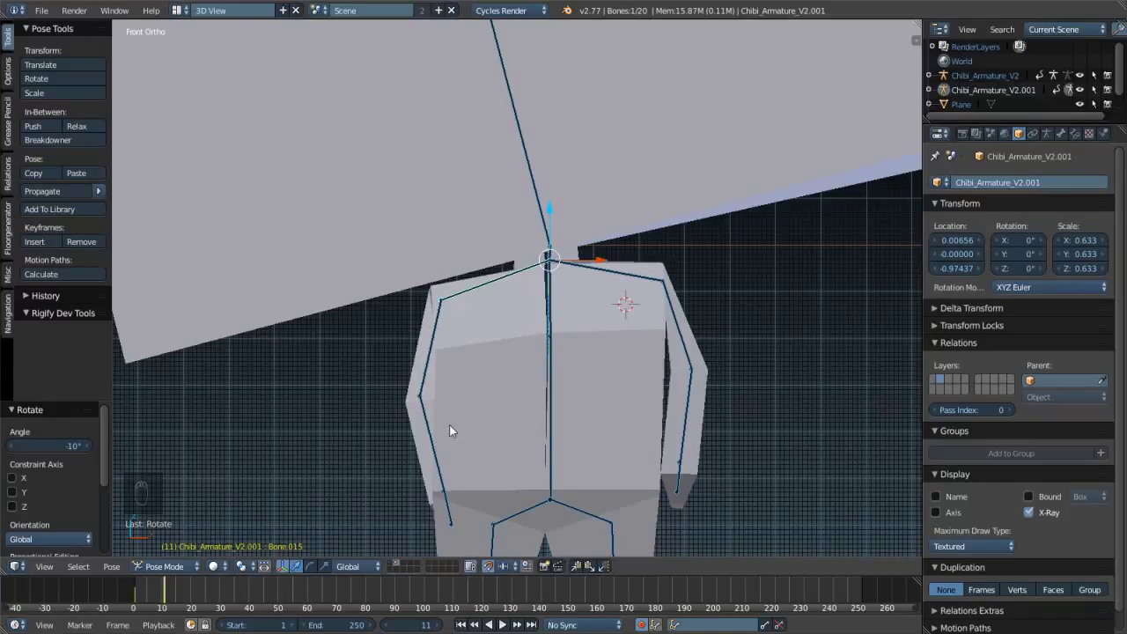
drag(436, 380, 179, 599)
drag(164, 607, 173, 600)
key(i)
drag(180, 597, 197, 596)
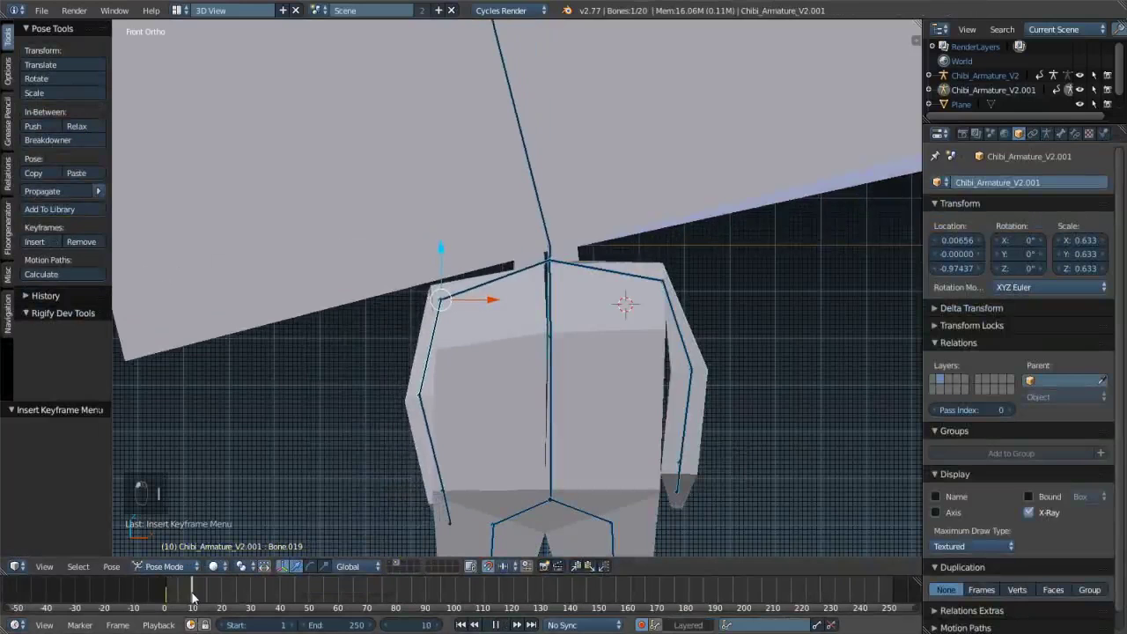
key(Right)
- Try rotating the shoulder bone, cancel it, and bring the screen-right arm into close view
key(r)
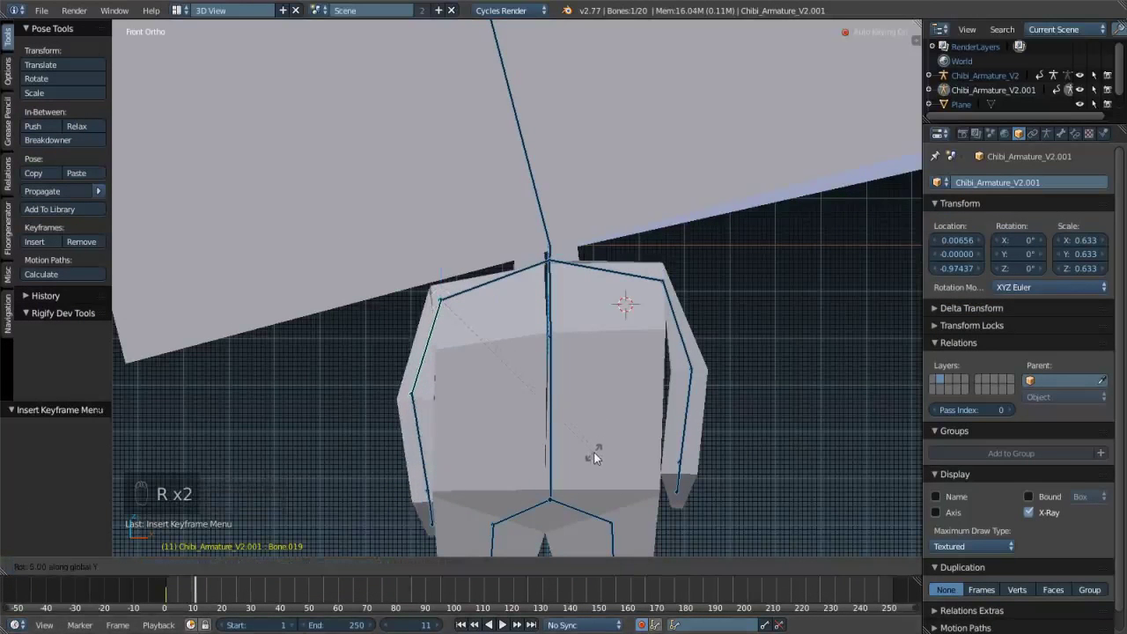
key(i)
key(ctrl+z)
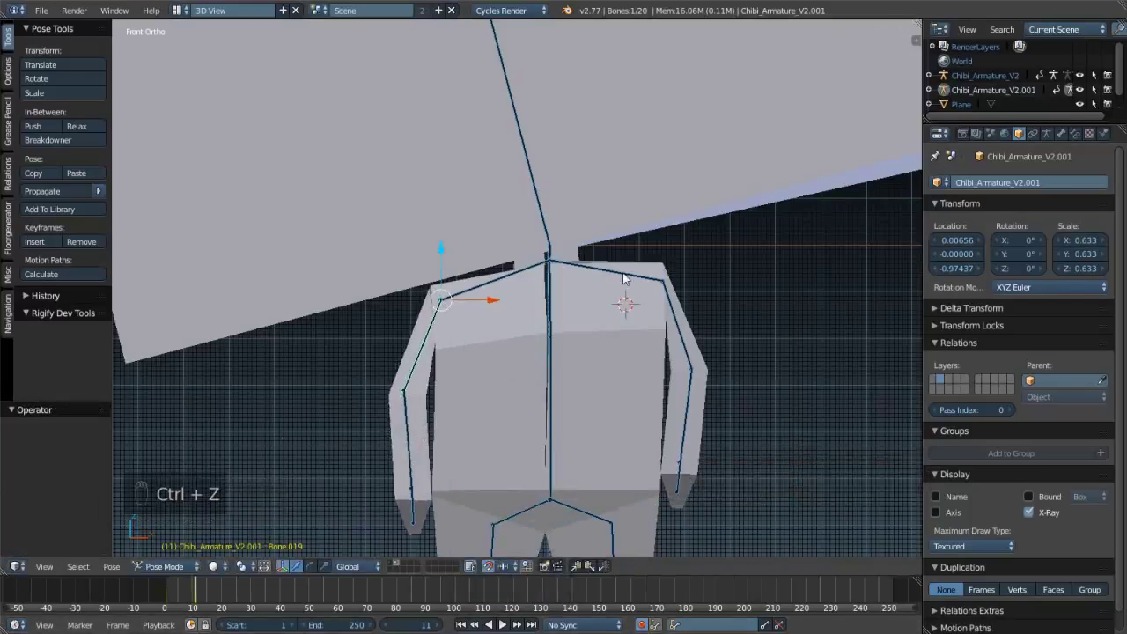
drag(667, 341, 491, 355)
middle_click(490, 356)
- Key the arm's starting pose, then about ten frames later swing the arm out to the side and key it
key(i)
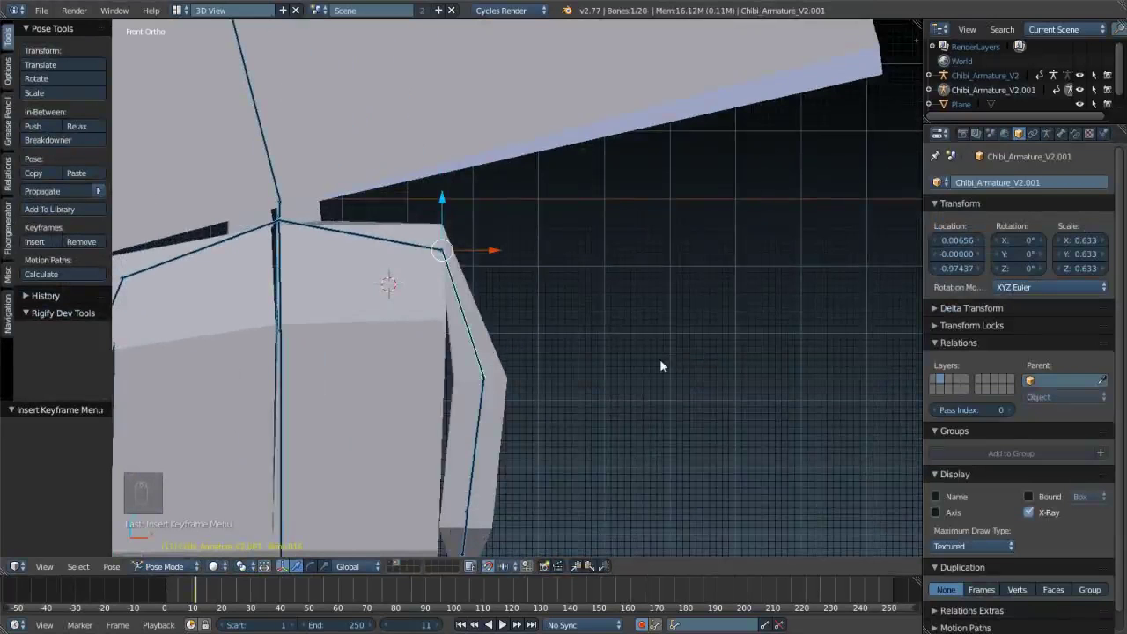
key(Right)
key(Right)
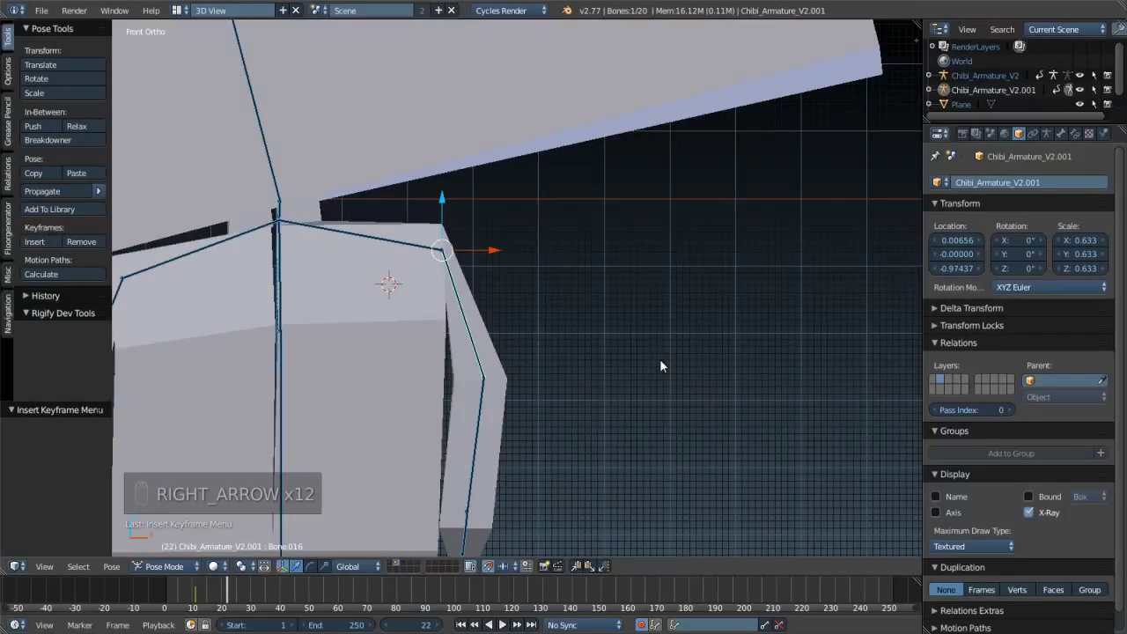
key(Left)
key(r)
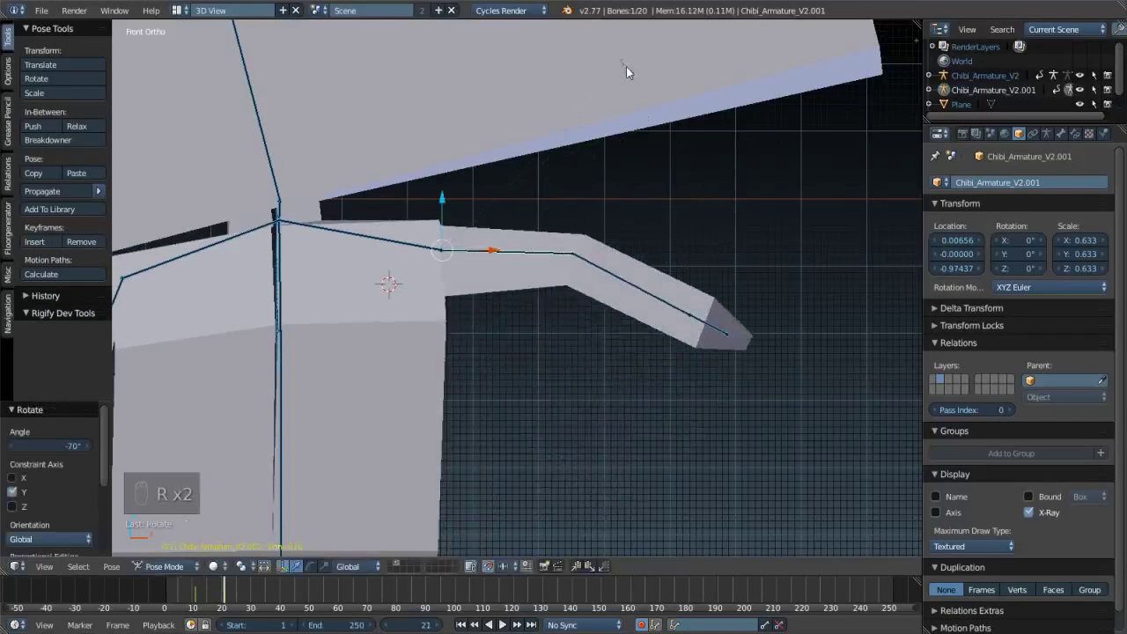
drag(620, 272, 617, 285)
key(i)
key(Right)
- From frame 26 alternate the forearm up and down every few frames, keying each wave position
key(Right)
key(Left)
key(Left)
key(Left)
key(Left)
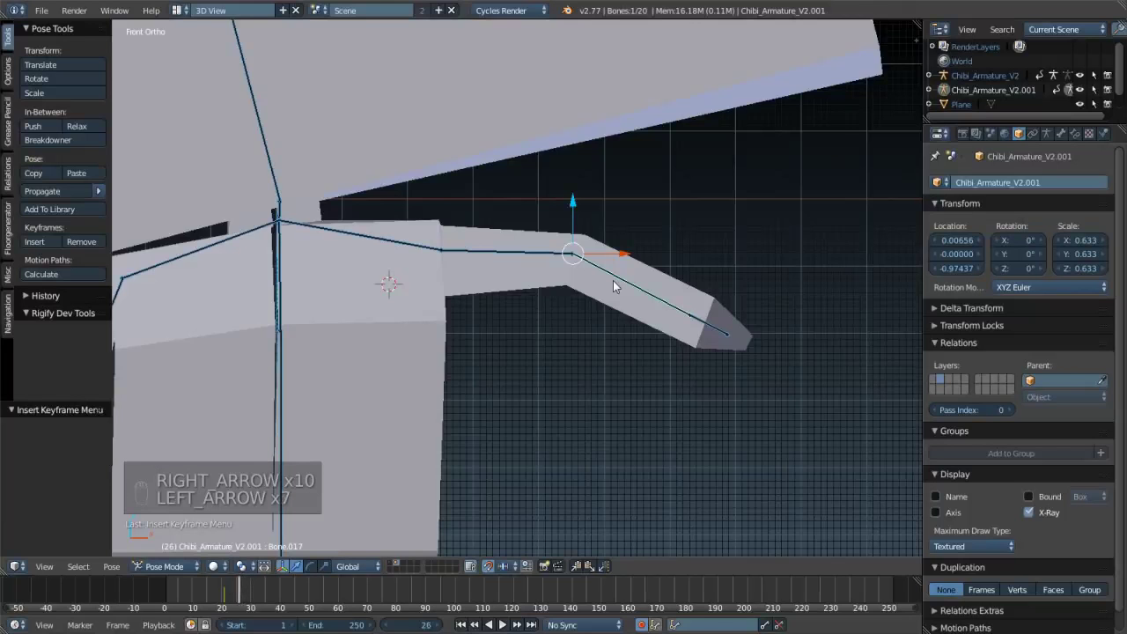
key(Left)
key(r)
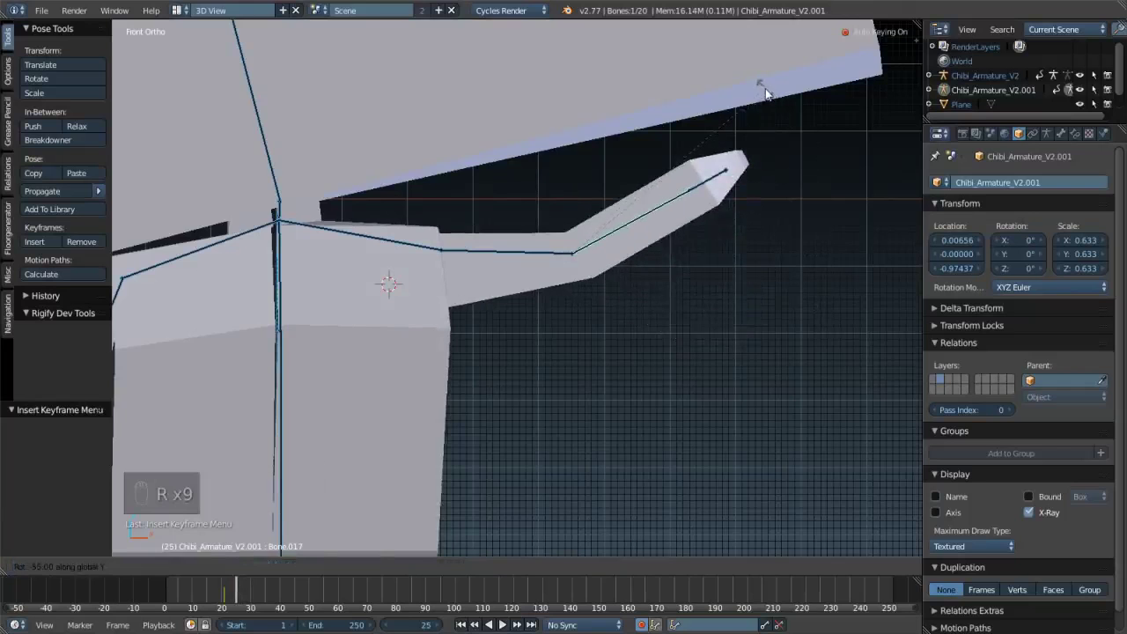
key(Right)
key(Right)
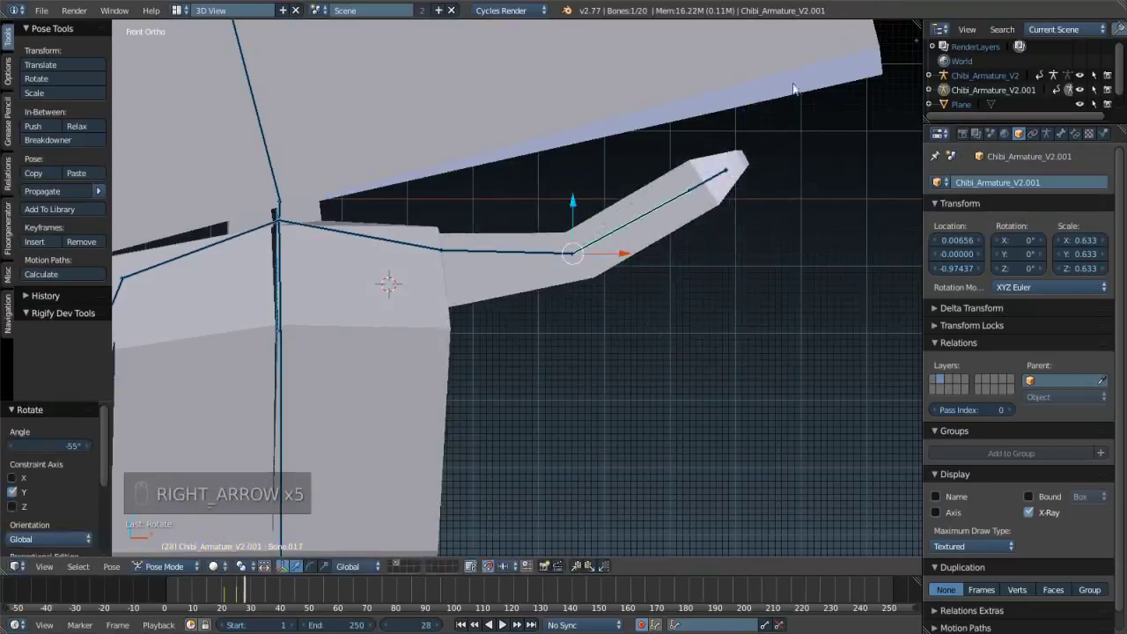
key(r)
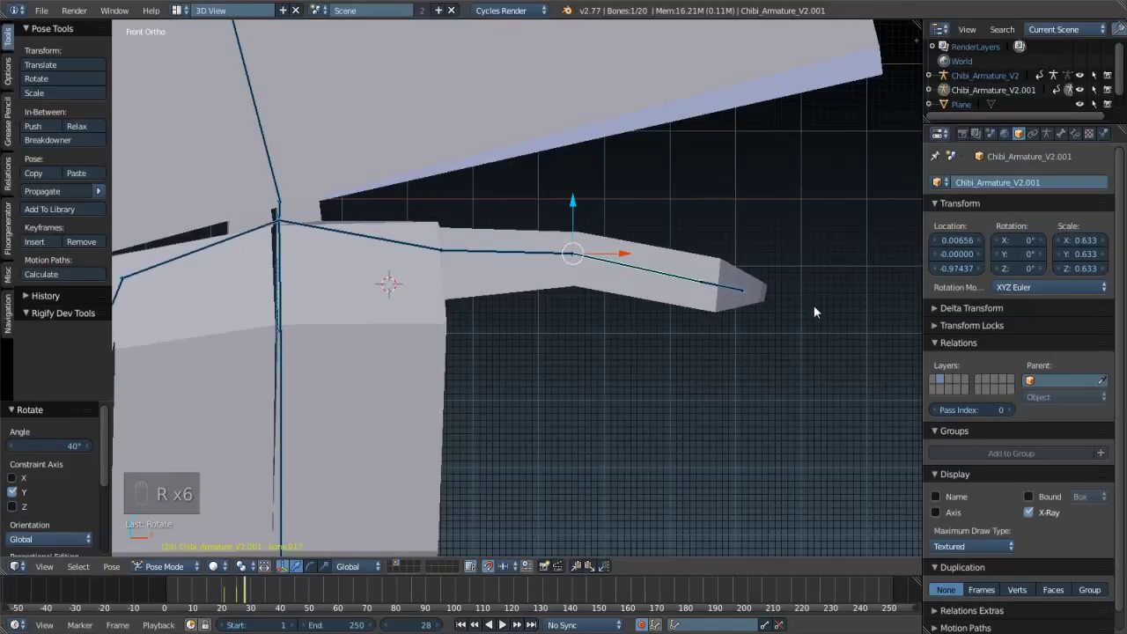
key(Right)
key(Right)
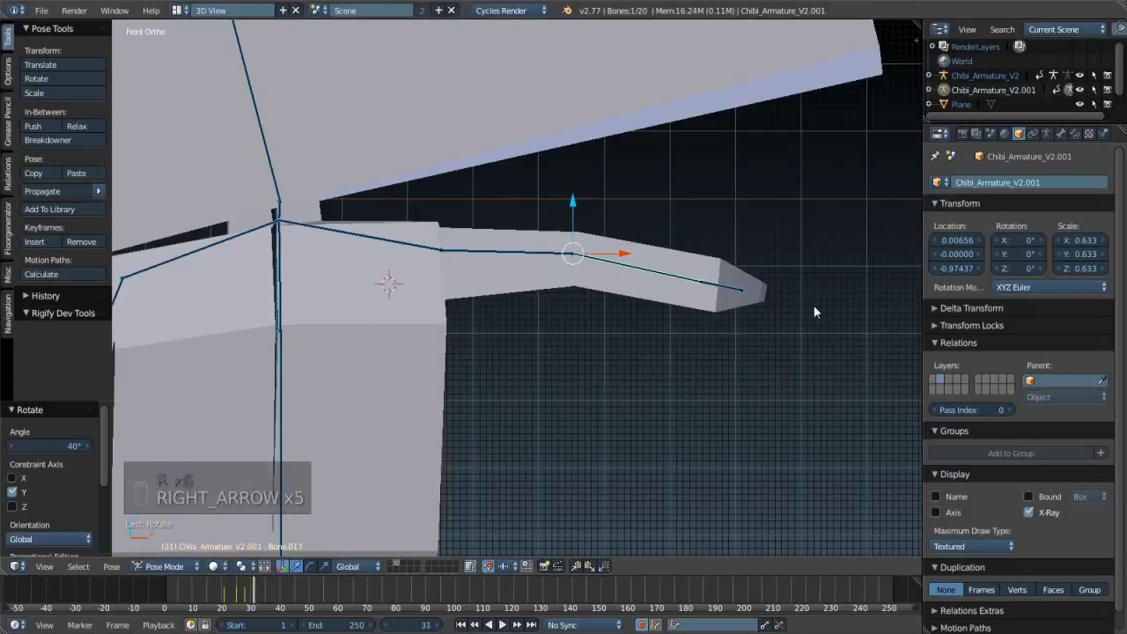
key(r)
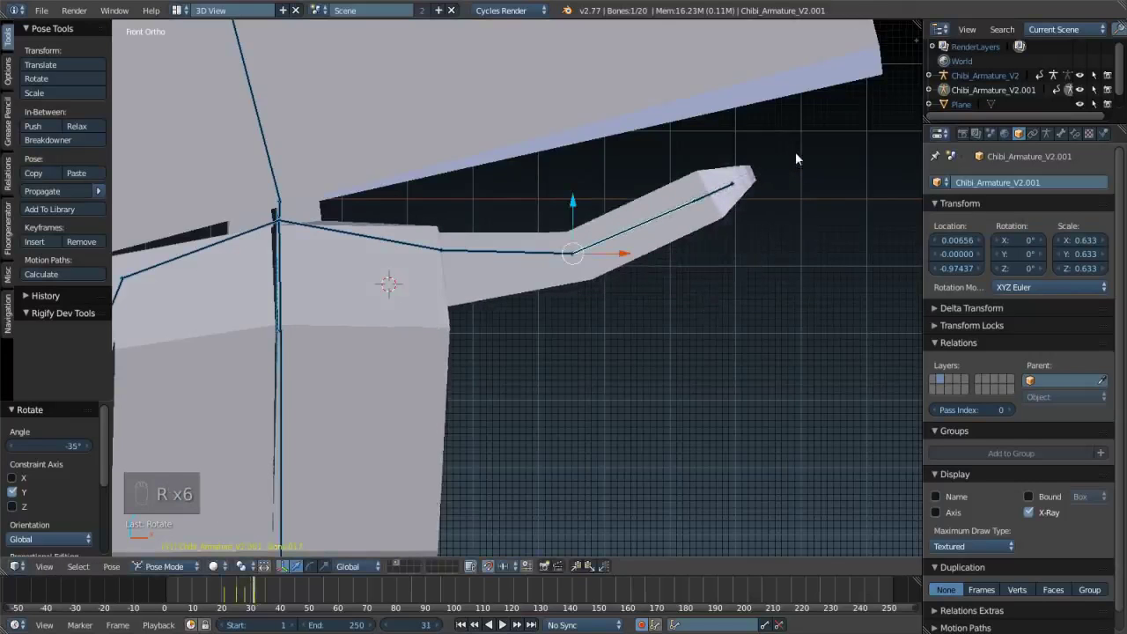
key(Right)
key(Right)
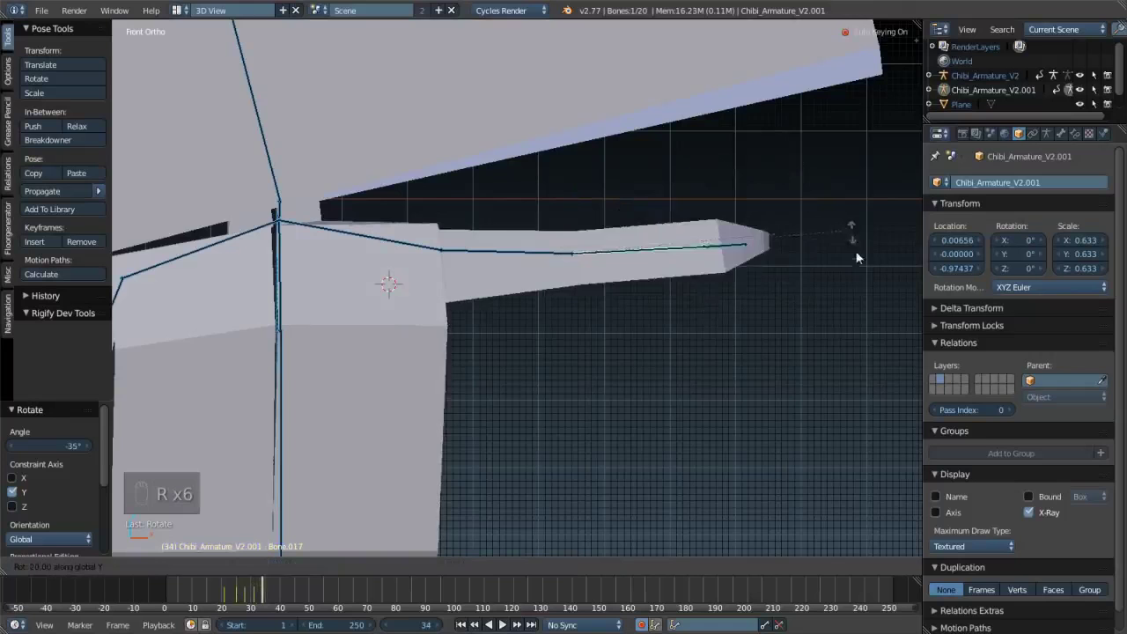
key(Right)
key(Right)
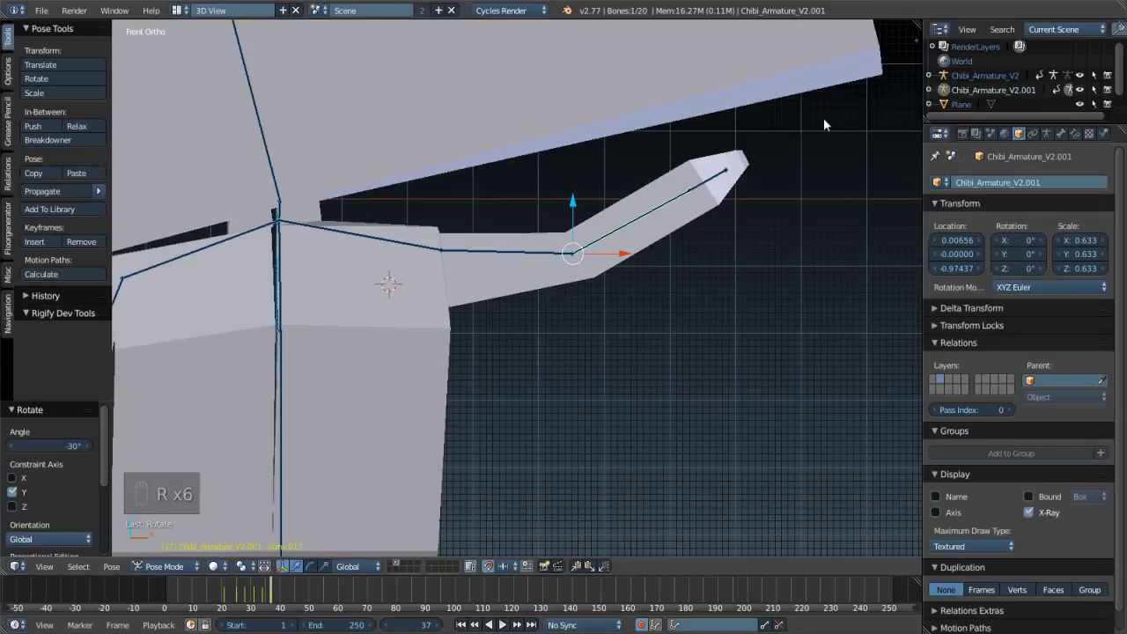
key(Right)
key(Right)
- Continue the wave, keying the forearm lowered then raised again out to around frames 55-58
key(r)
key(Right)
key(Right)
key(Right)
key(Right)
key(r)
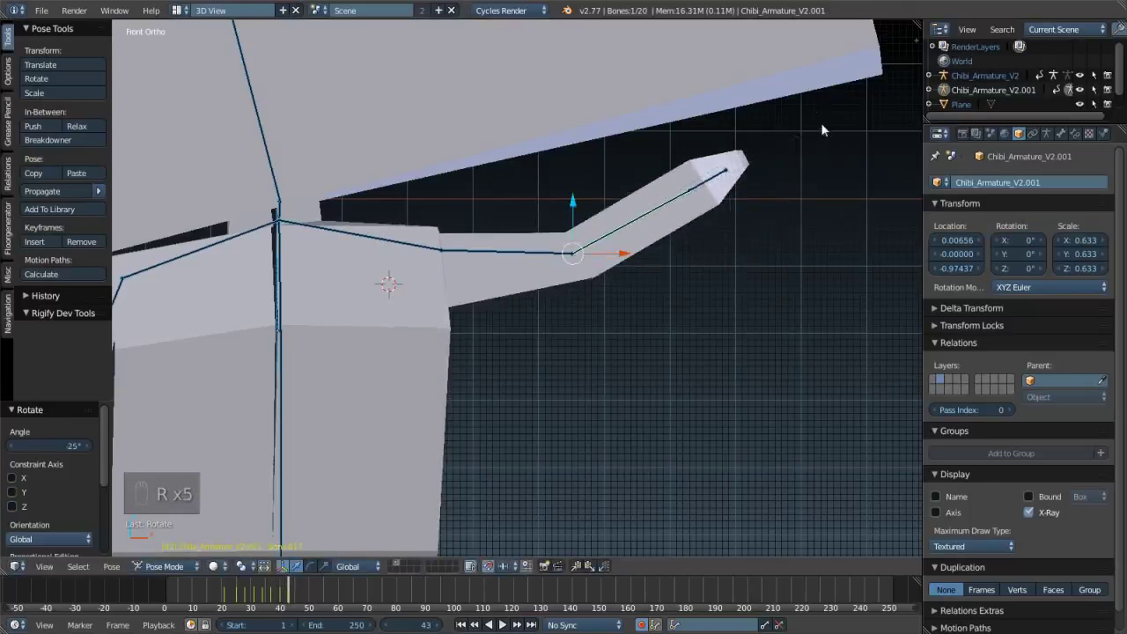
key(Right)
key(Right)
key(r)
key(Right)
key(Right)
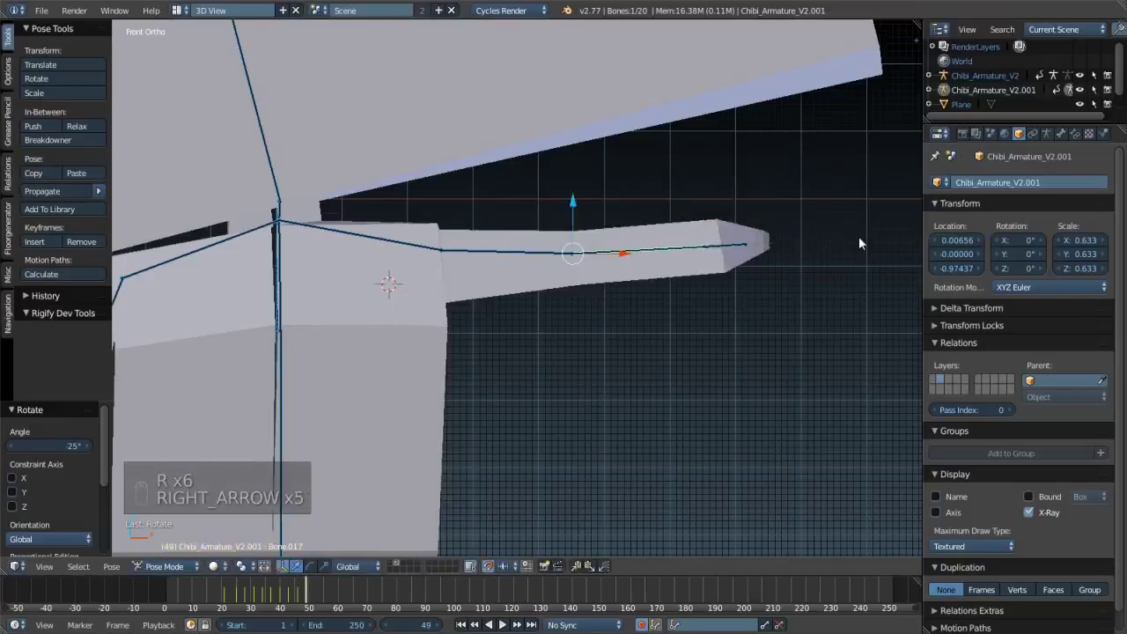
key(r)
key(Right)
key(Right)
key(Left)
key(r)
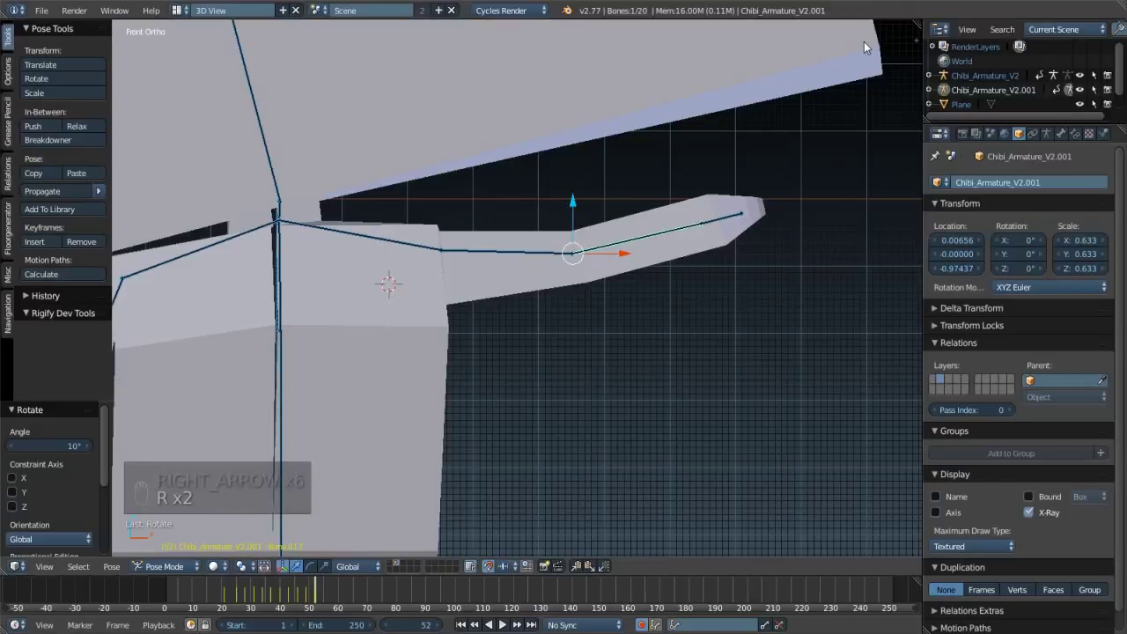
- Nudge the forearm rotation into its final position and tilt the head bone sideways to finish the pose
key(g)
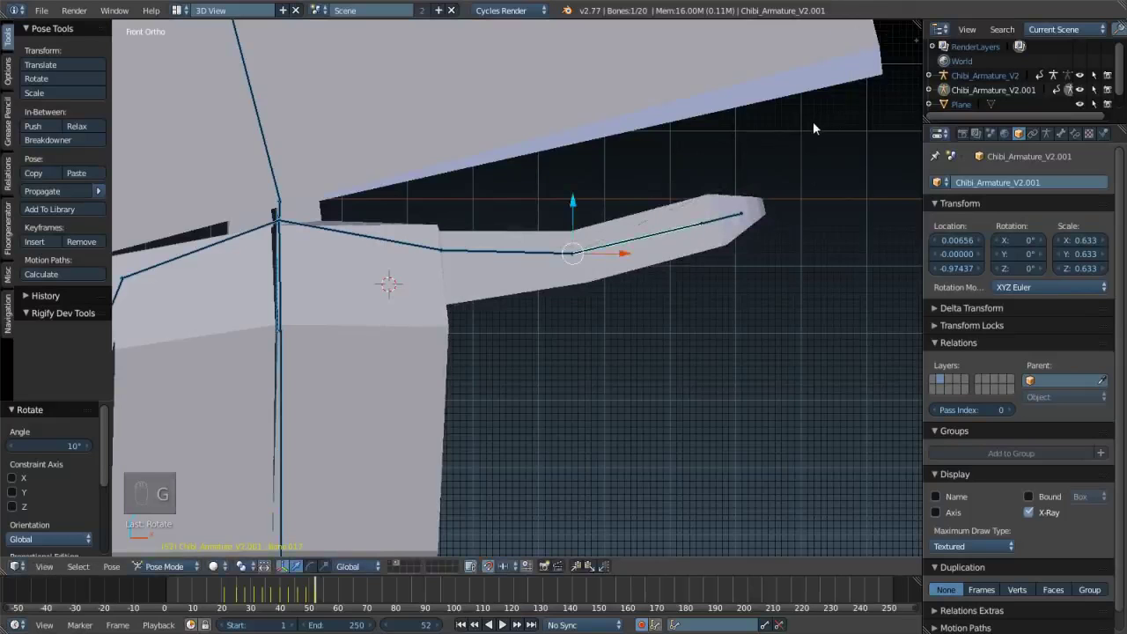
key(Right)
key(Right)
key(r)
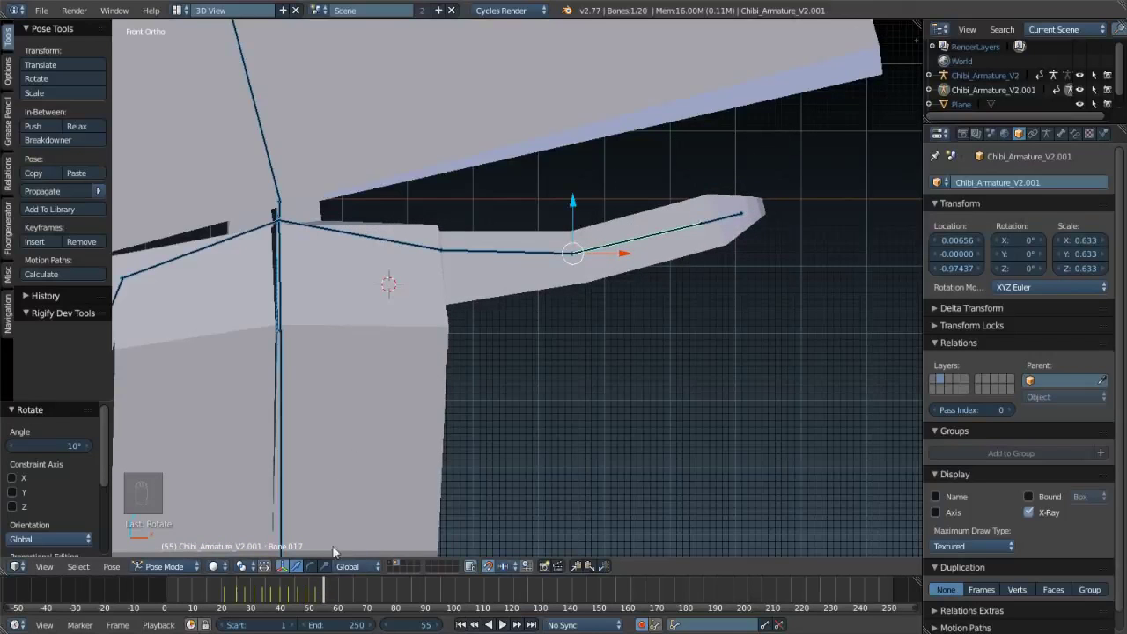
key(r)
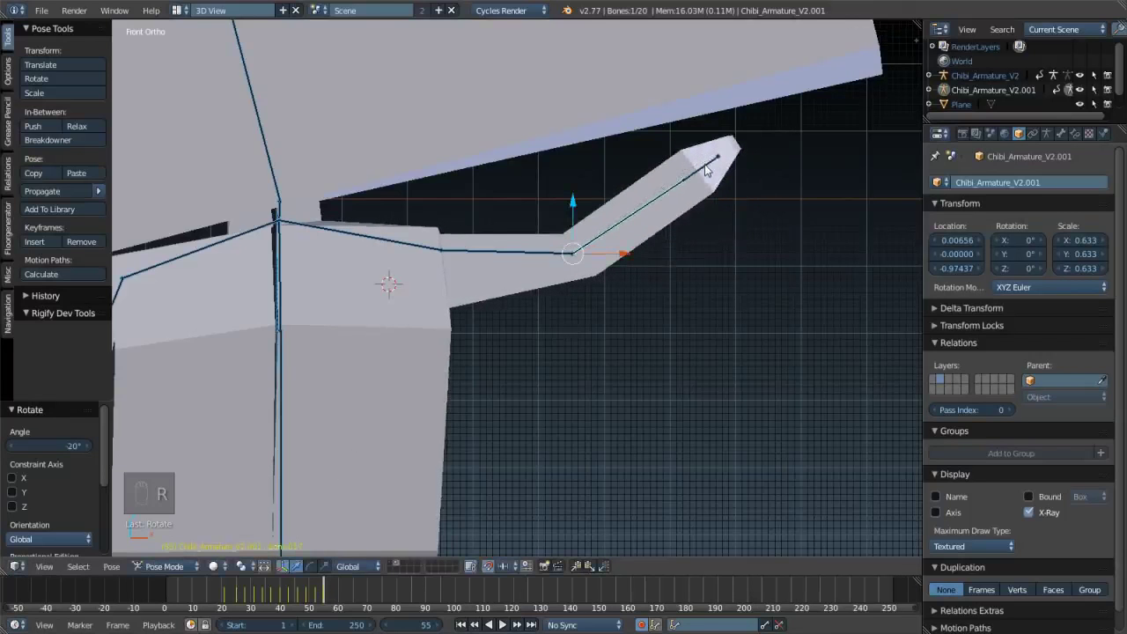
key(Right)
key(Right)
- Confirm the head tilt, inspect the chibi from above and around in perspective, and select the armature
key(r)
drag(599, 346, 648, 627)
drag(648, 627, 625, 284)
middle_click(625, 284)
key(KP_5)
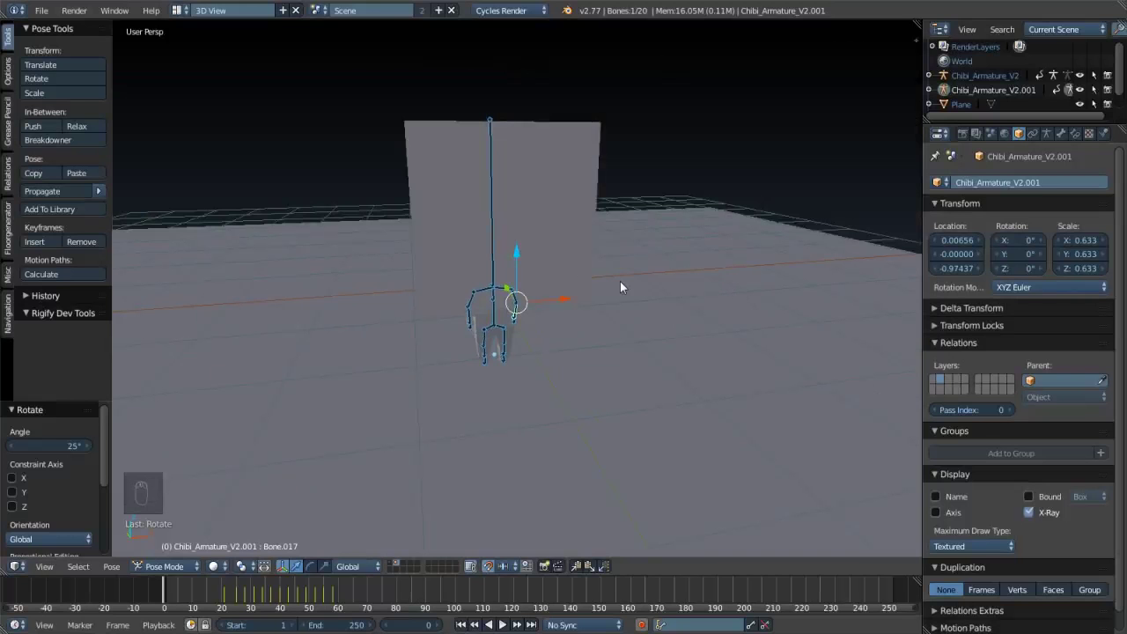
drag(558, 310, 396, 563)
drag(396, 563, 571, 327)
middle_click(571, 326)
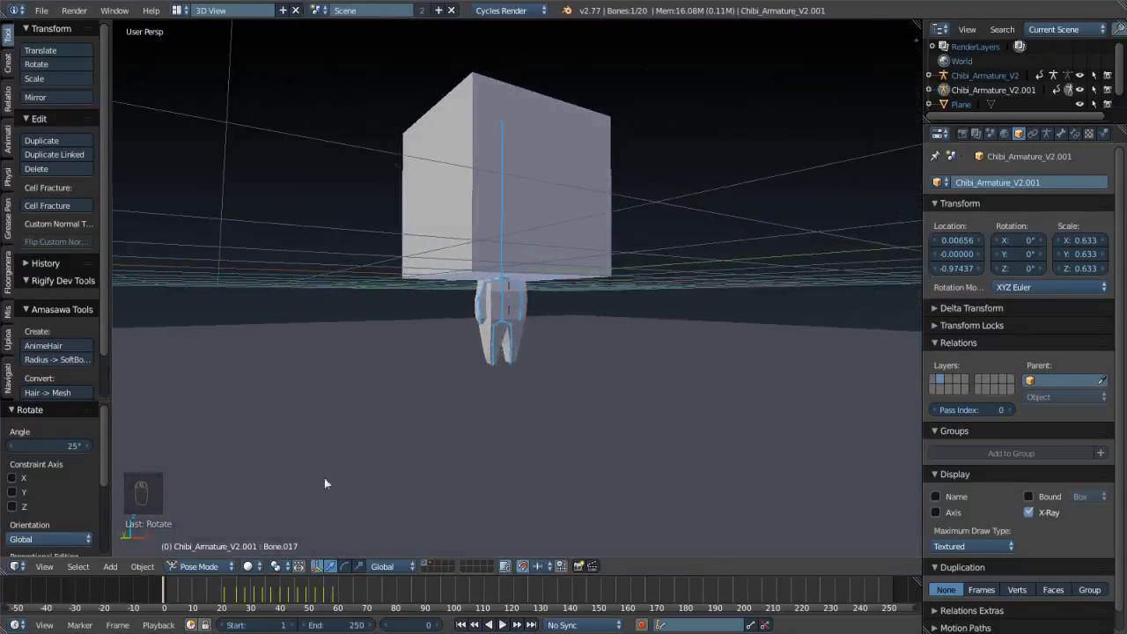
drag(506, 309, 217, 537)
click(218, 578)
drag(218, 523, 527, 295)
drag(527, 296, 527, 326)
drag(527, 326, 245, 600)
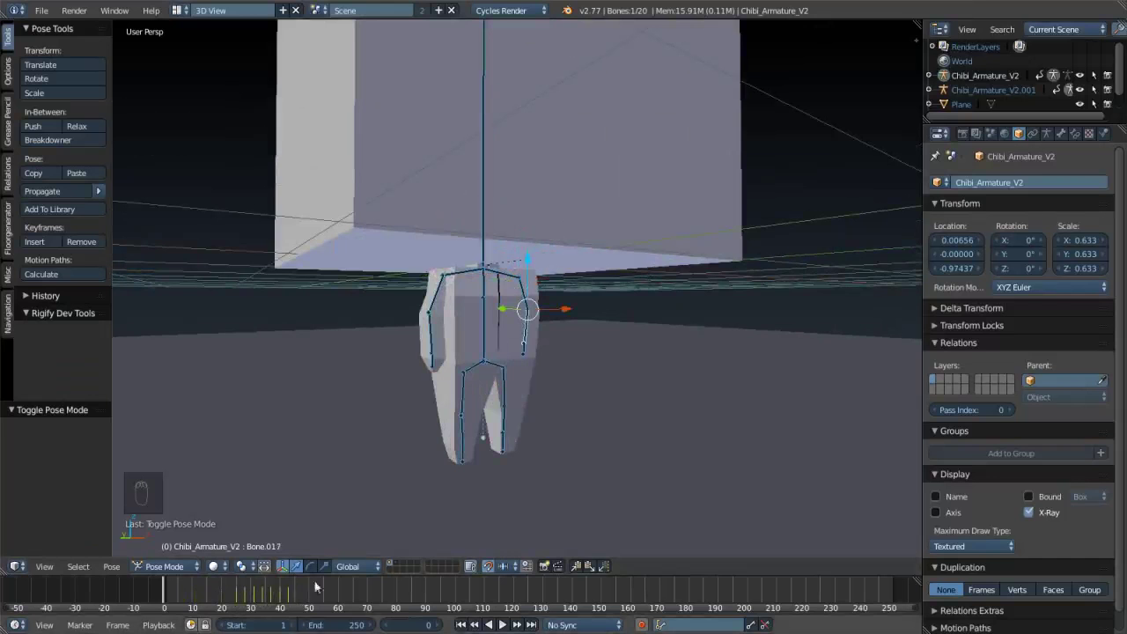
drag(402, 566, 529, 330)
drag(526, 299, 502, 350)
click(503, 350)
right_click(498, 353)
- Play the head-tilt and arm-wave animation twice with Alt+A, stopping at frame 57
key(alt+a)
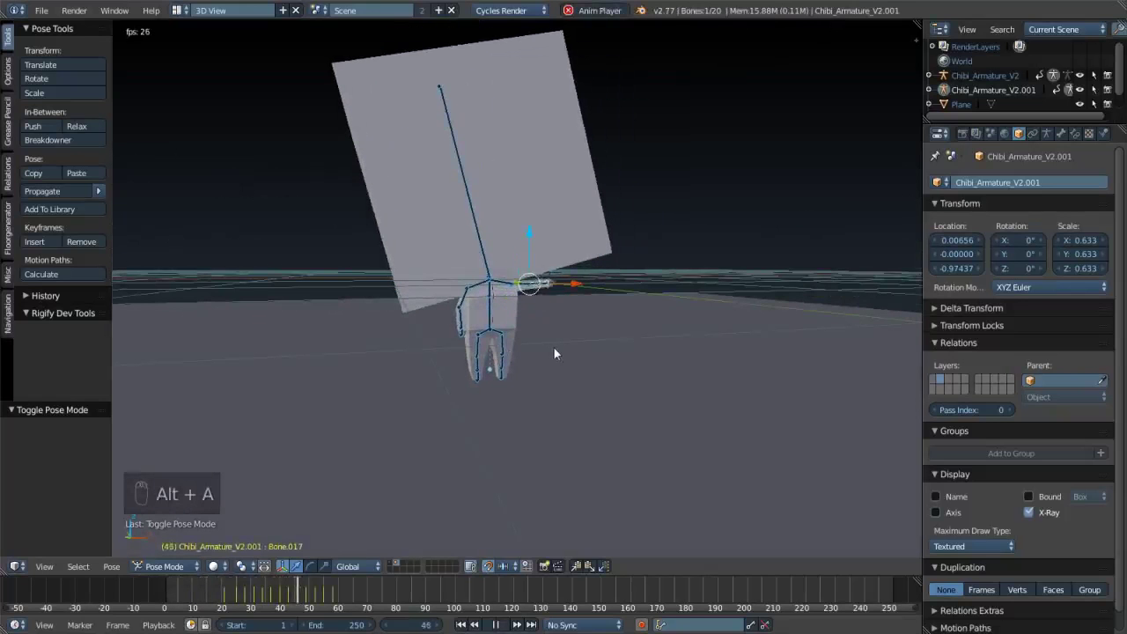
key(alt+a)
drag(393, 569, 502, 428)
key(alt+a)
key(alt+a)
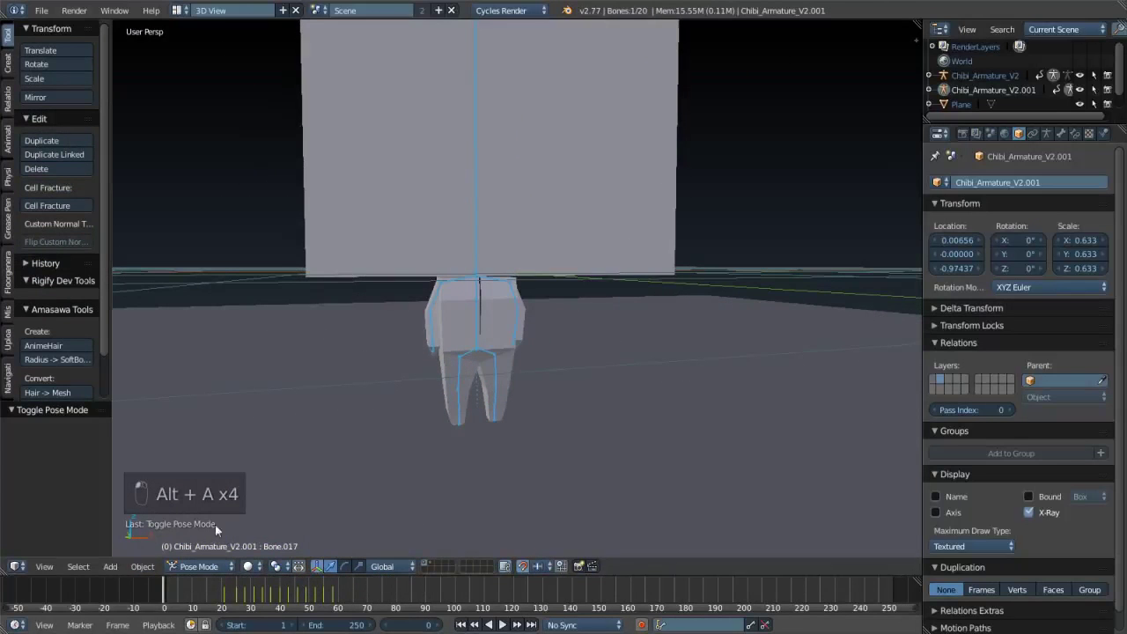
key(alt+a)
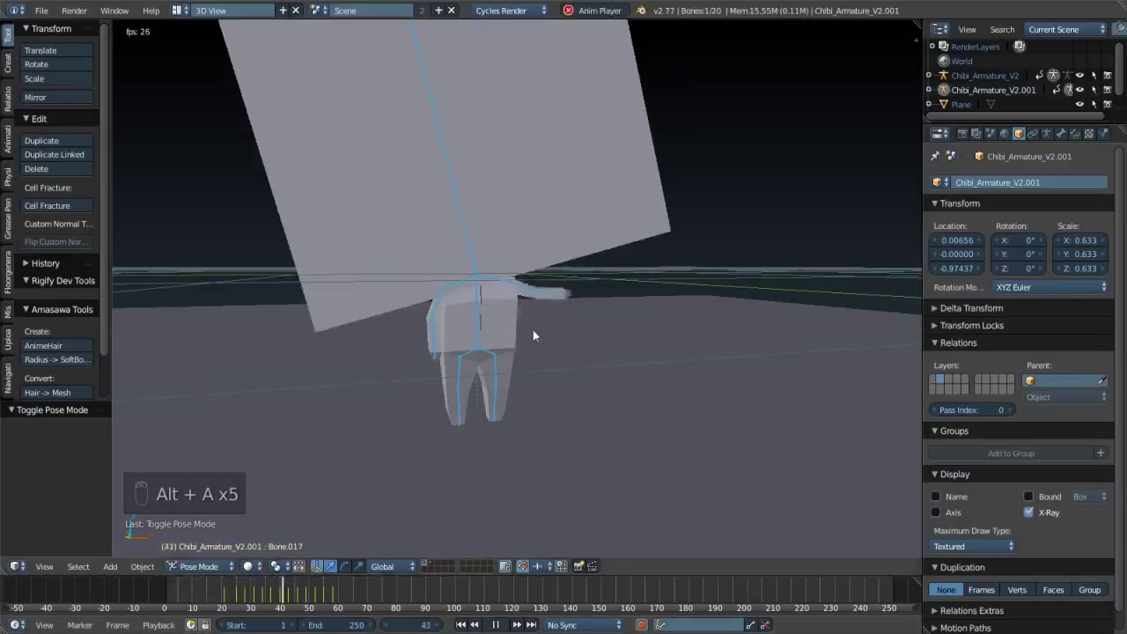
key(alt+a)
- From the front view, rotate the forearm at frame 63 and key it, then advance to frame 70
drag(431, 564, 407, 380)
key(KP_1)
key(KP_5)
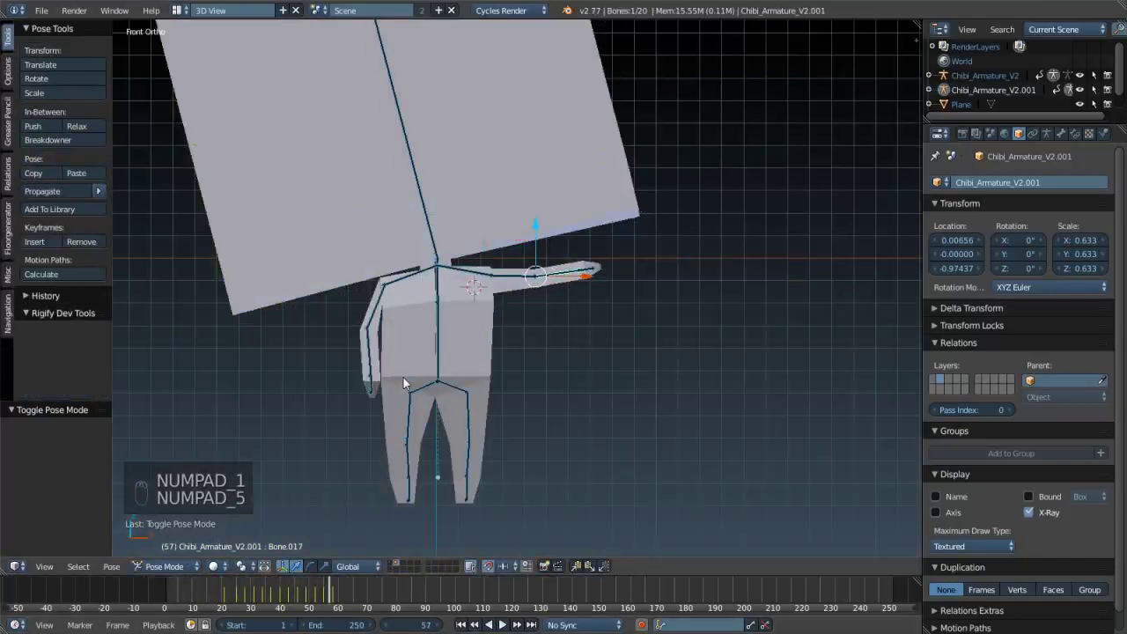
key(Right)
key(Right)
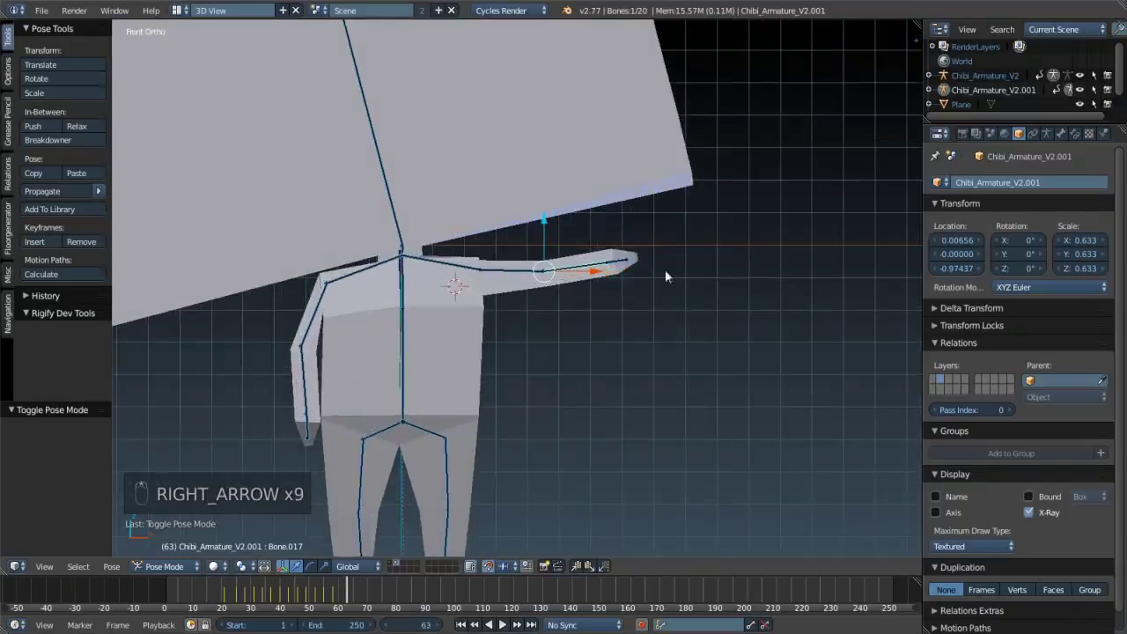
key(r)
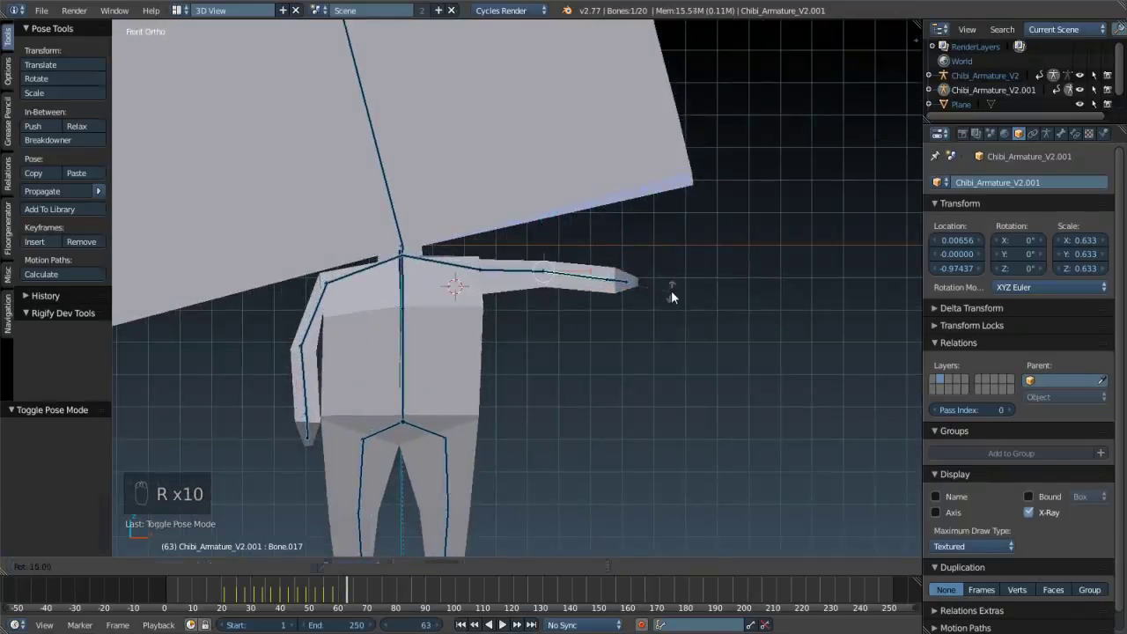
drag(525, 282, 404, 440)
key(i)
key(Right)
key(Right)
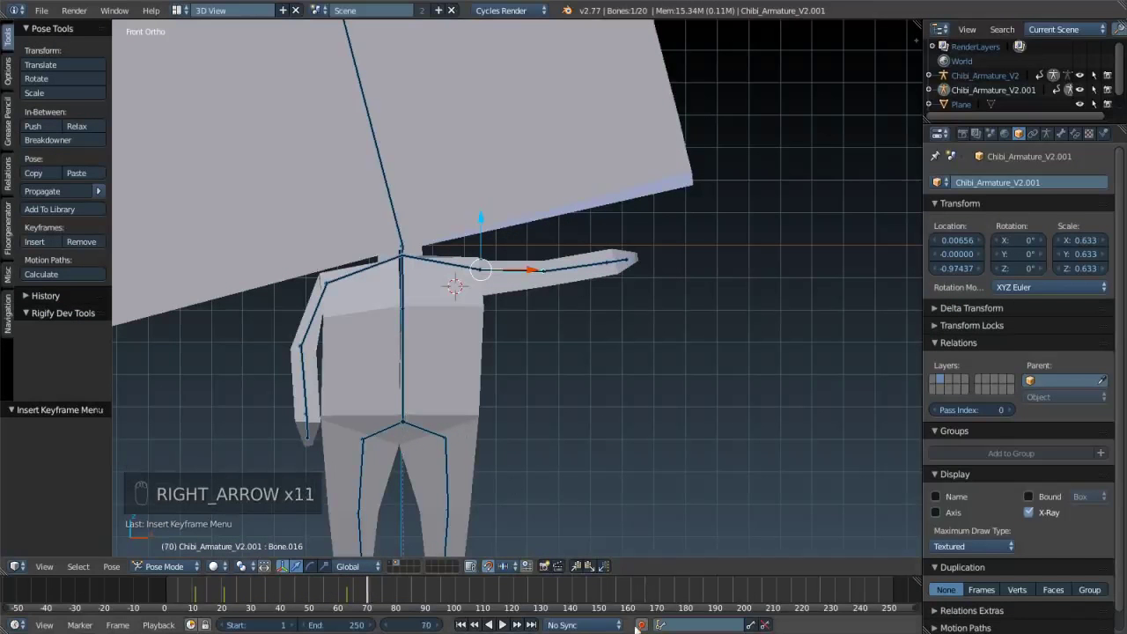
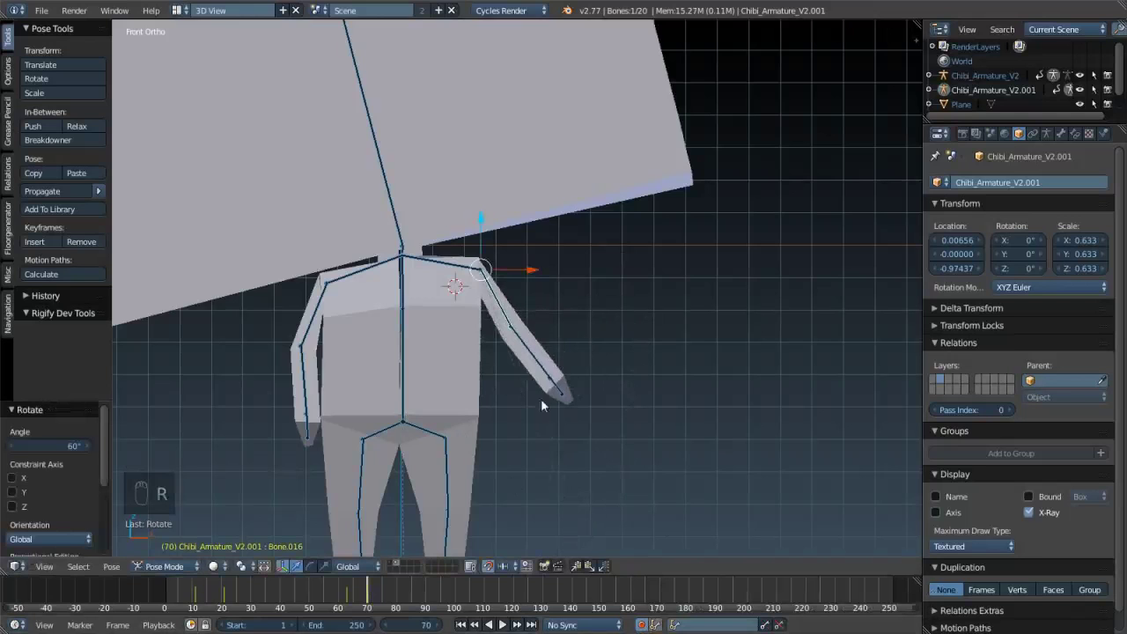
- Swing the arm down along the body at frame 70 and keyframe the lowered pose, scrubbing to check
drag(545, 362, 609, 362)
key(Left)
key(Left)
key(Left)
key(Left)
key(i)
key(Right)
key(Right)
key(Right)
key(Right)
key(Left)
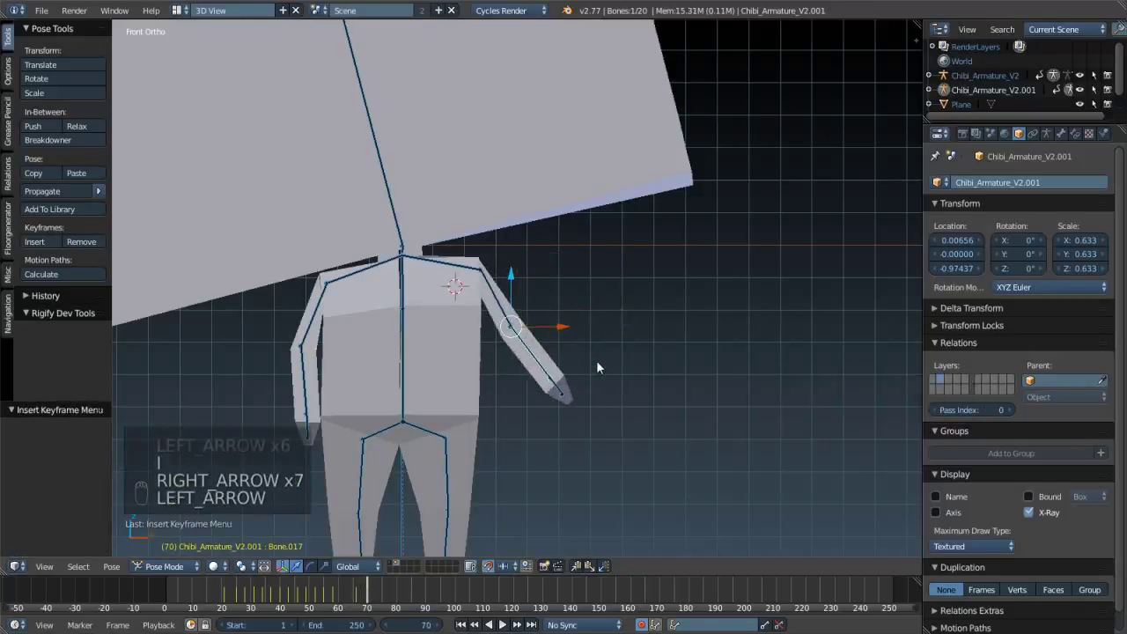
key(r)
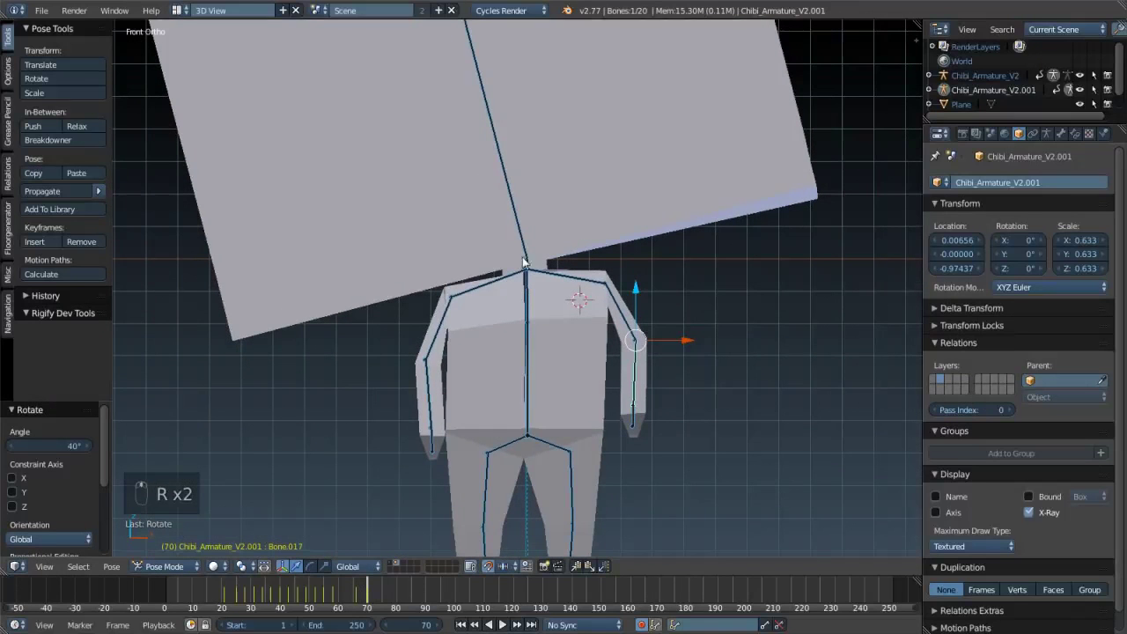
- Key the head bone, enable Auto Keying and try a head rotation at frame 72, then cancel it
drag(532, 260, 426, 452)
key(Left)
key(Left)
key(Left)
key(i)
key(Right)
key(Right)
key(Right)
key(Right)
key(r)
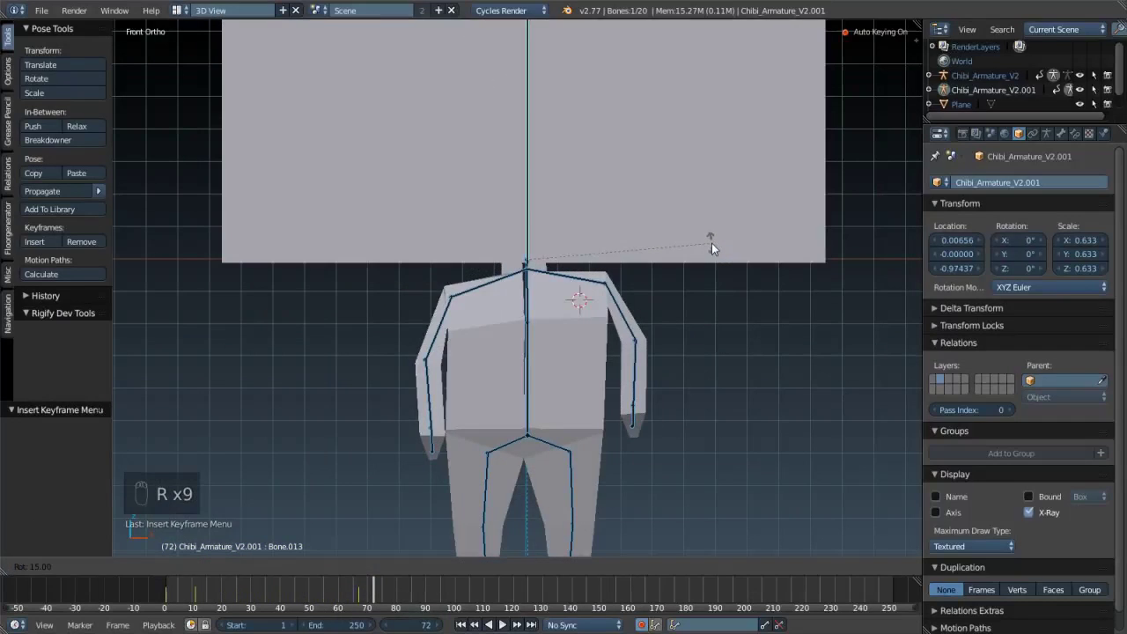
drag(503, 284, 561, 260)
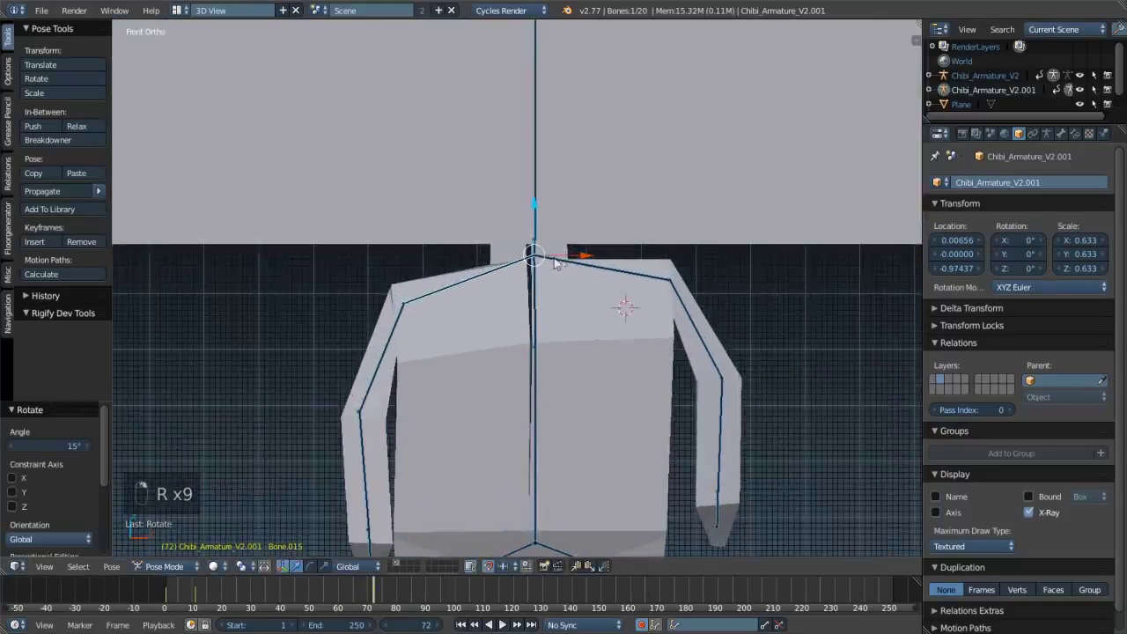
drag(529, 273, 552, 243)
right_click(552, 244)
- Rotate the arm bone forward from a side view and keyframe it, stepping between surrounding keys
drag(551, 231, 595, 231)
drag(595, 231, 680, 205)
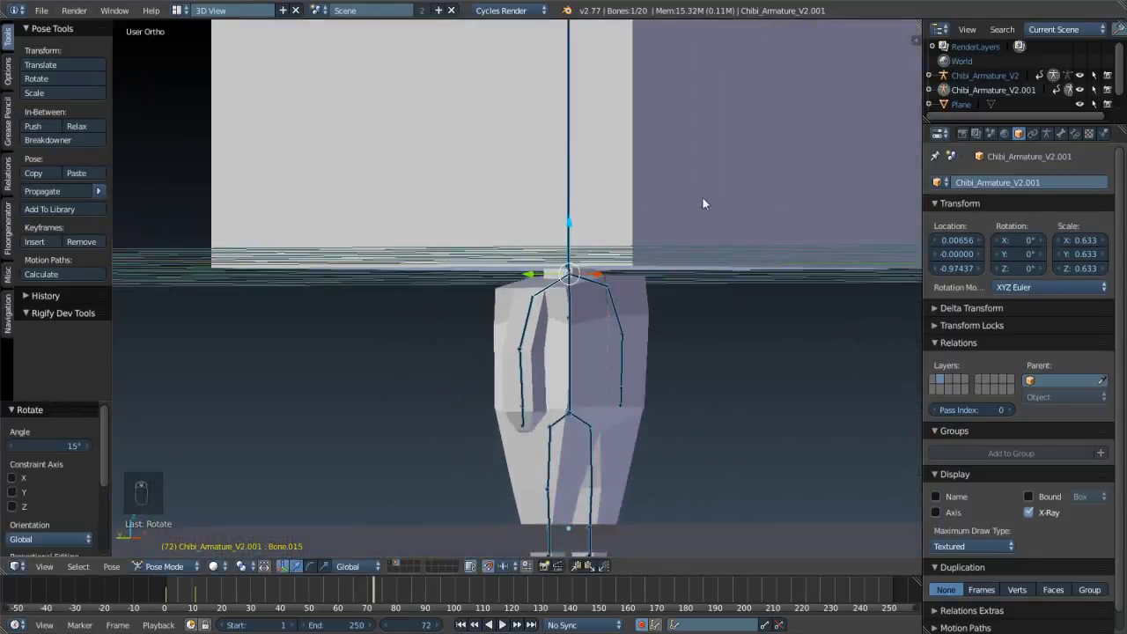
key(r)
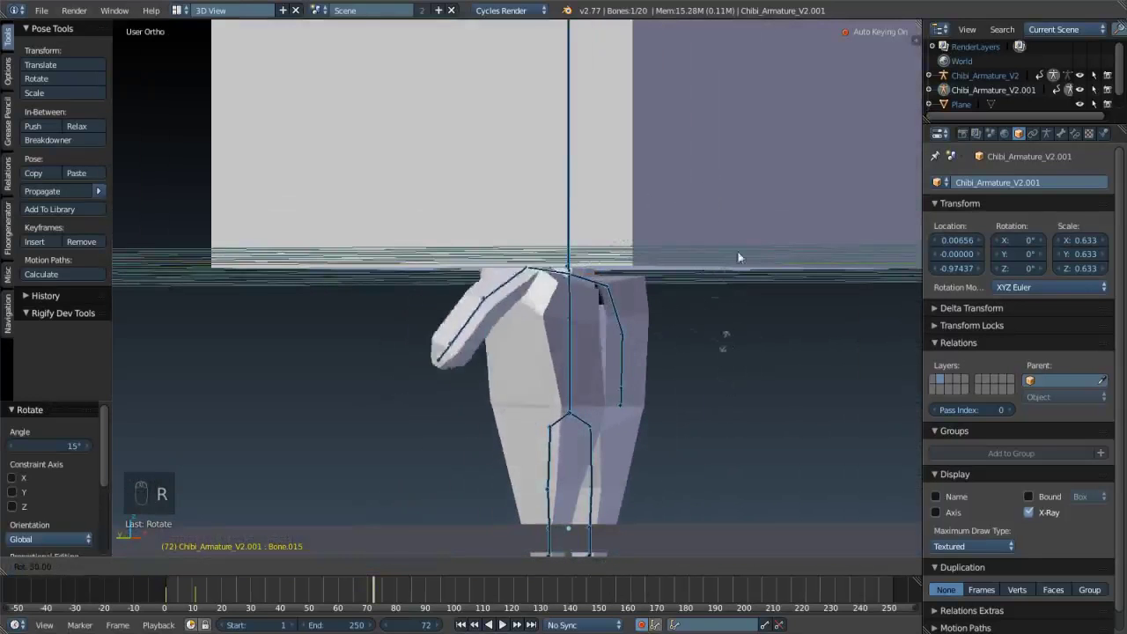
key(KP_1)
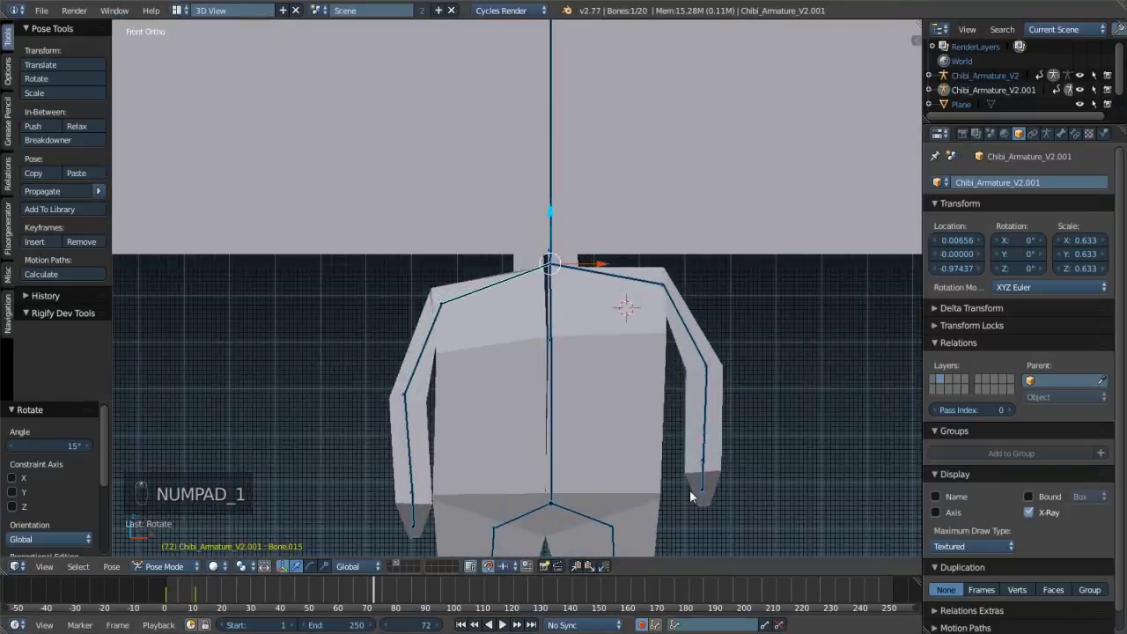
key(Up)
key(Left)
key(Left)
key(Left)
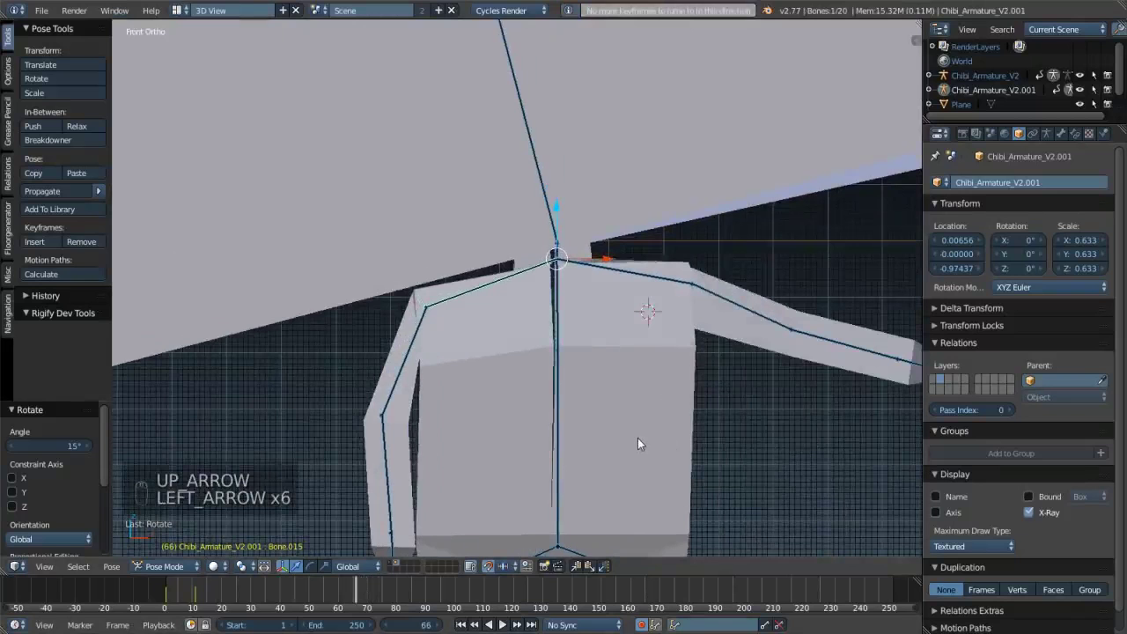
key(i)
key(Right)
key(Right)
key(Right)
key(Right)
key(Right)
key(r)
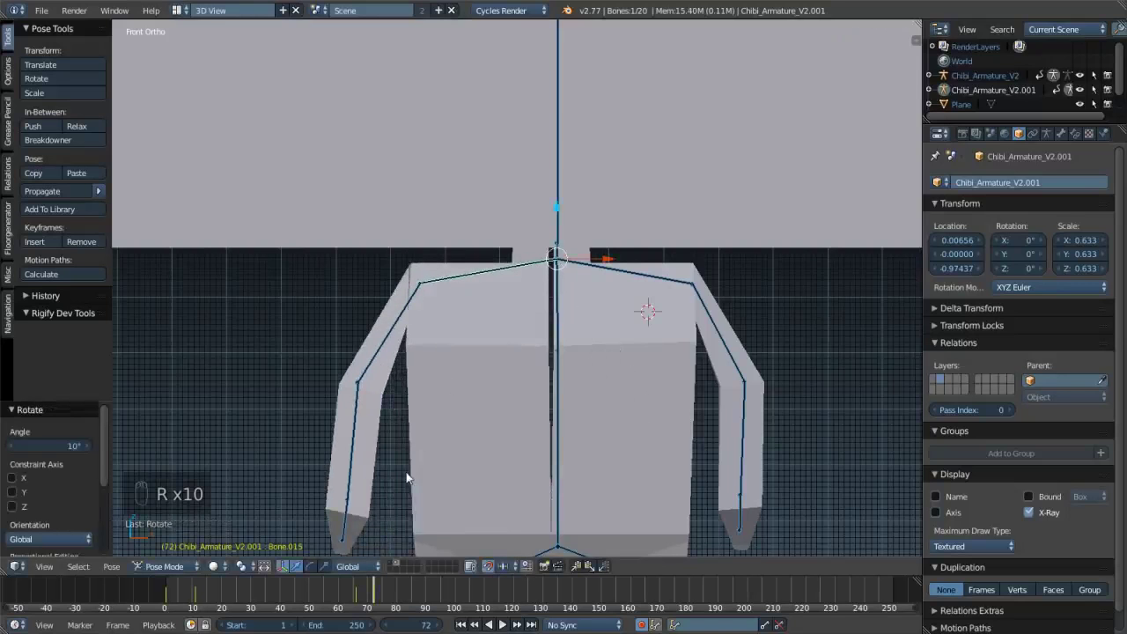
- Select the upper arm bone, adjust its rotation on earlier and later frames and keyframe the arm pose
click(383, 349)
key(Left)
key(Left)
key(Left)
key(Left)
key(Left)
key(r)
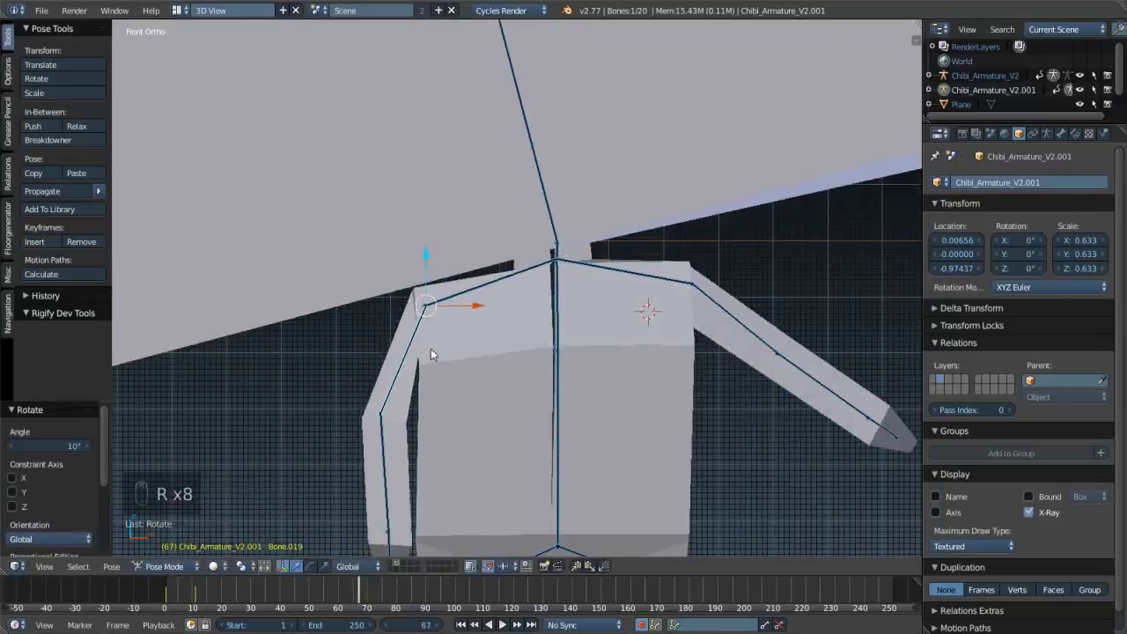
key(i)
key(Right)
key(Right)
key(Right)
key(Right)
key(Right)
key(Right)
key(Left)
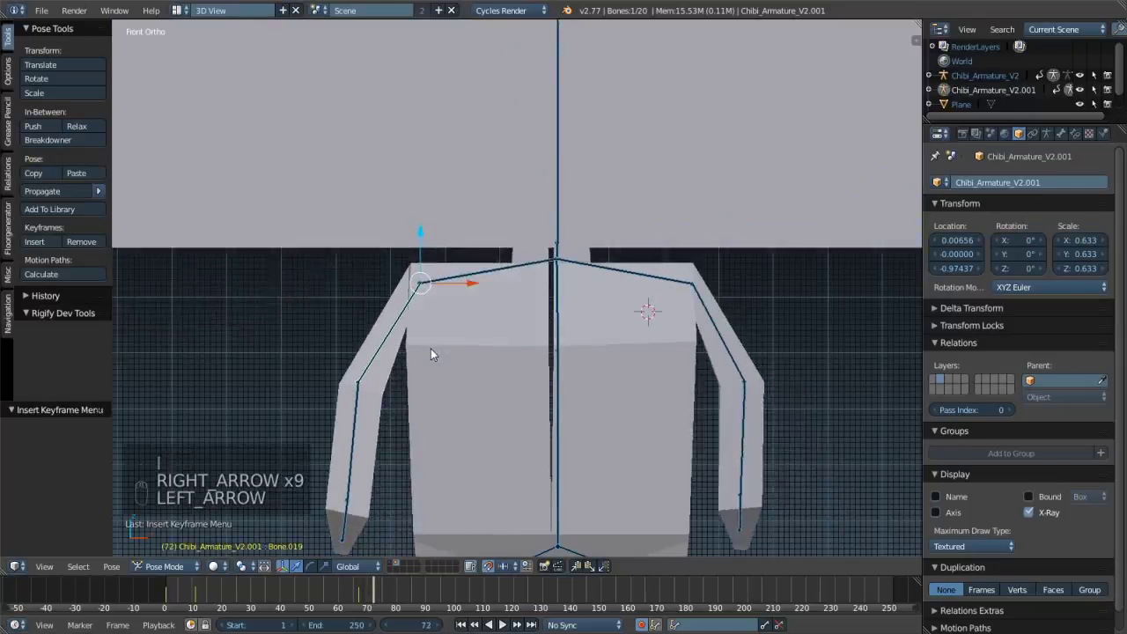
key(r)
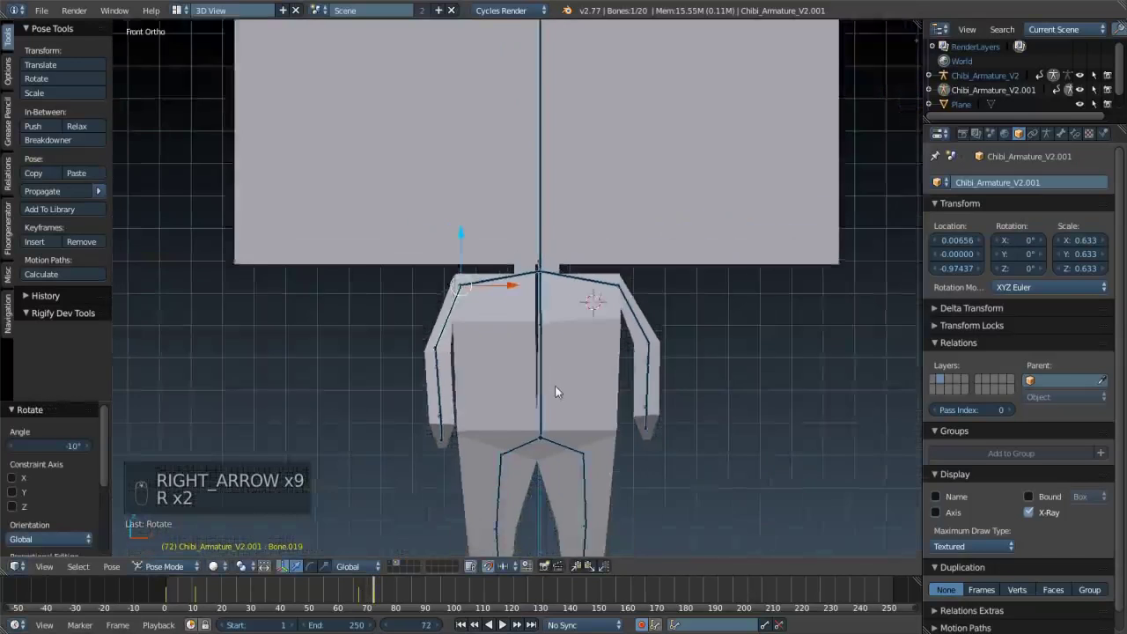
- Rotate the shoulder, clear the bone keyframes with Alt+I on Chibi_Armature_V2.001, and re-tilt the head
drag(619, 311, 334, 617)
key(Left)
key(Left)
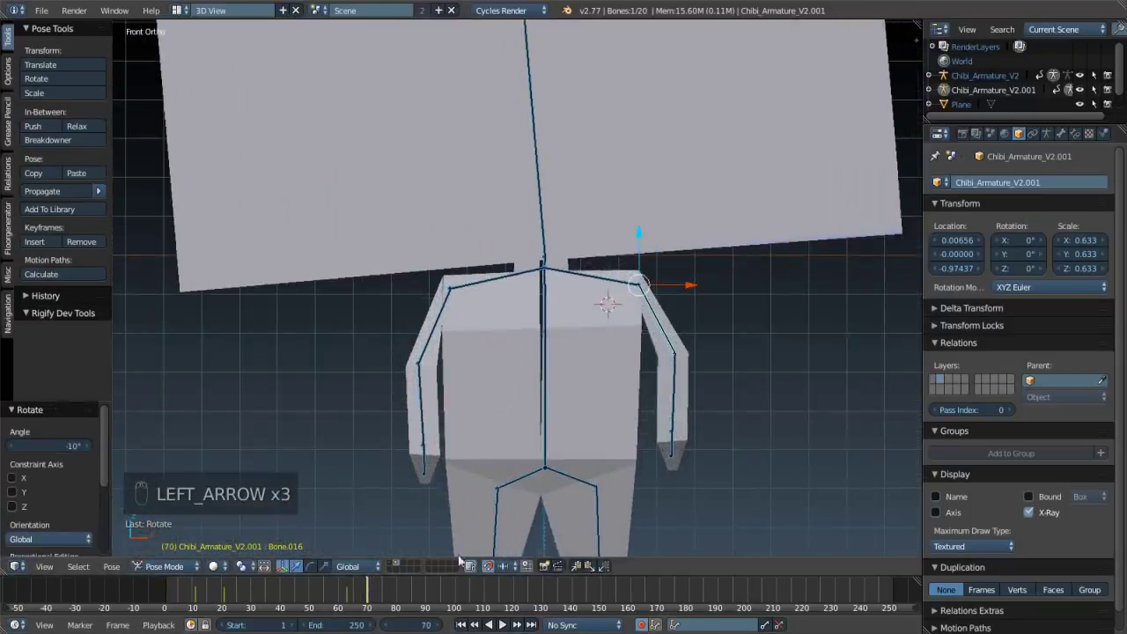
key(alt+i)
key(r)
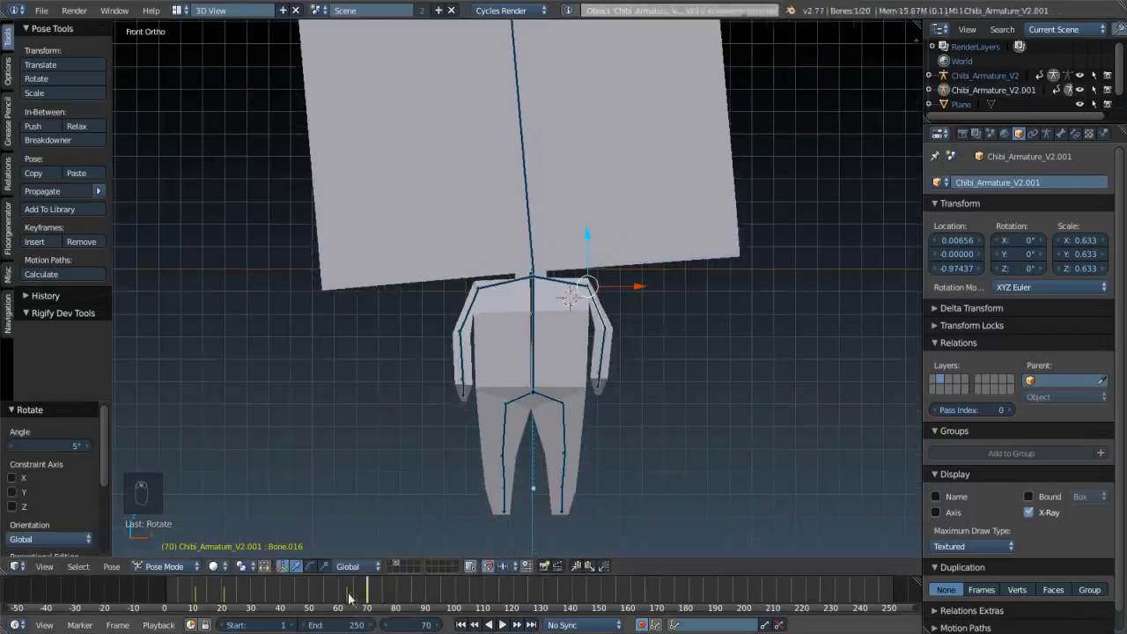
- Replay the wave animation while orbiting and switch to a perspective view
drag(160, 587, 561, 315)
key(alt+a)
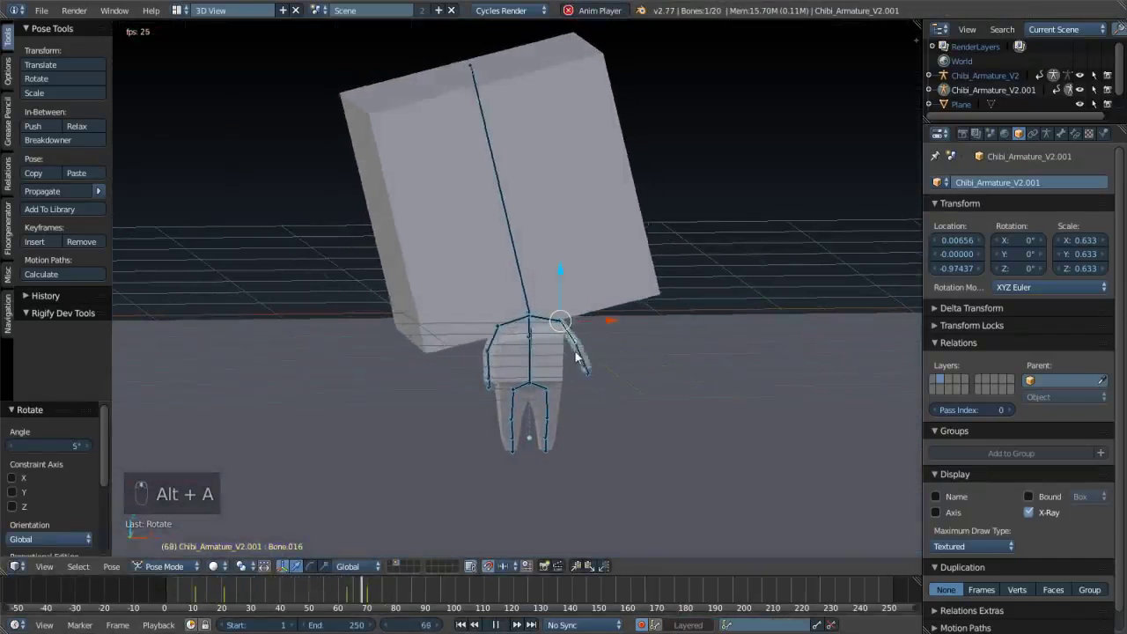
key(alt+a)
drag(400, 595, 178, 609)
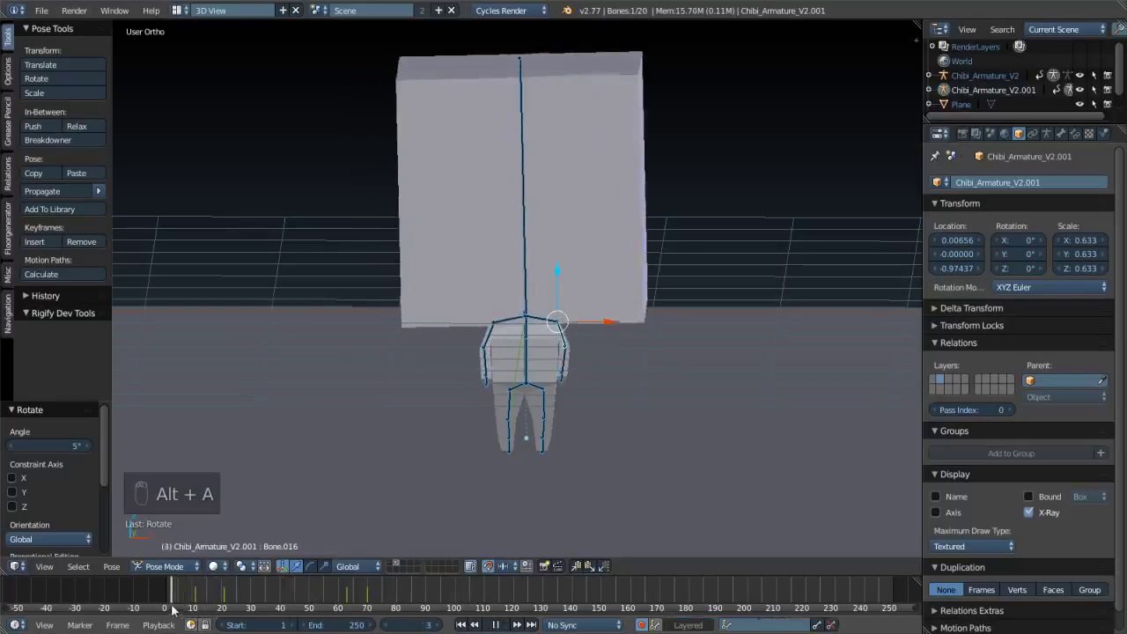
key(KP_5)
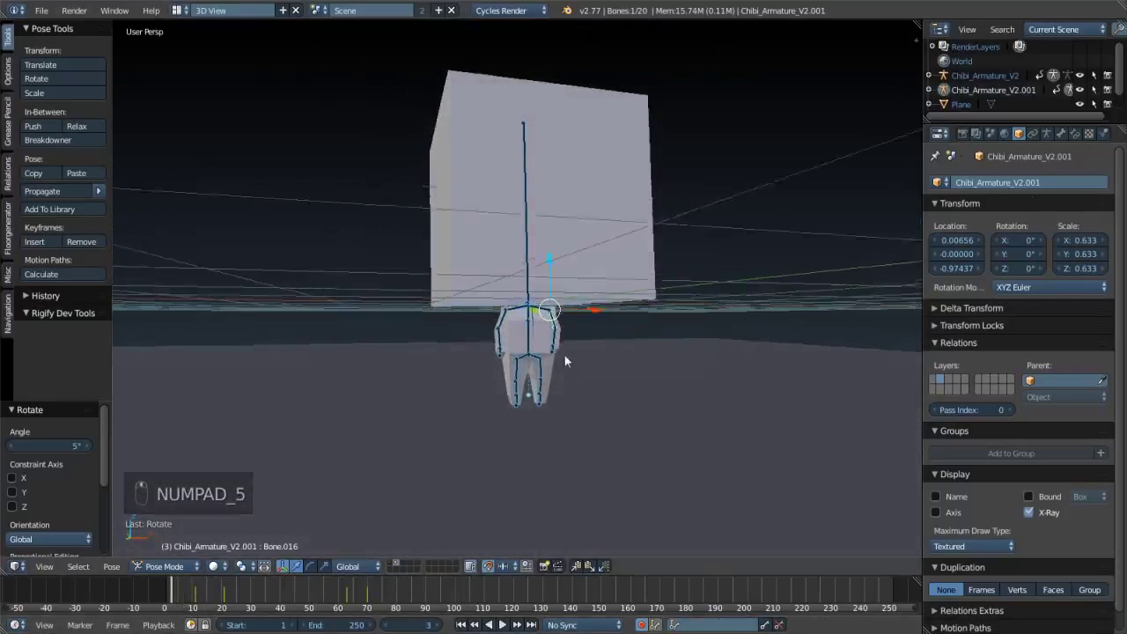
- Play once more, stop back at the first frame, and switch the viewport to Rendered (Cycles) shading
key(alt+a)
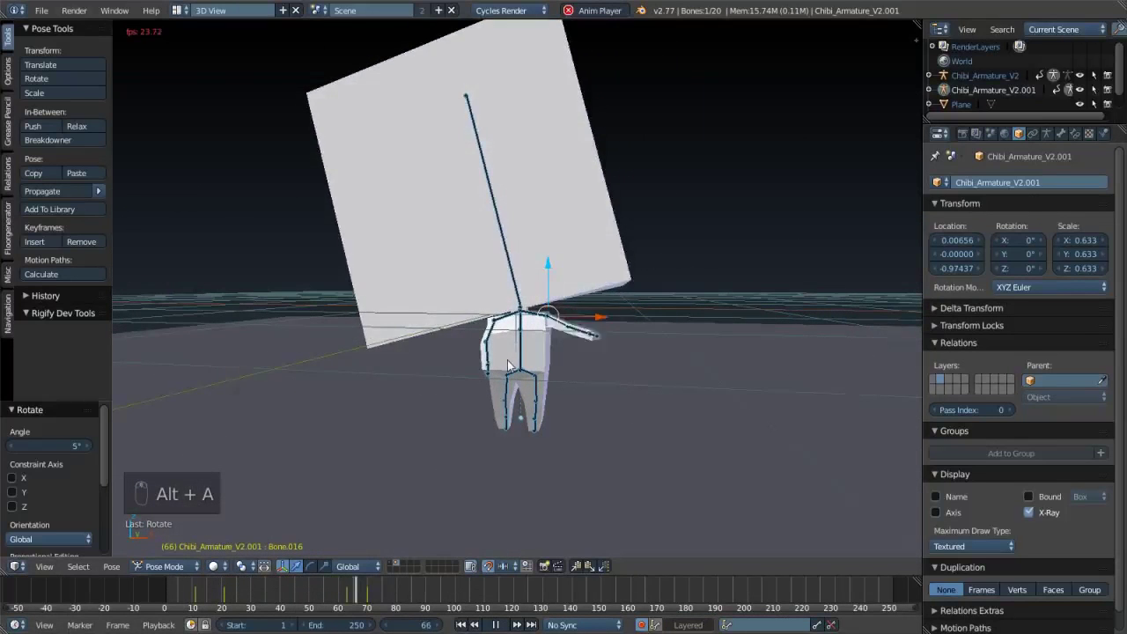
key(alt+a)
drag(339, 573, 472, 354)
key(shift+z)
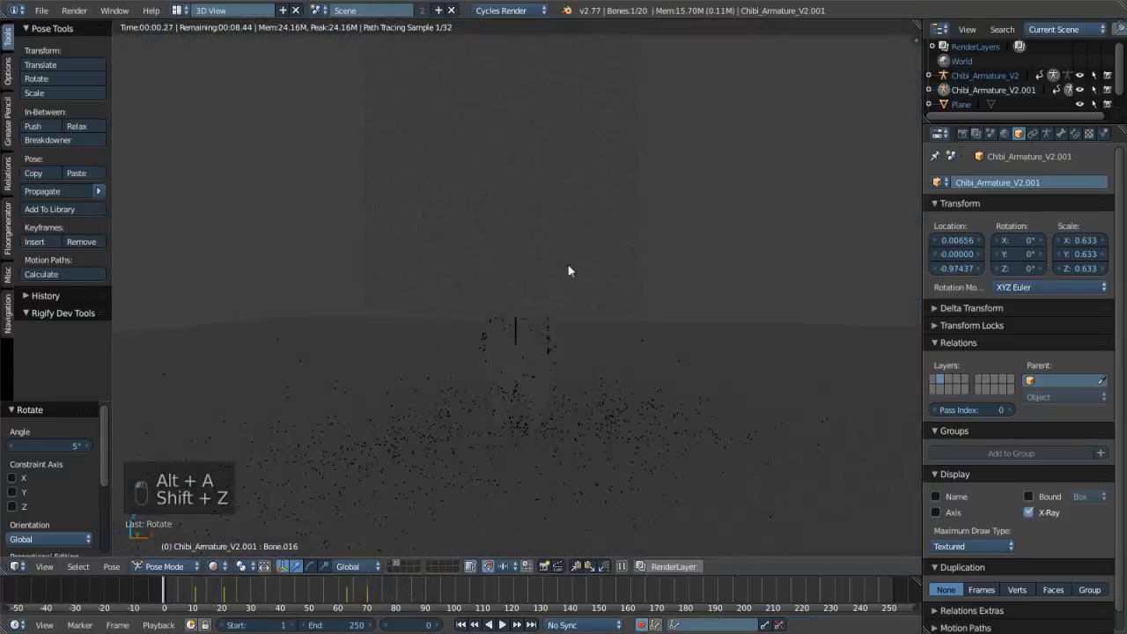
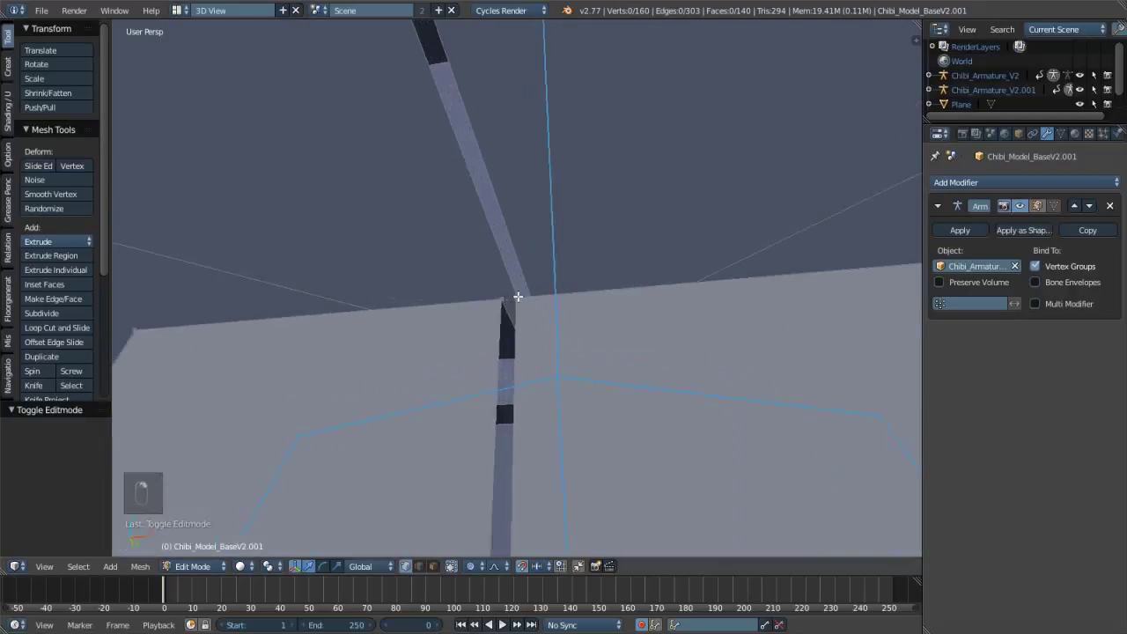
- Toggle the model in and out of Edit Mode in solid shading and orbit back to a three-quarter view
key(Tab)
key(Tab)
key(Tab)
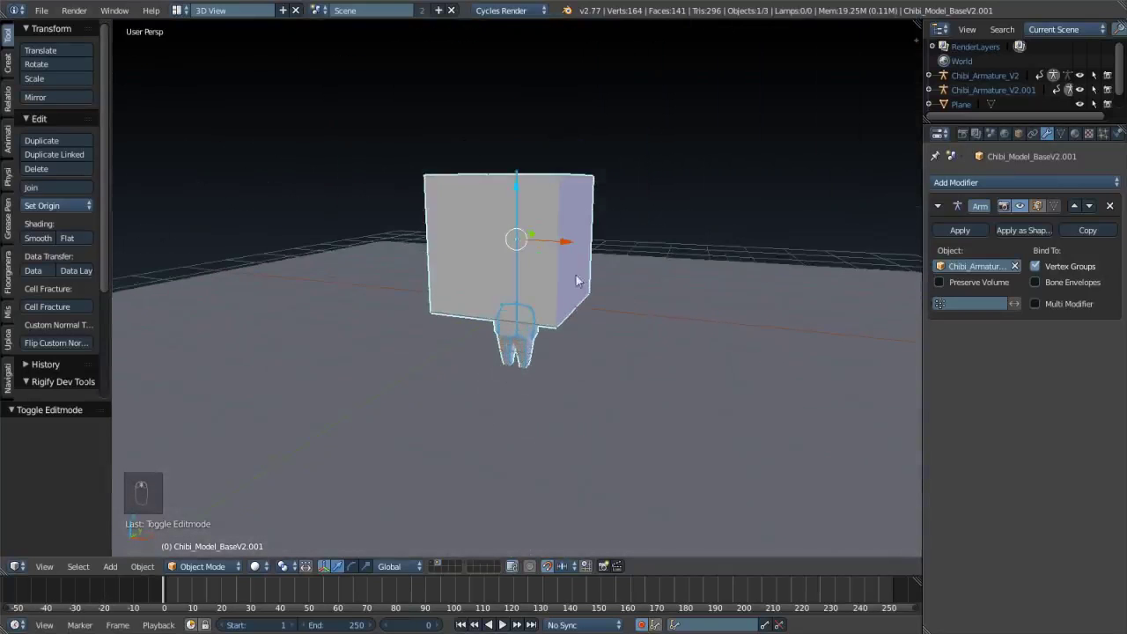
drag(630, 235, 692, 262)
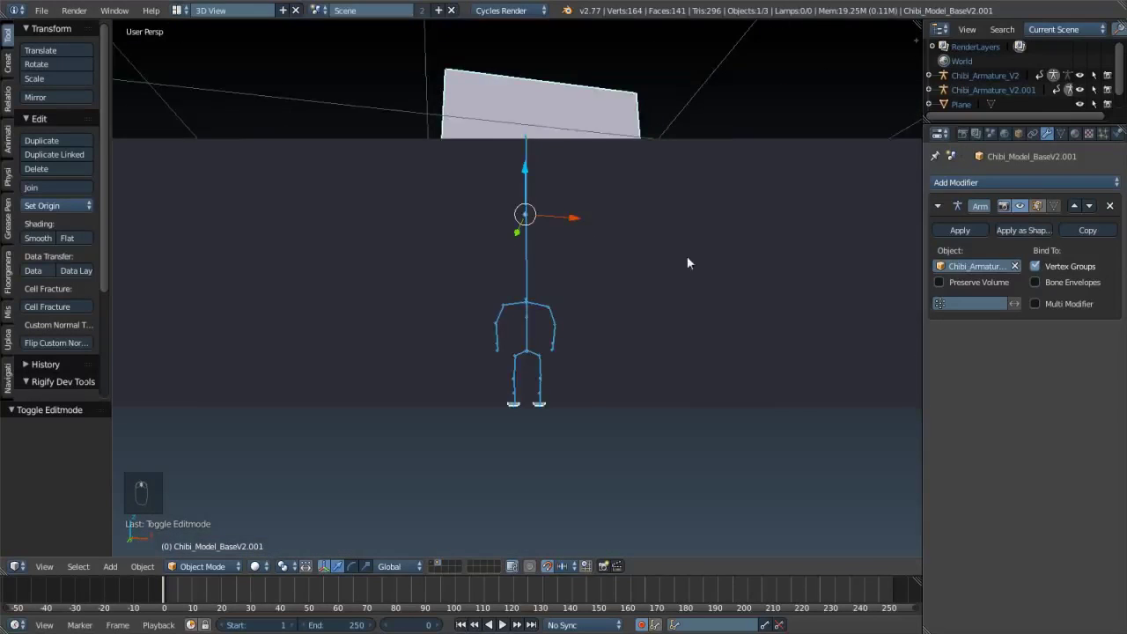
drag(713, 222, 727, 364)
drag(649, 328, 596, 332)
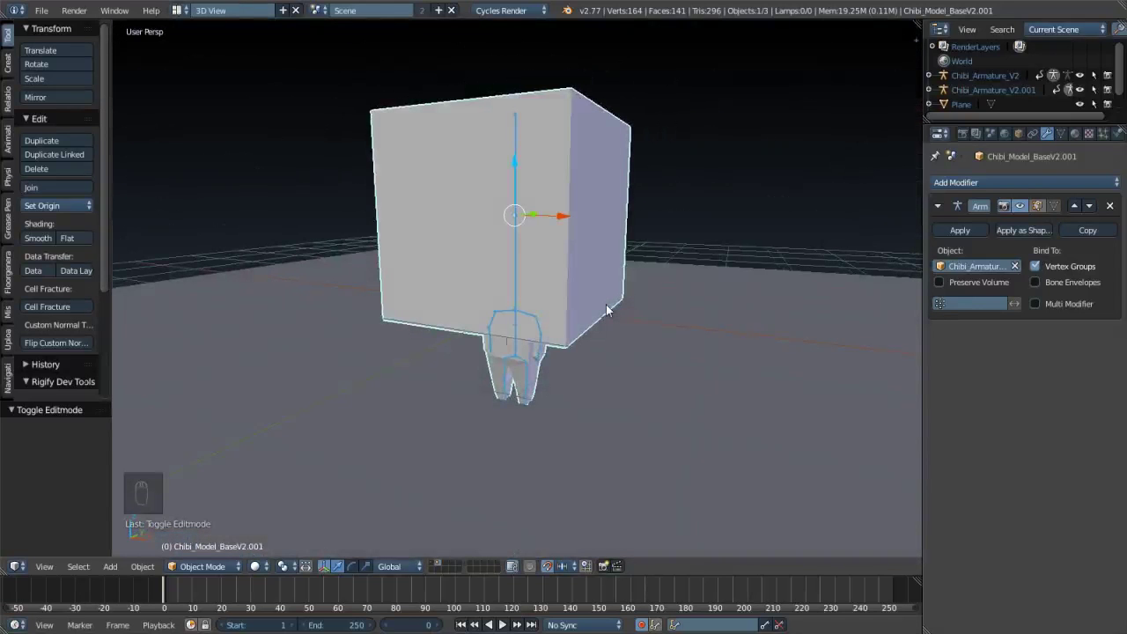
drag(773, 286, 650, 349)
middle_click(611, 357)
- Add a Human (Meta-Rig), undo the misplaced one, reset the 3D cursor to centre and add it again
key(shift+a)
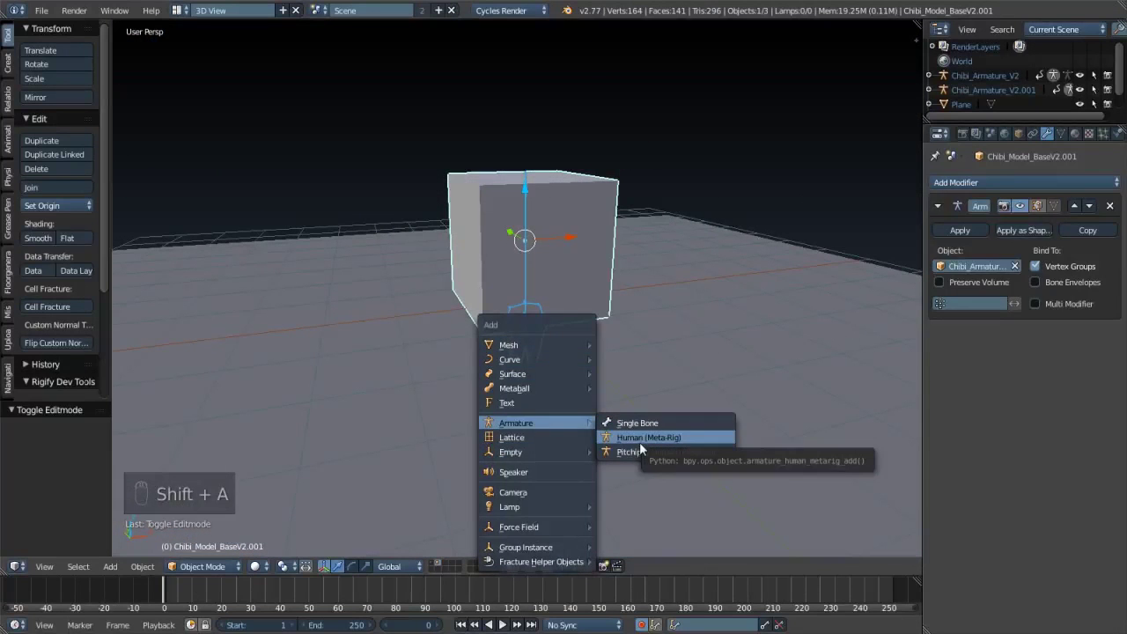
key(KP_1)
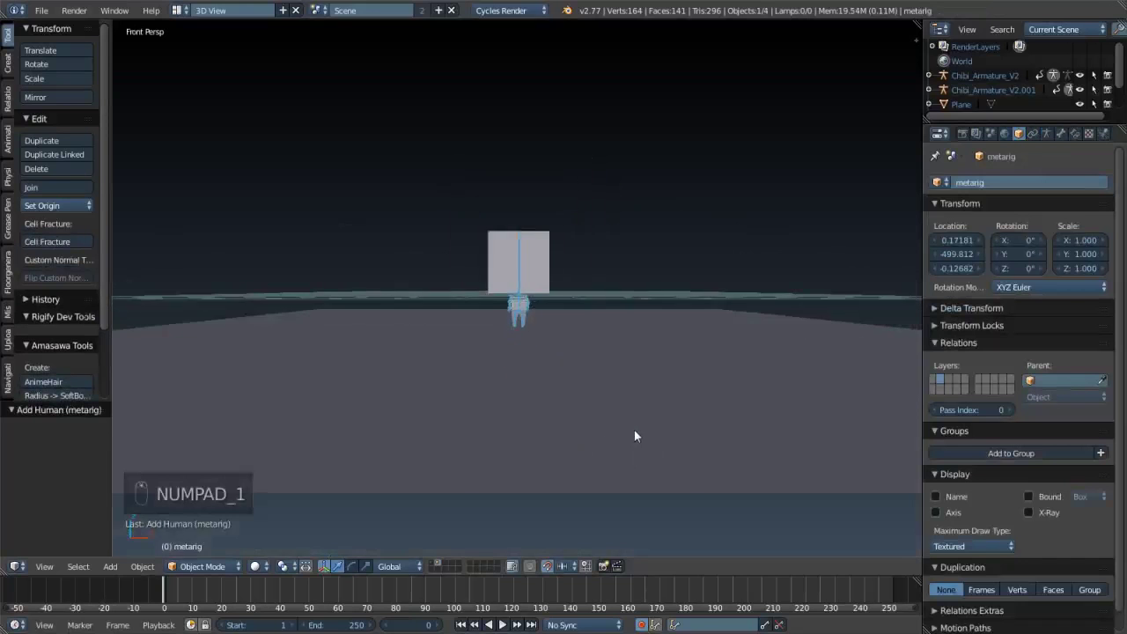
key(ctrl+z)
key(shift+s)
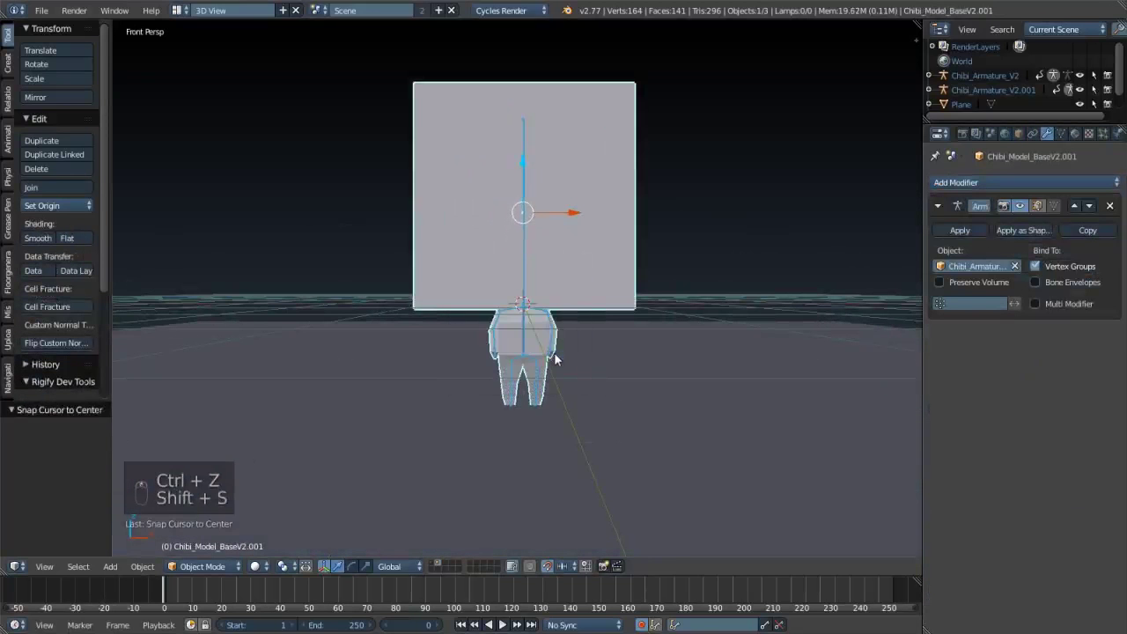
key(shift+a)
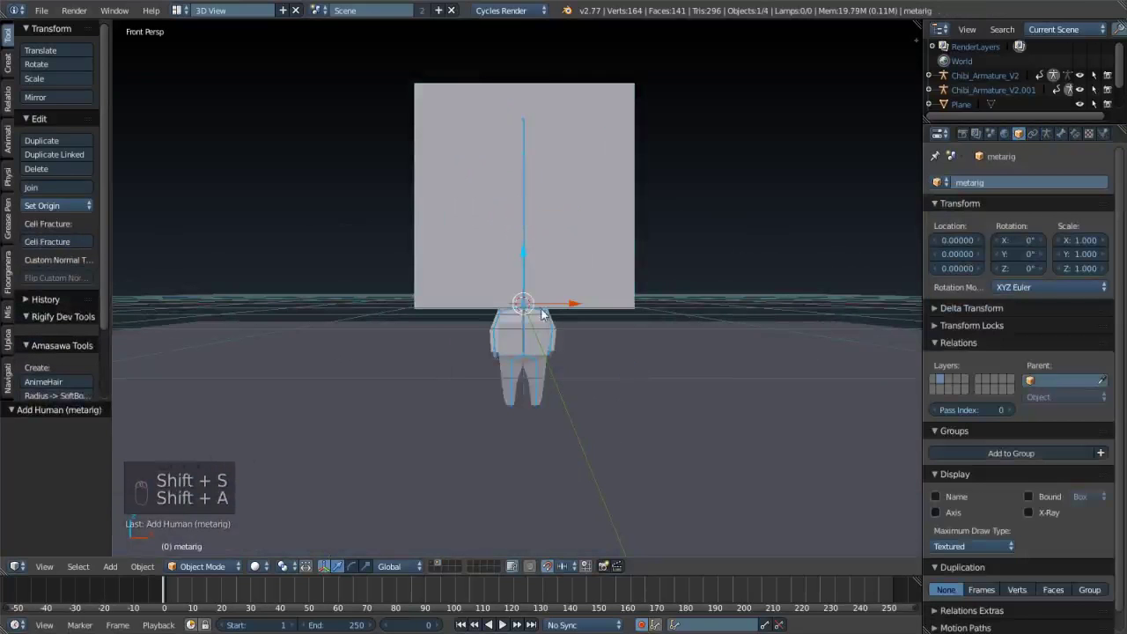
- Move the metarig along X to the right of the chibi, scale it about 2×, inspect it, then delete it
drag(602, 308, 728, 304)
drag(669, 308, 659, 313)
key(KP_5)
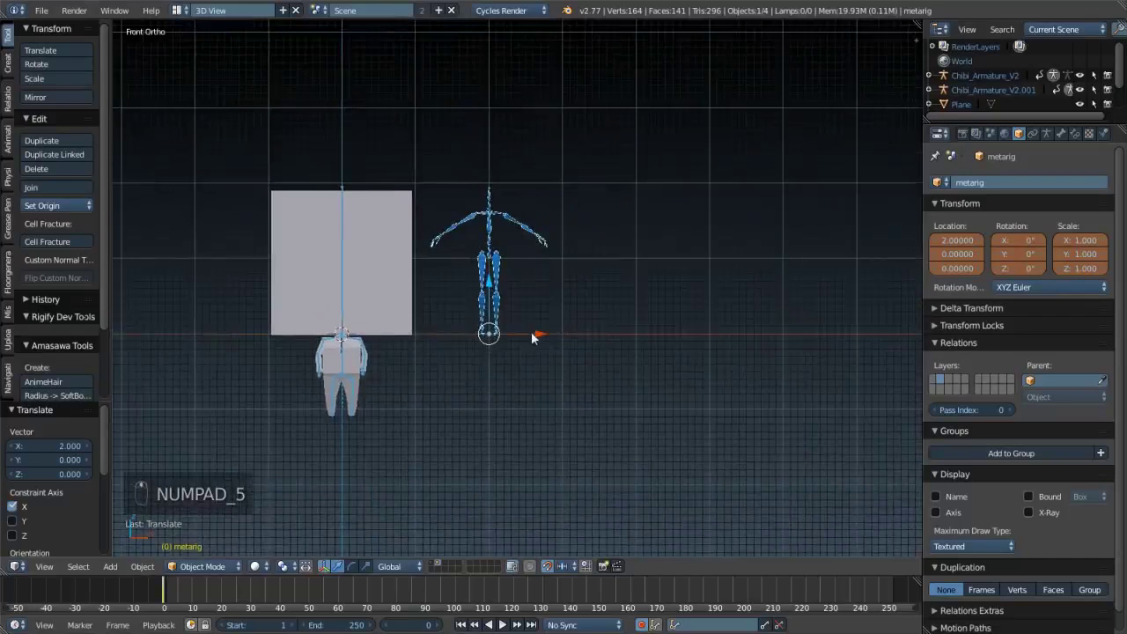
drag(586, 325, 735, 294)
key(s)
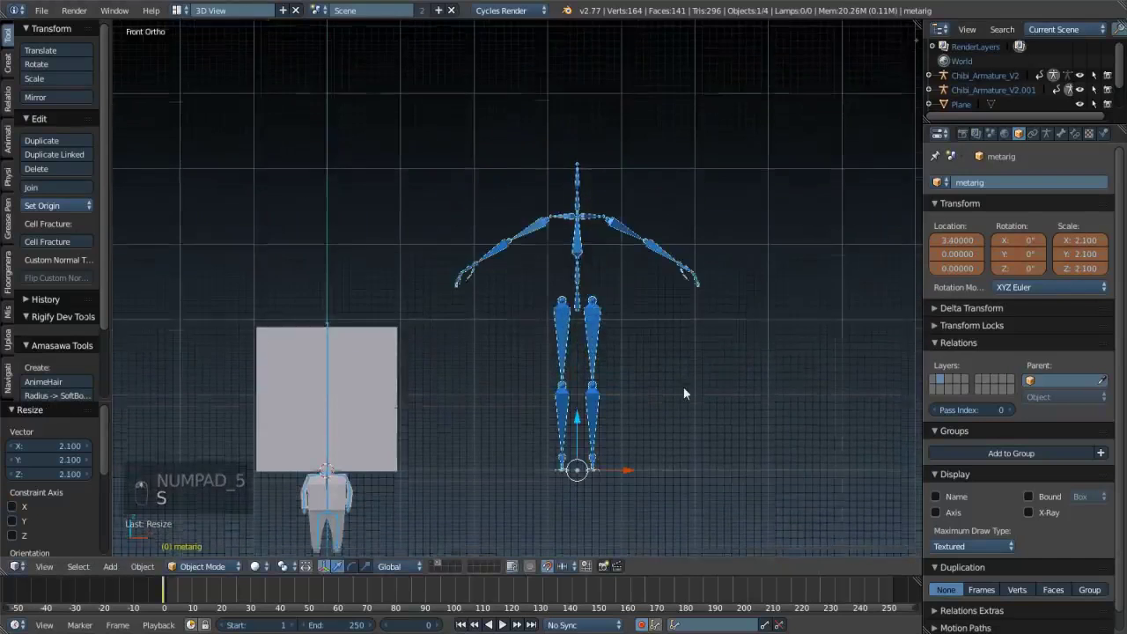
drag(620, 435, 601, 409)
middle_click(613, 405)
middle_click(666, 412)
middle_click(669, 410)
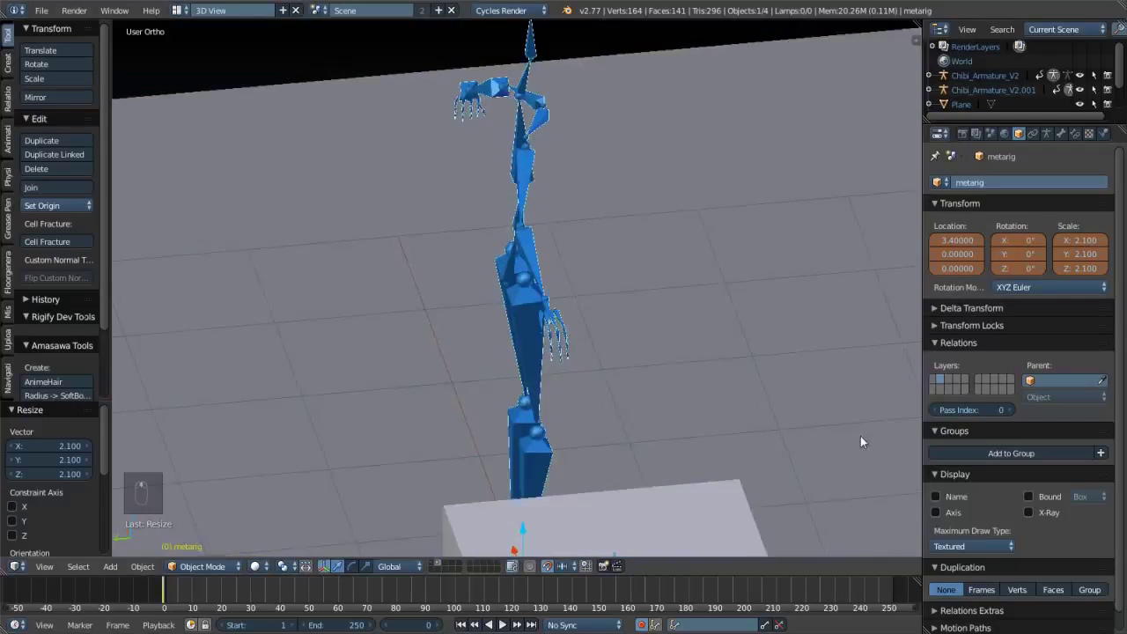
key(x)
- Add a Pitchipoy Human rig beside the chibi, lift it along Z, then delete it
key(shift+a)
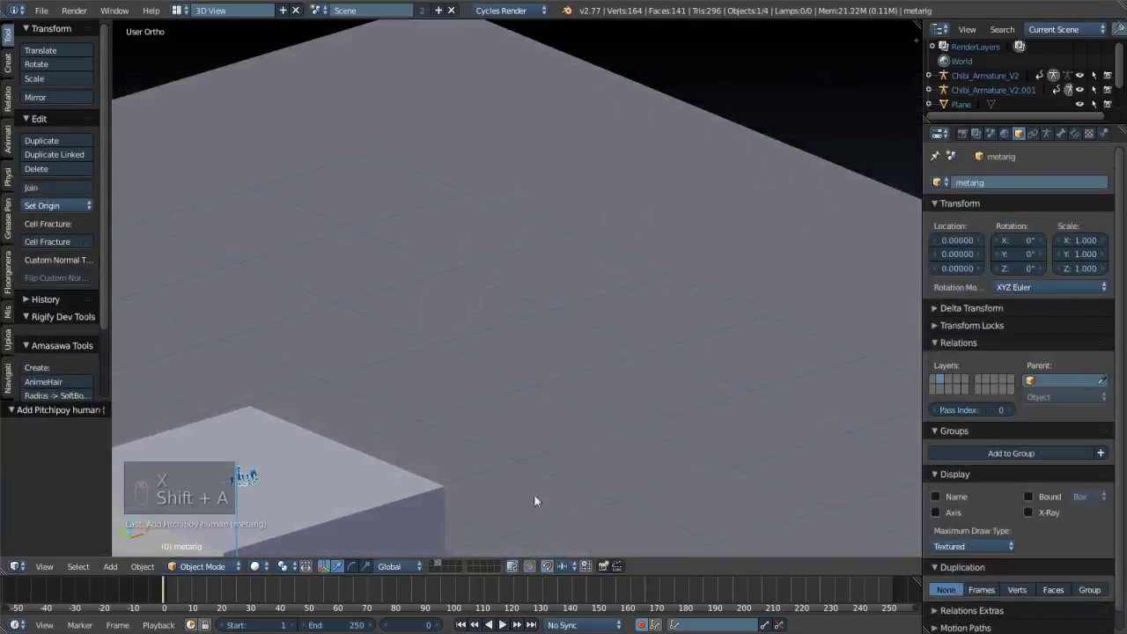
drag(489, 482, 635, 438)
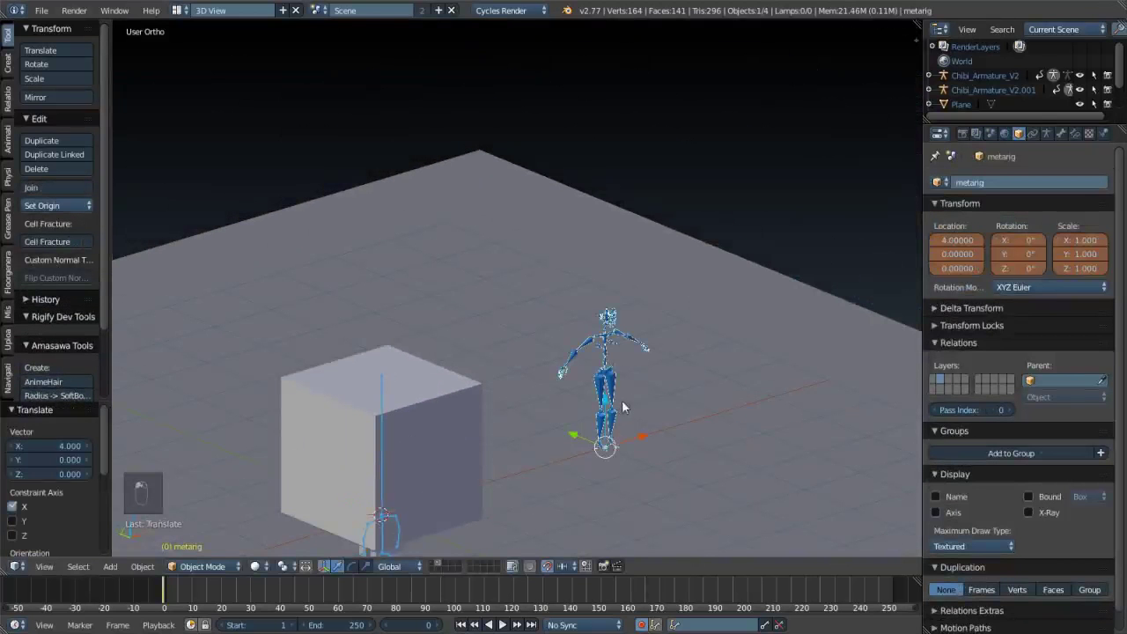
click(627, 277)
drag(537, 378, 494, 432)
middle_click(494, 431)
middle_click(534, 430)
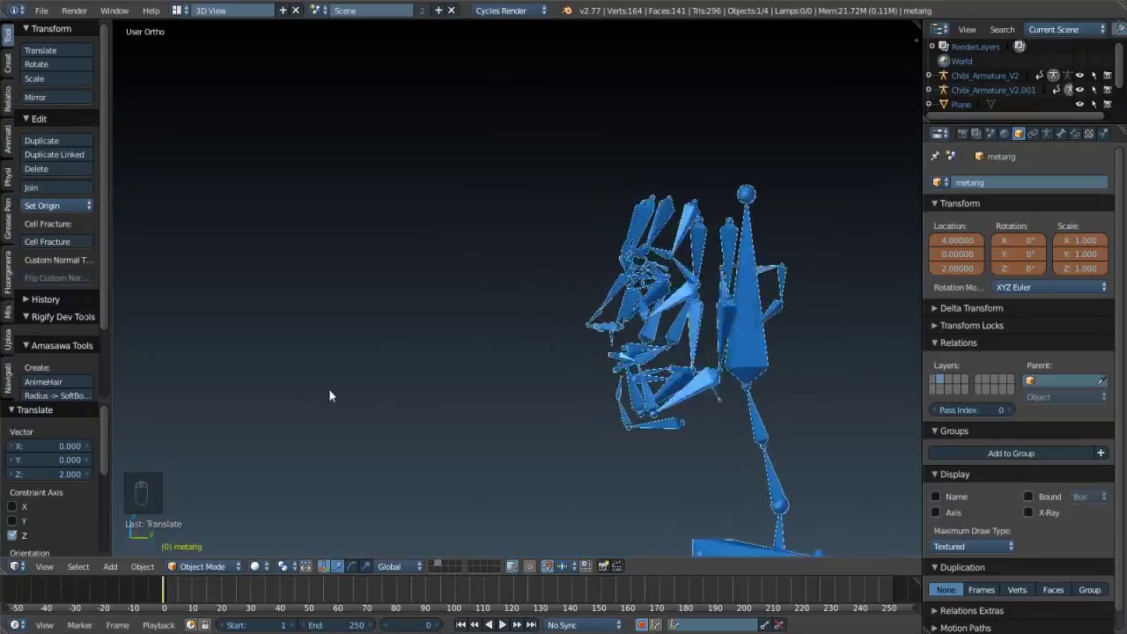
key(x)
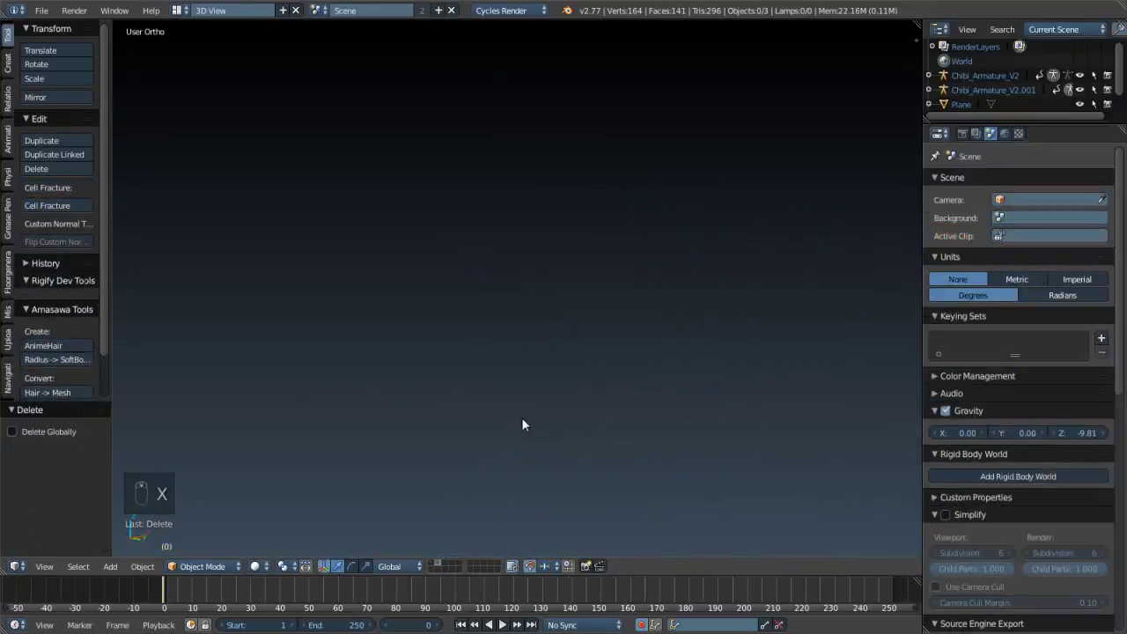
- Reframe the scene in front view, then switch back to perspective
key(KP_1)
click(635, 286)
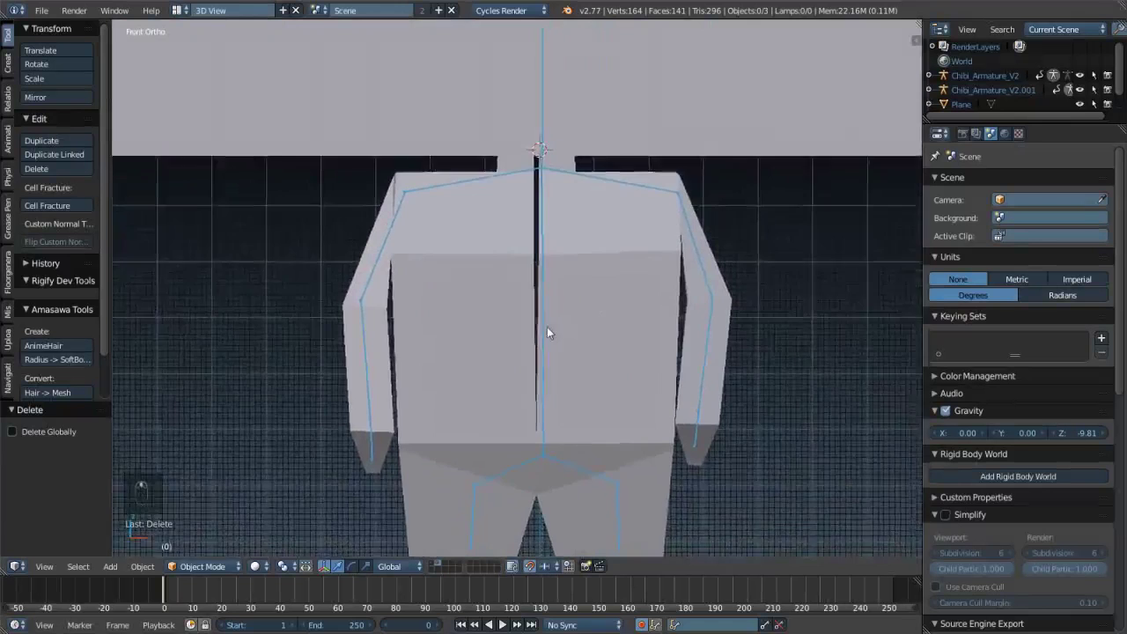
click(512, 252)
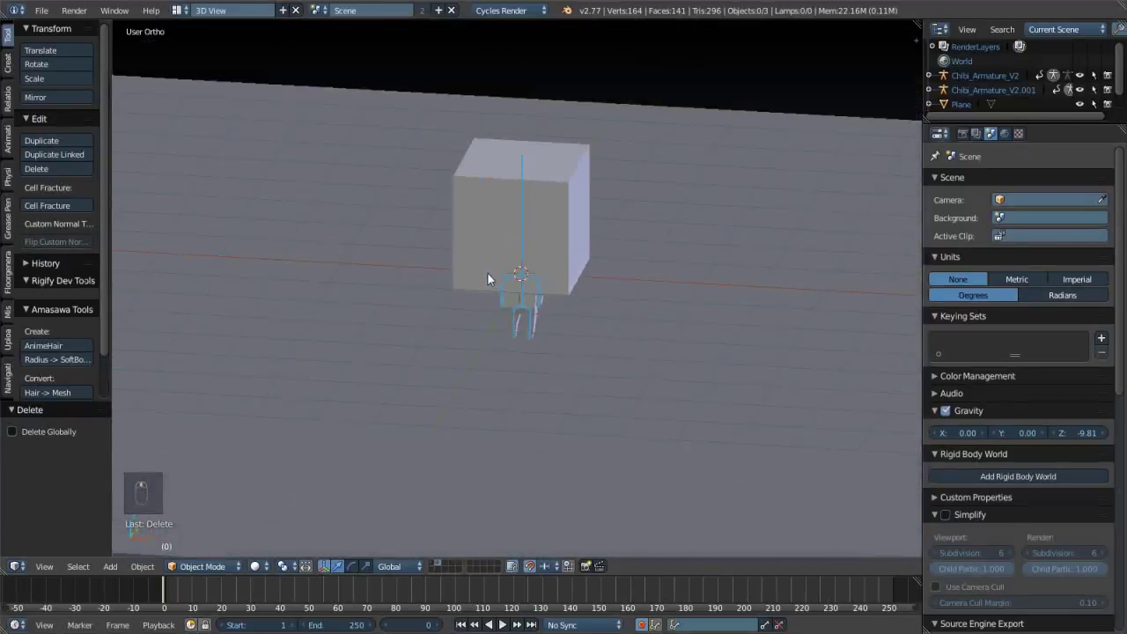
key(KP_5)
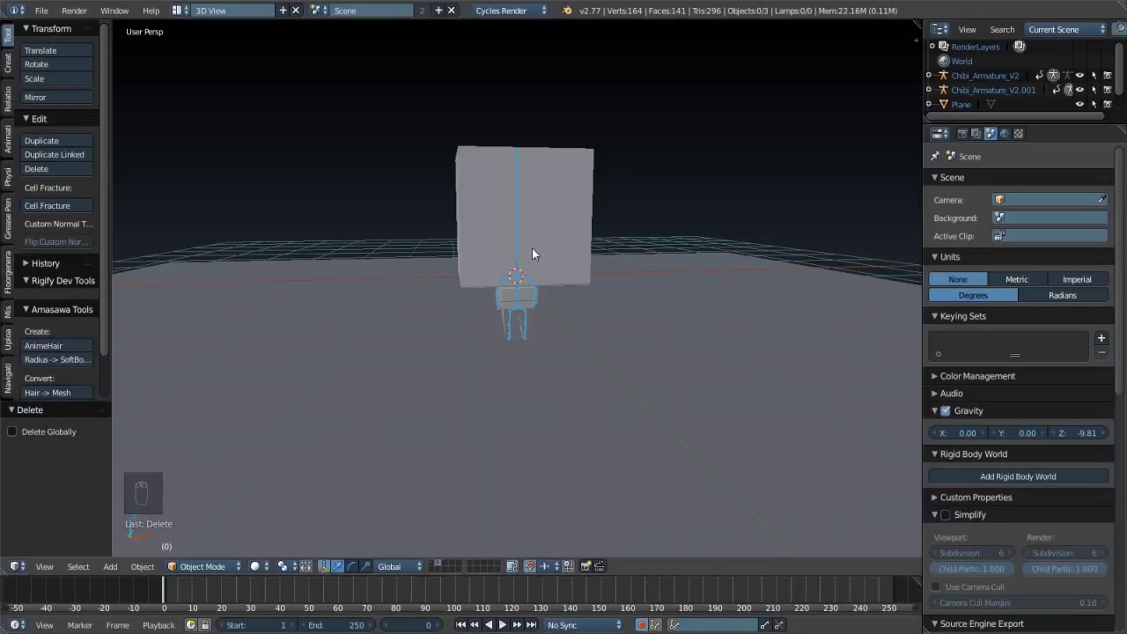
- Orbit to face the chibi from the front and select Chibi_Model_BaseV2.001
drag(640, 257, 527, 293)
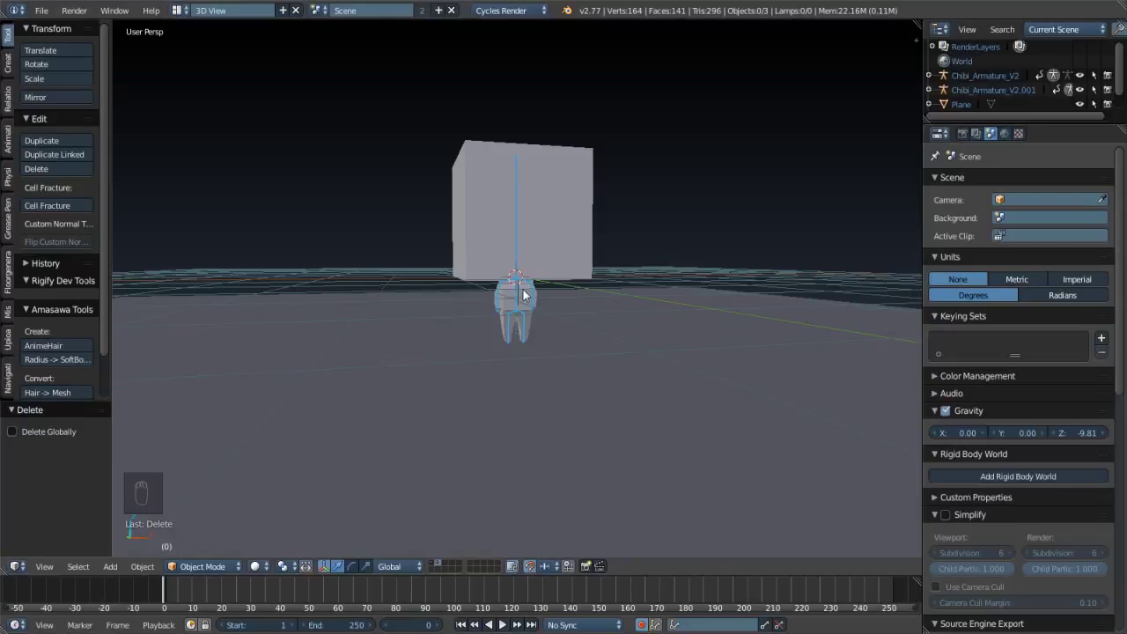
middle_click(551, 321)
drag(549, 276, 563, 318)
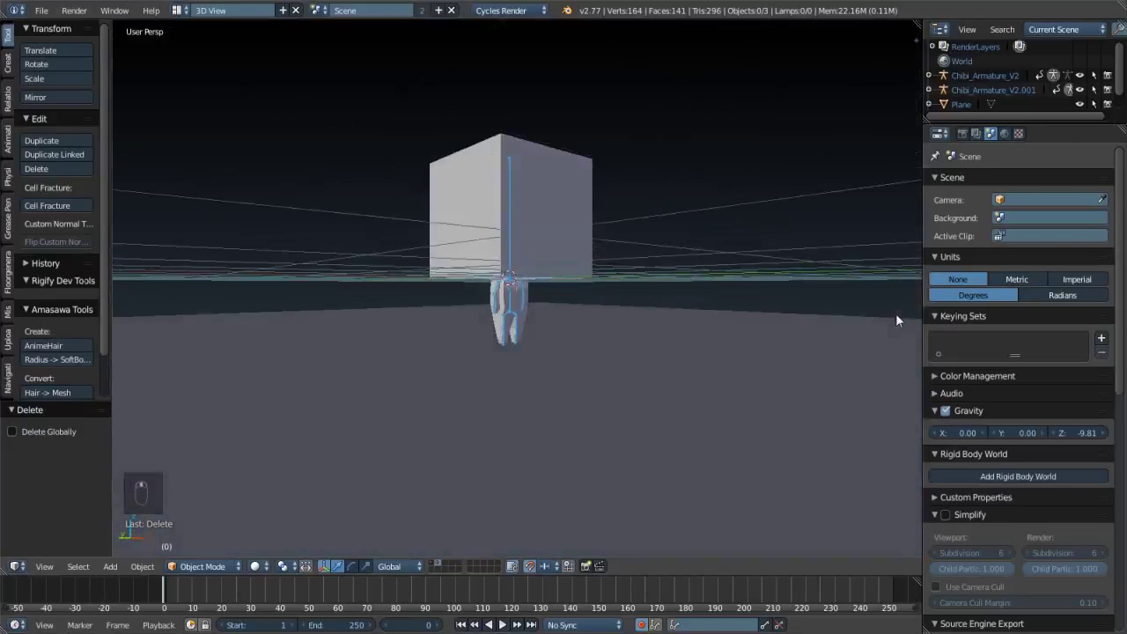
drag(561, 225, 545, 197)
key(Tab)
key(Tab)
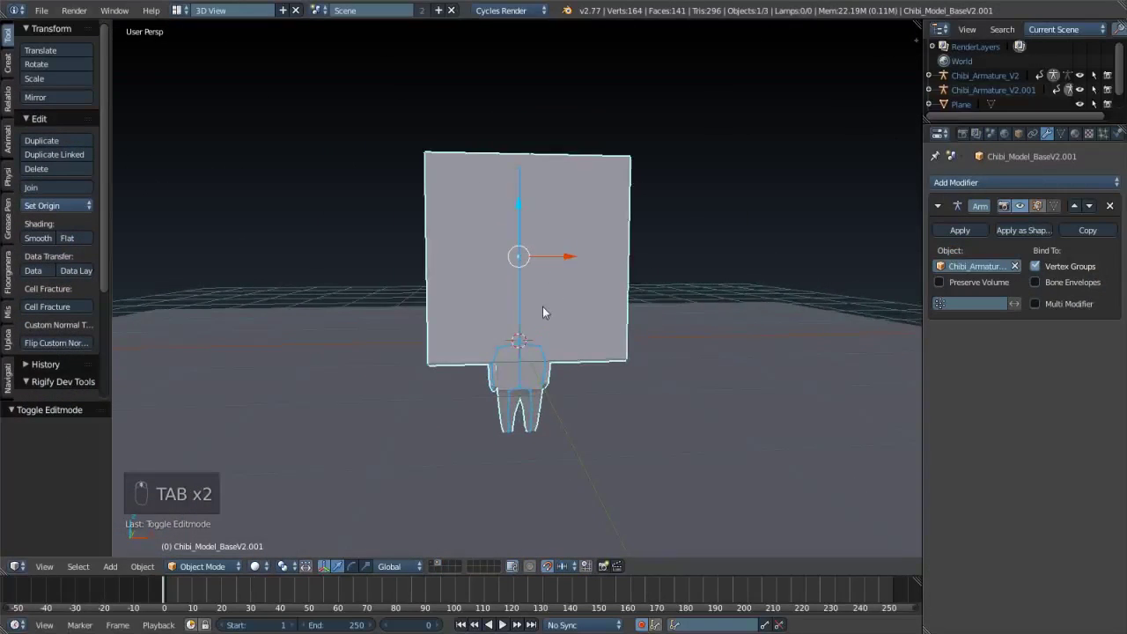
drag(571, 299, 796, 284)
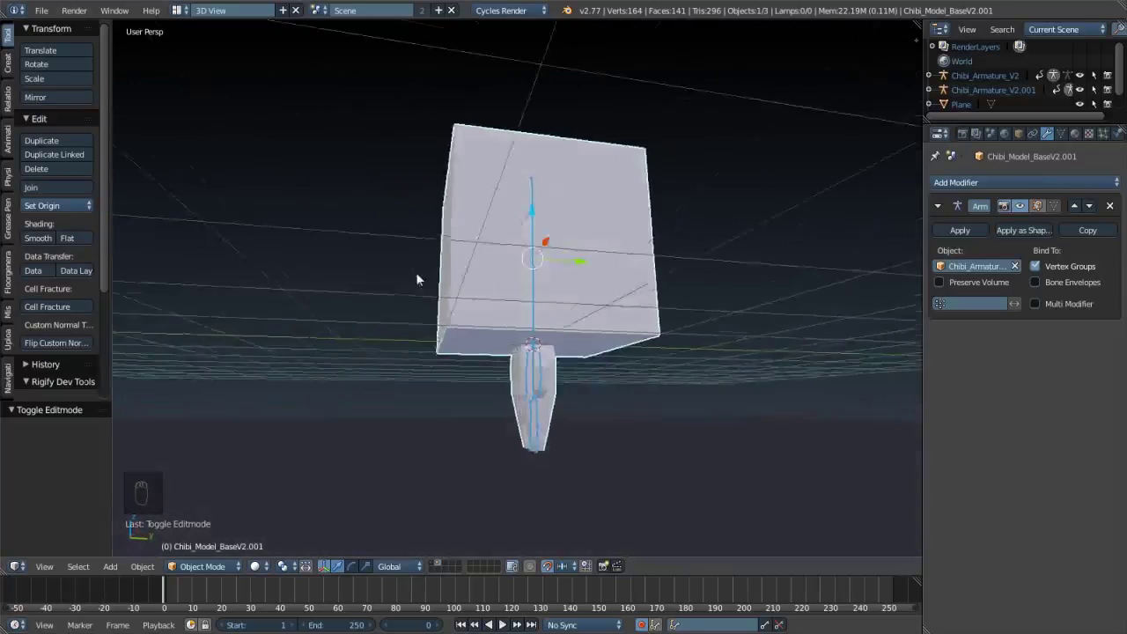
middle_click(472, 277)
drag(577, 239, 584, 327)
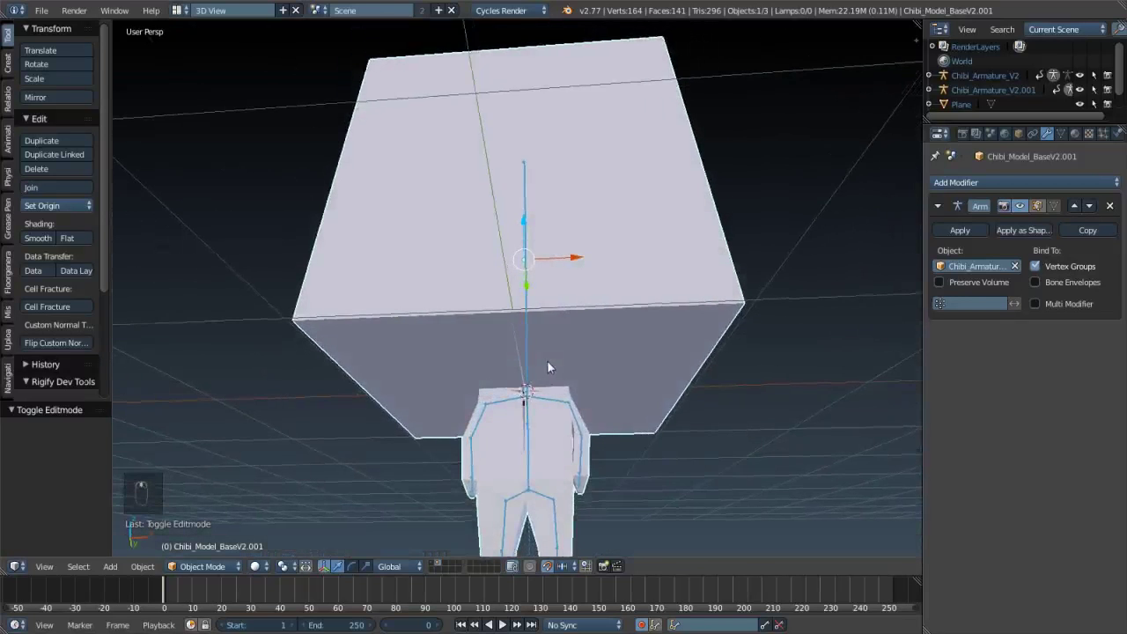
drag(565, 340, 565, 376)
middle_click(562, 365)
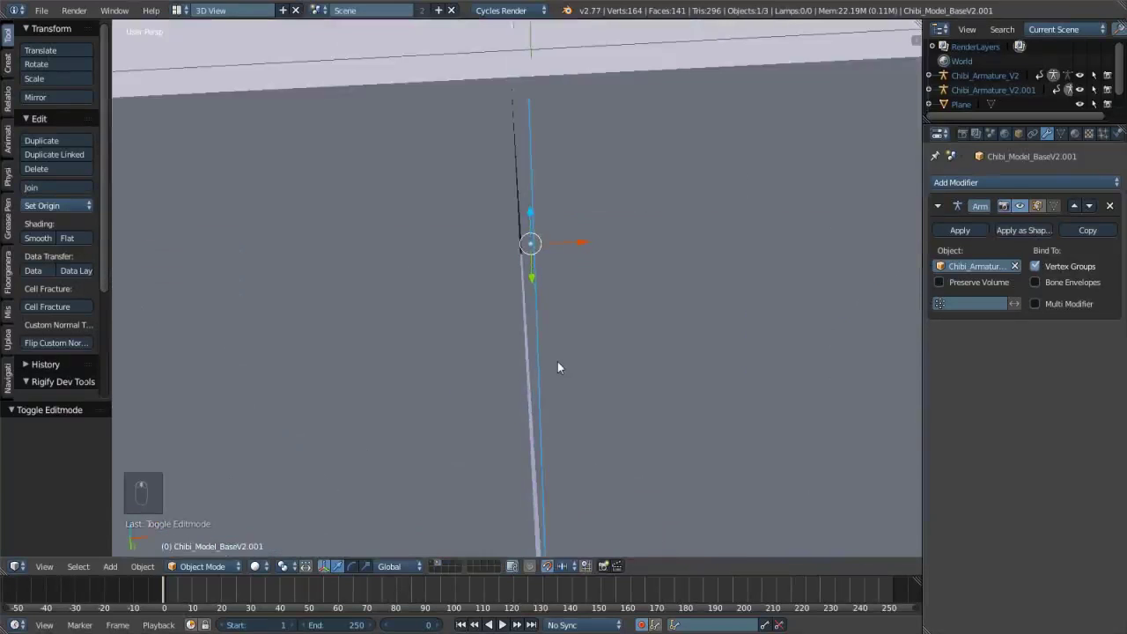
drag(561, 369, 587, 499)
drag(588, 499, 587, 372)
middle_click(582, 379)
middle_click(578, 399)
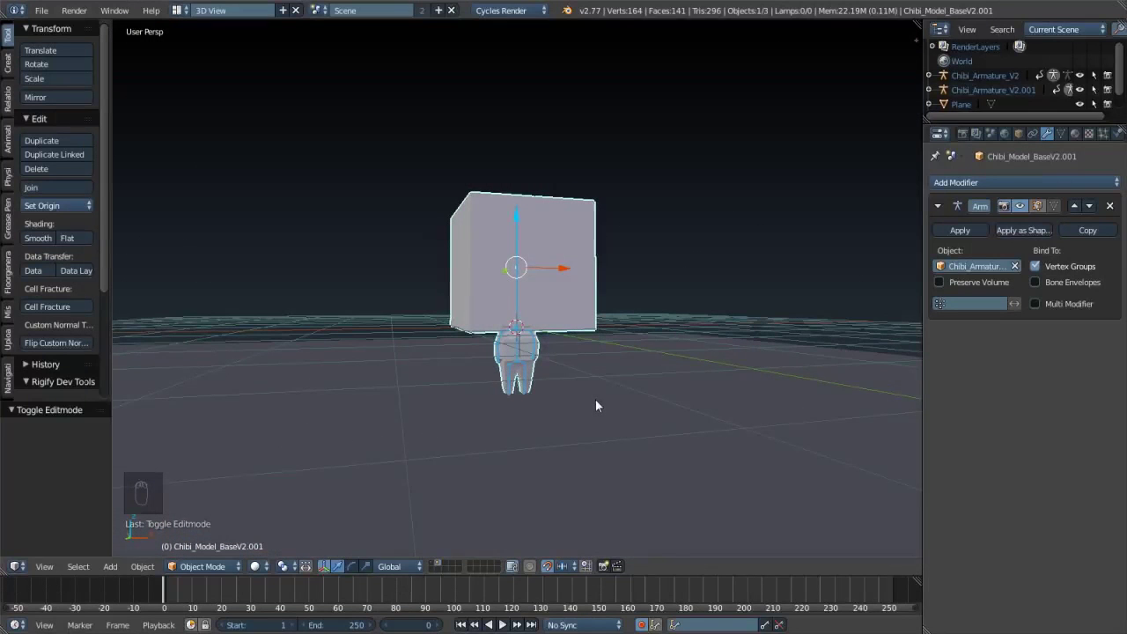